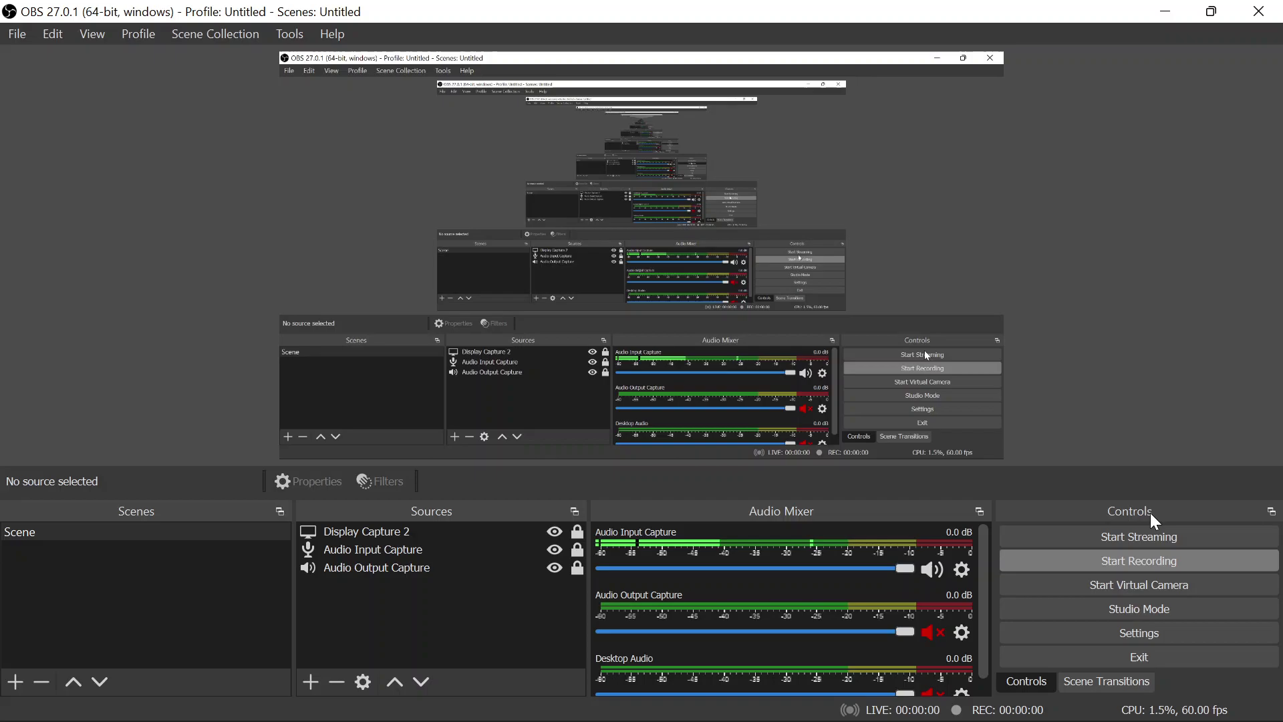
- Switch from OBS to Blender showing the subdivided cube beside the green bottle reference
scroll("up", 3)
left_click_drag(711, 333, 523, 308)
scroll("down", 3)
left_click(687, 319)
scroll("down", 3)
- Subdivide the cube (Ctrl+2), pull its bottom face down in X-ray edit mode into a tall dome
key("ctrl+2")
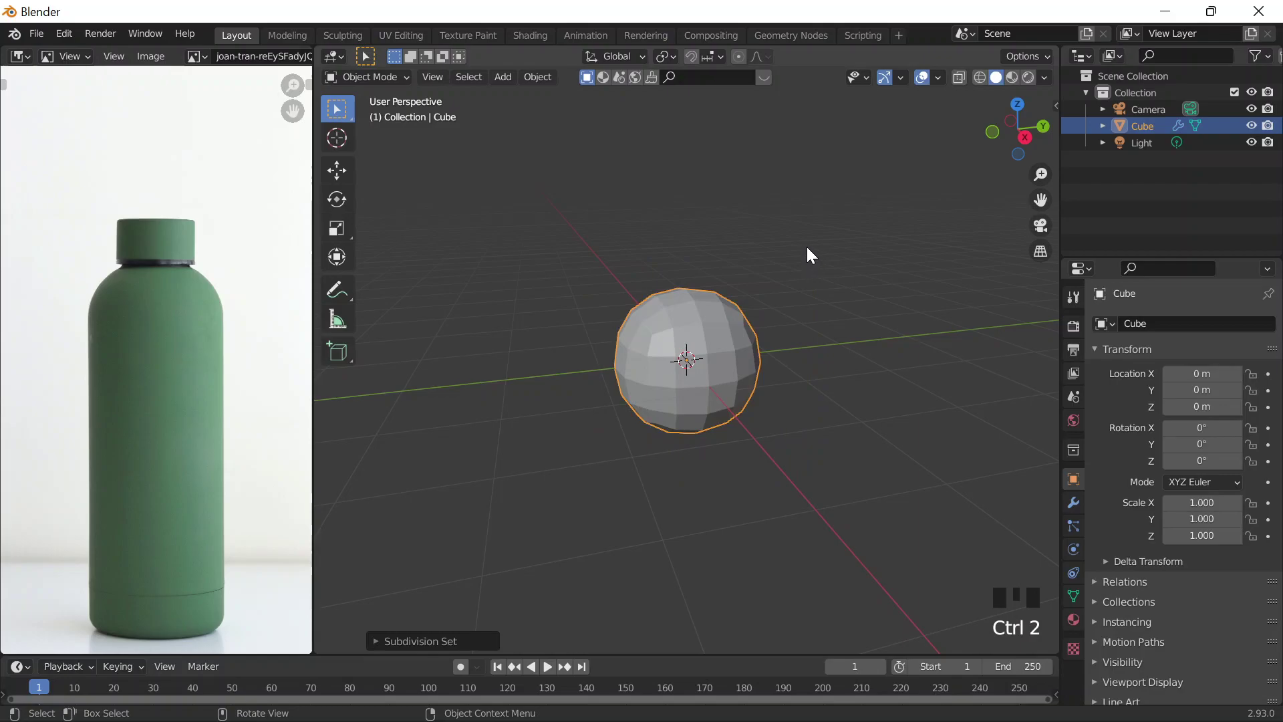
key("Tab")
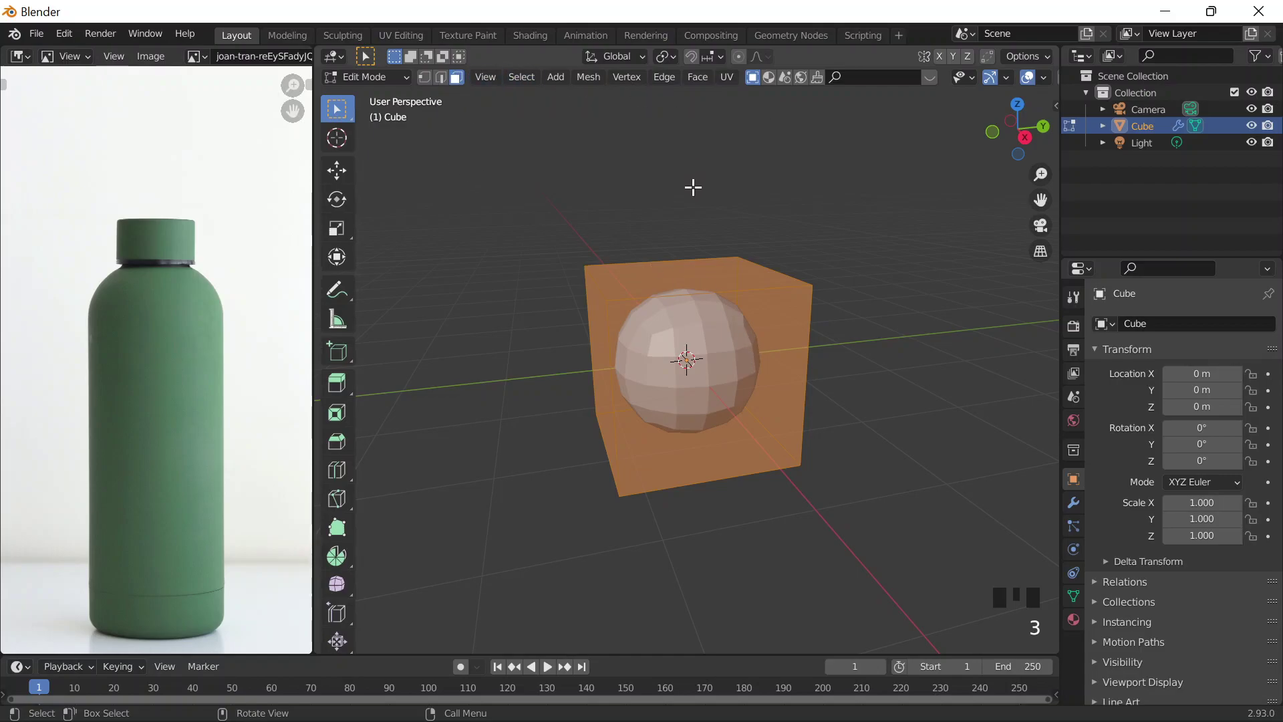
key("alt+z")
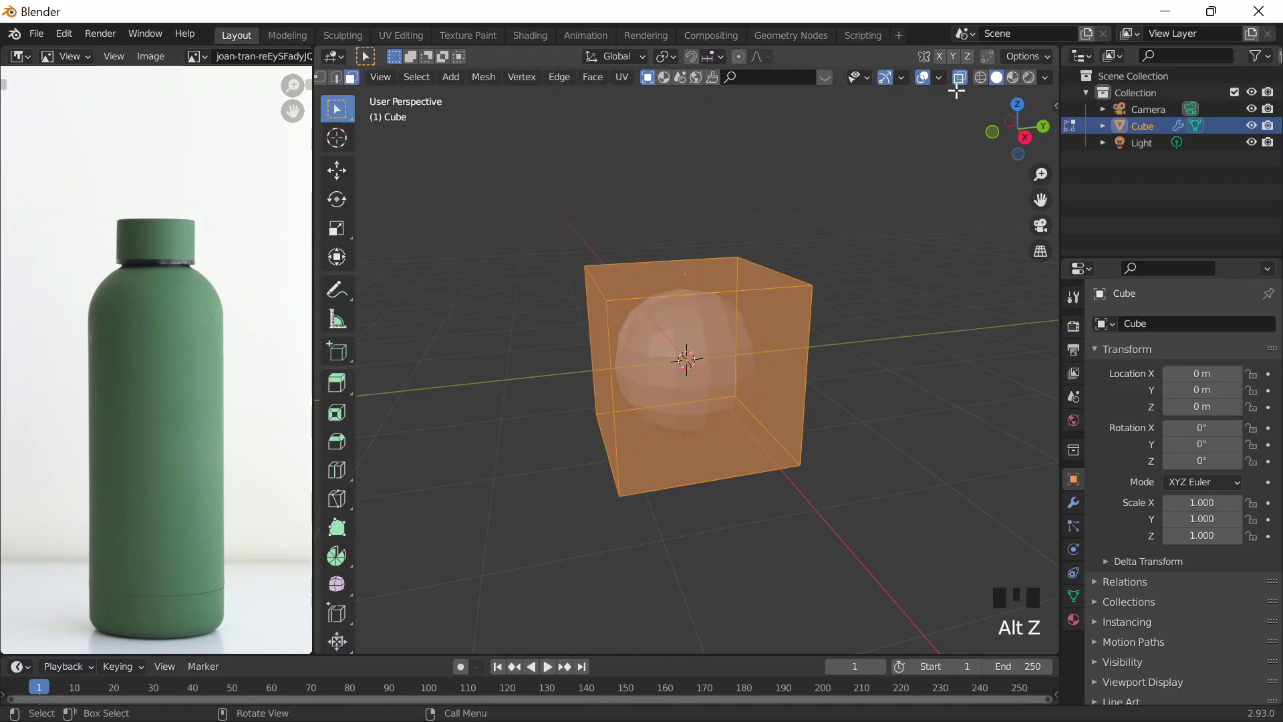
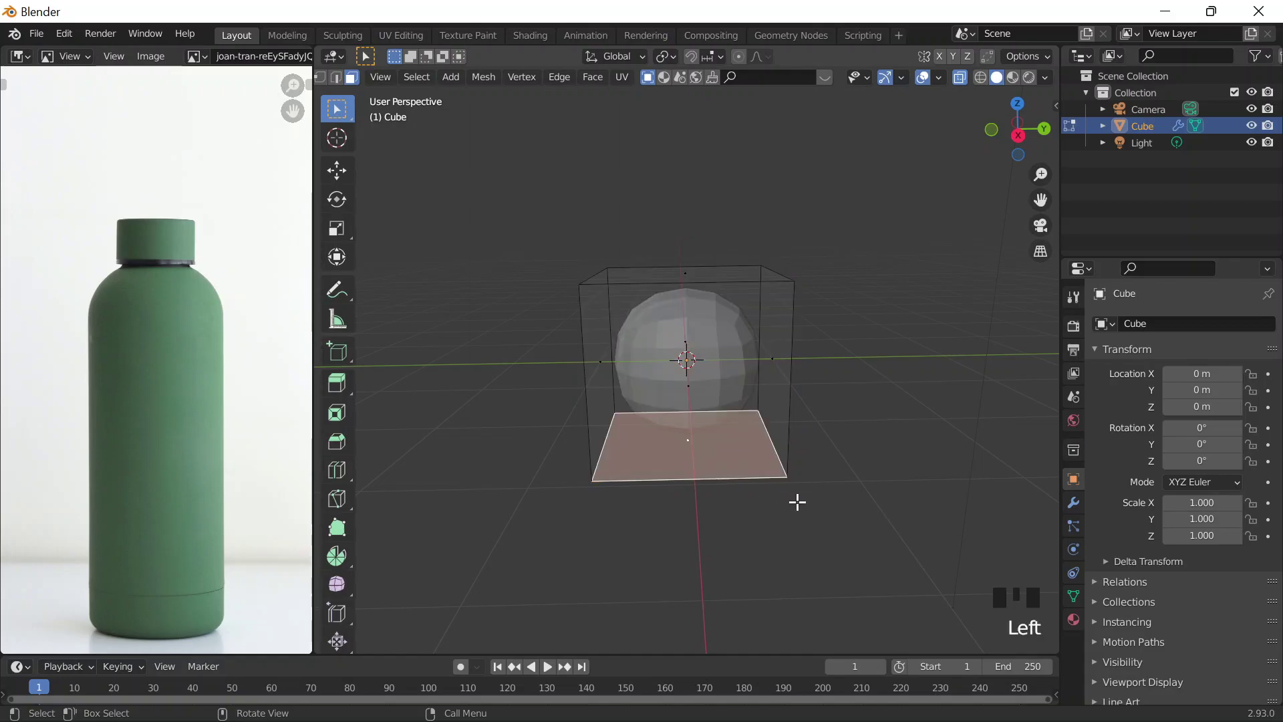
key("i")
key("Tab")
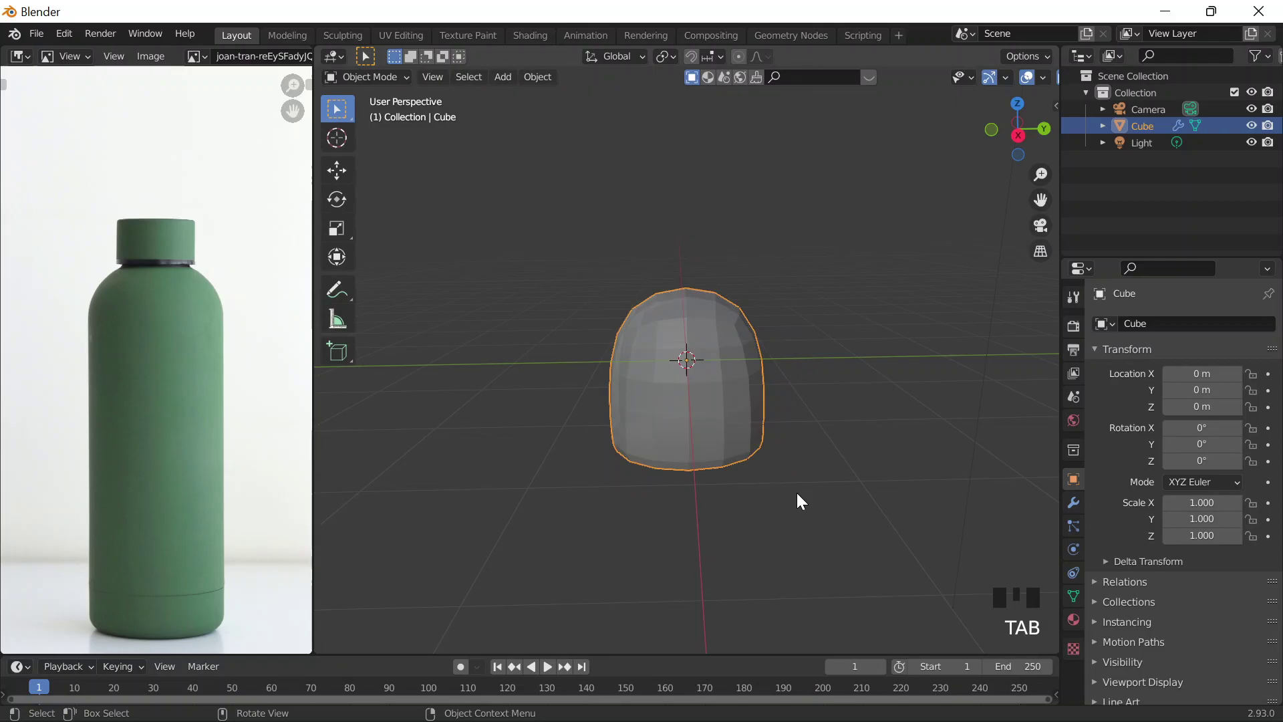
- Add edge loops up the tall body and scale the top ring in to form the neck
key("Tab")
key("ctrl+r")
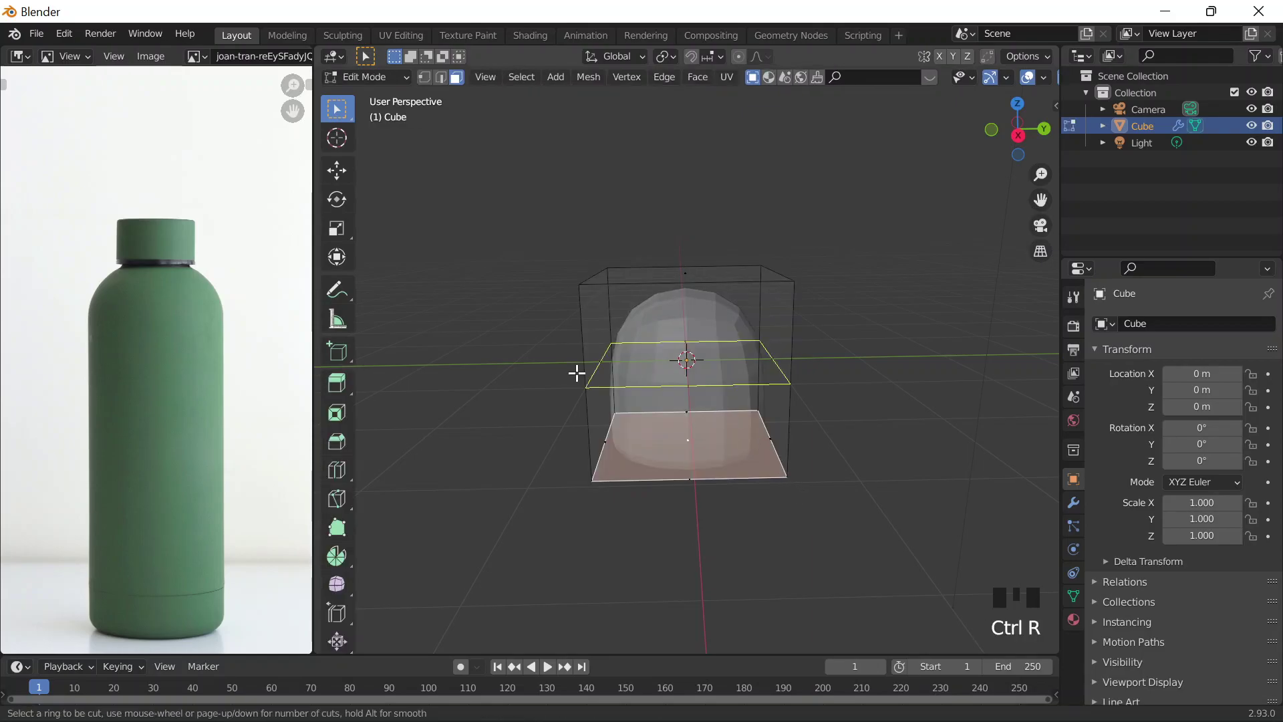
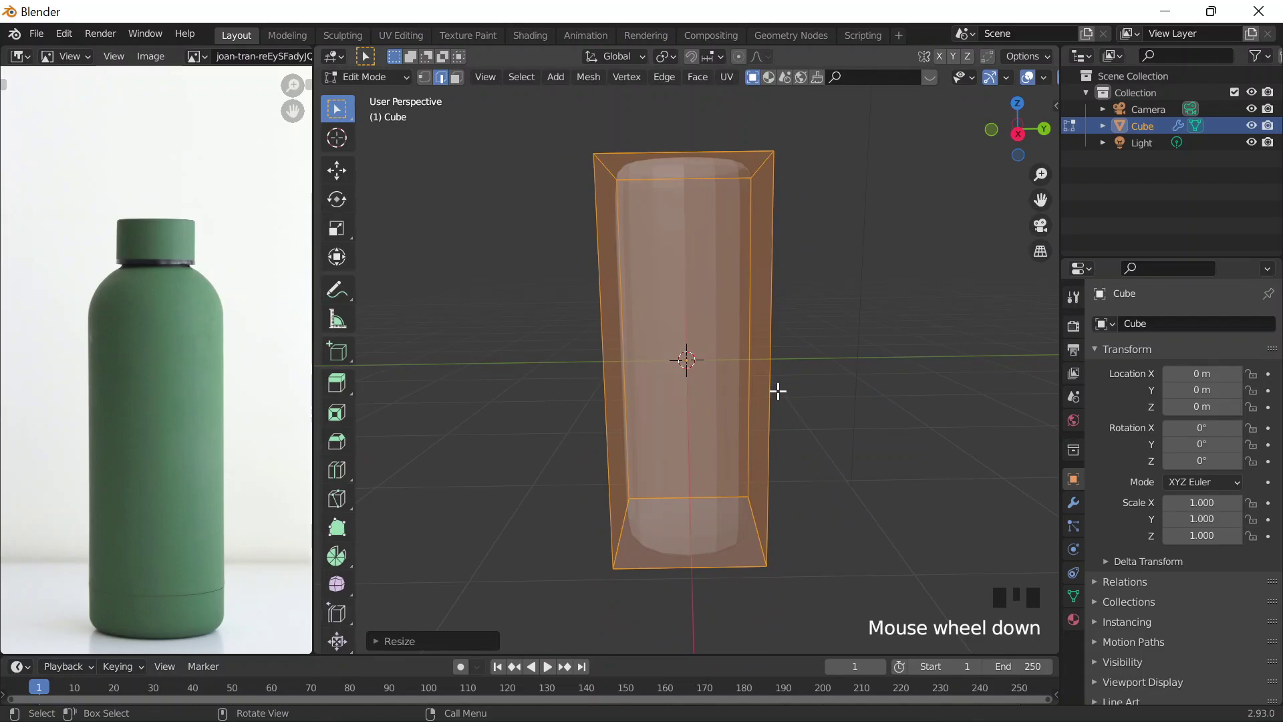
key("ctrl+r")
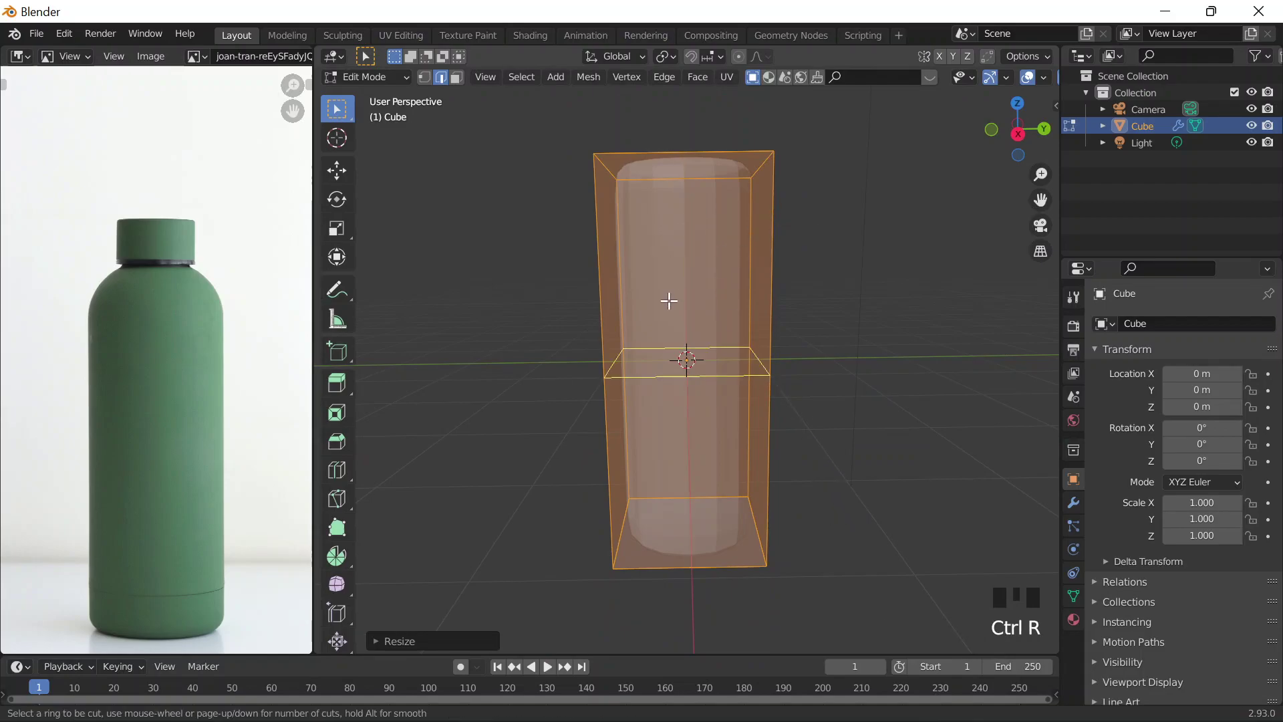
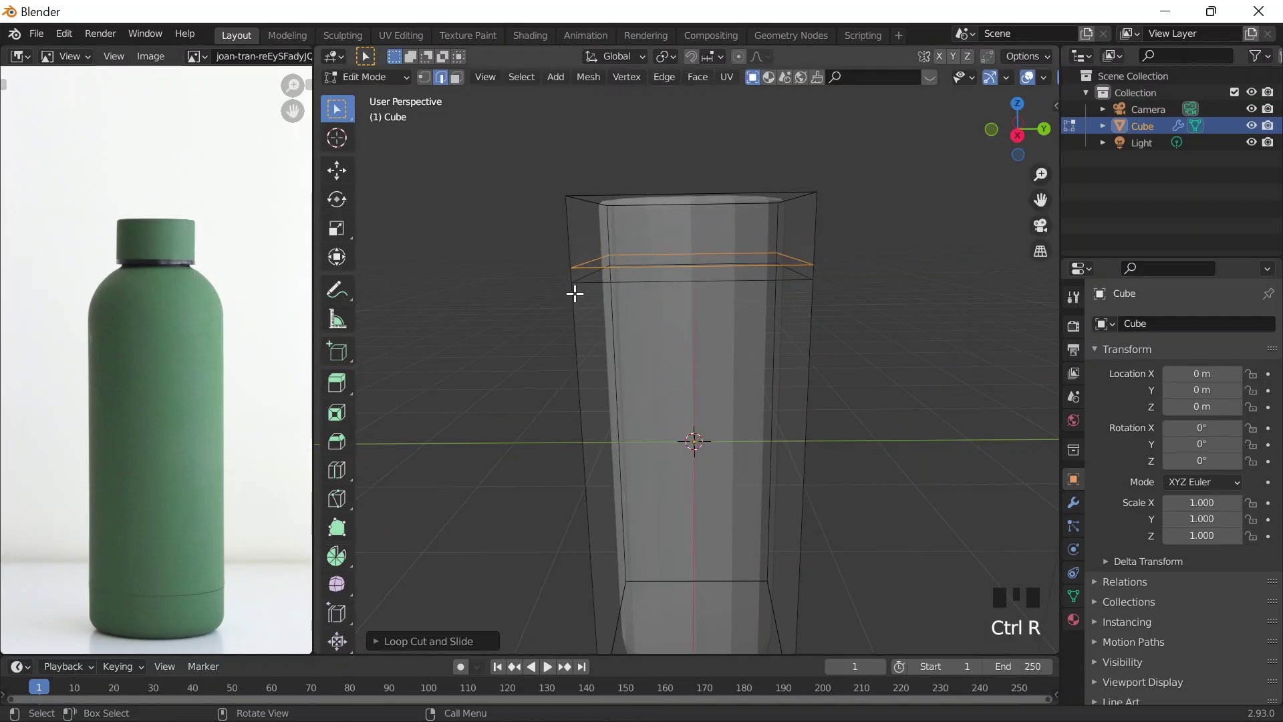
key("ctrl+r")
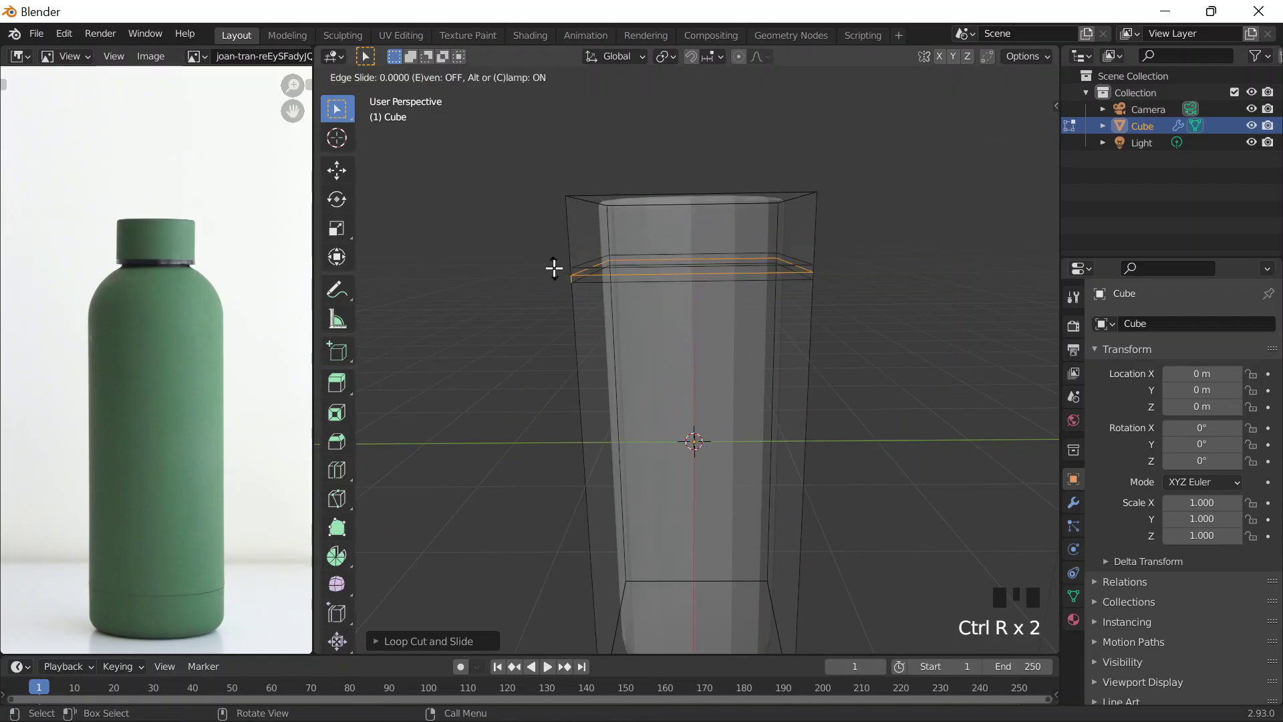
key("s")
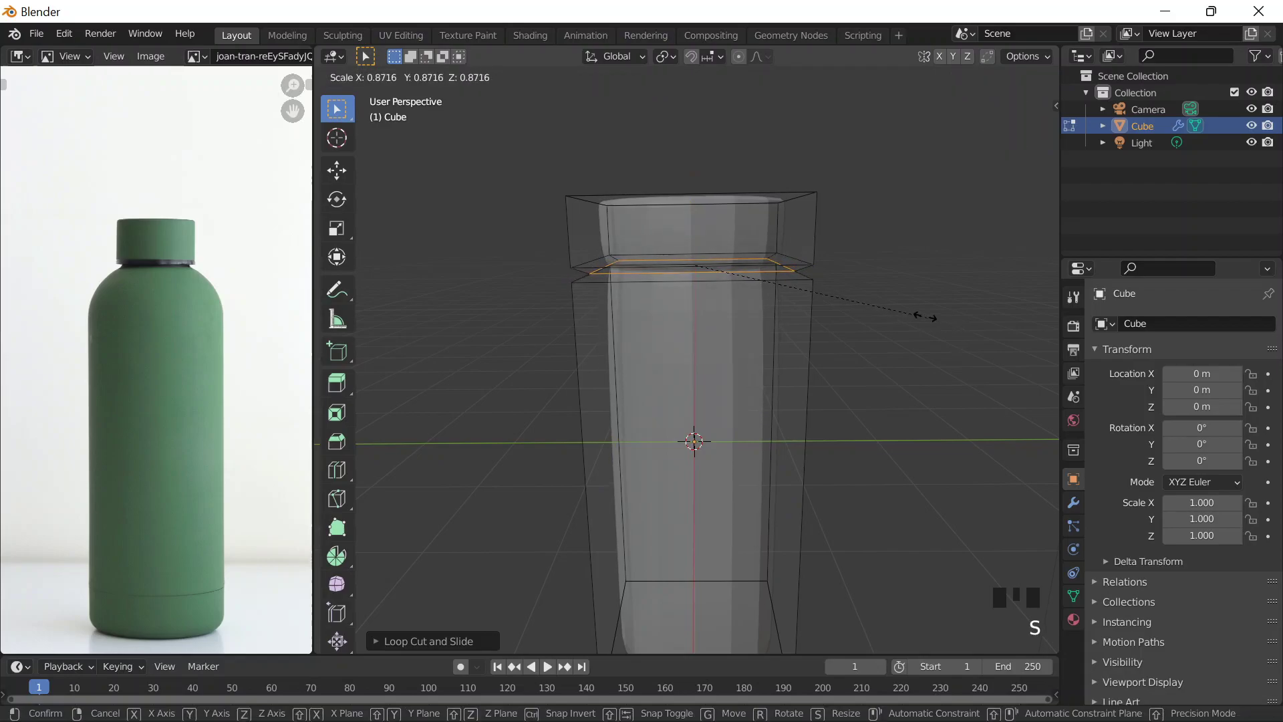
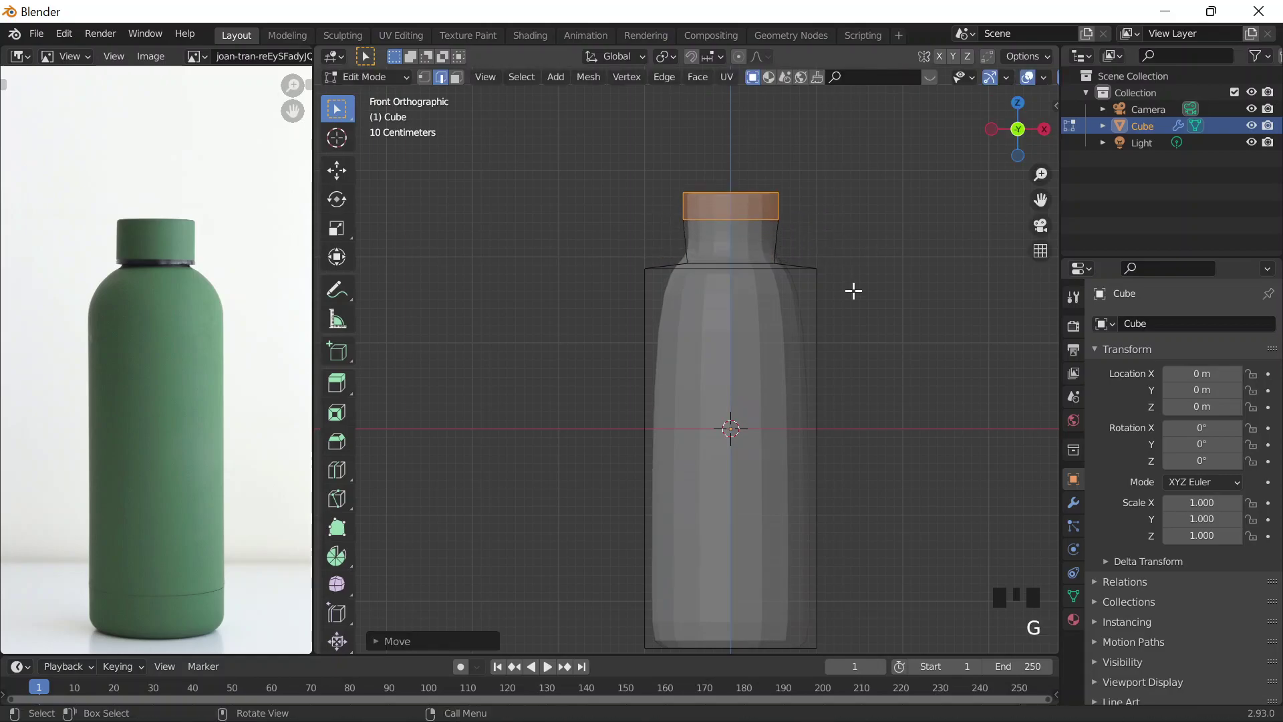
- View the bottle silhouette in Object Mode, try resizing the lower body, then undo it
key("Tab")
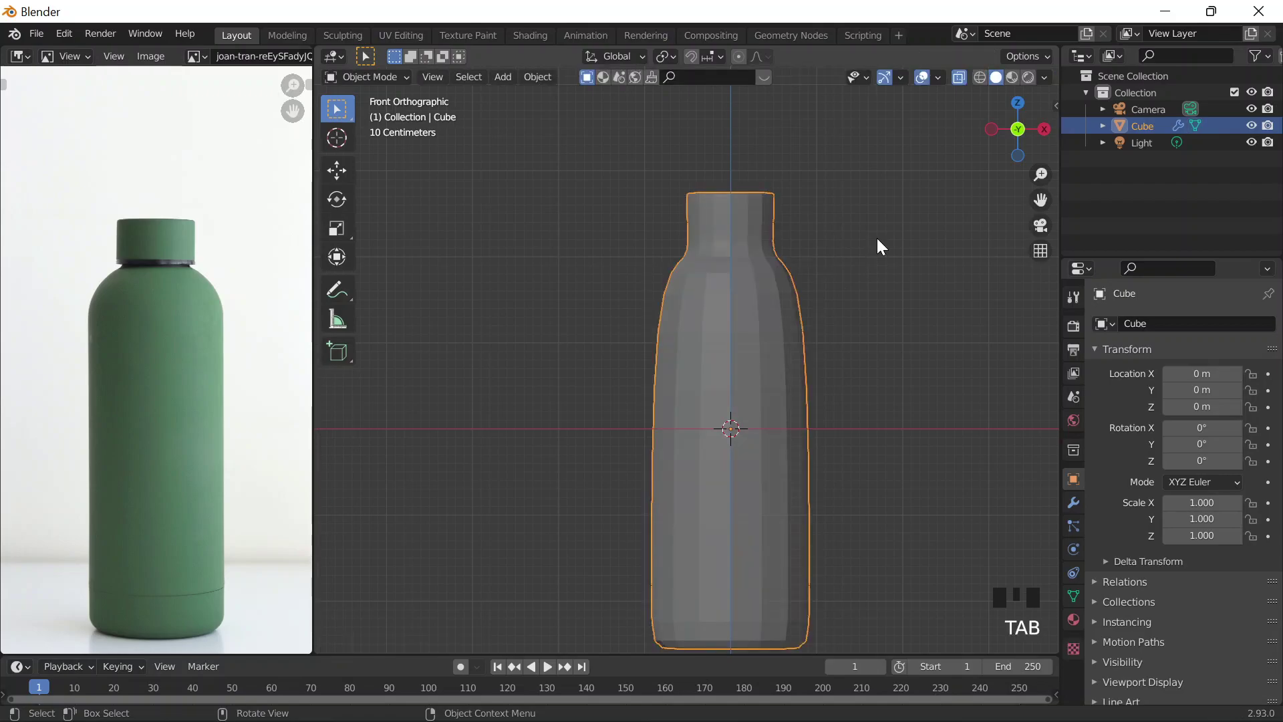
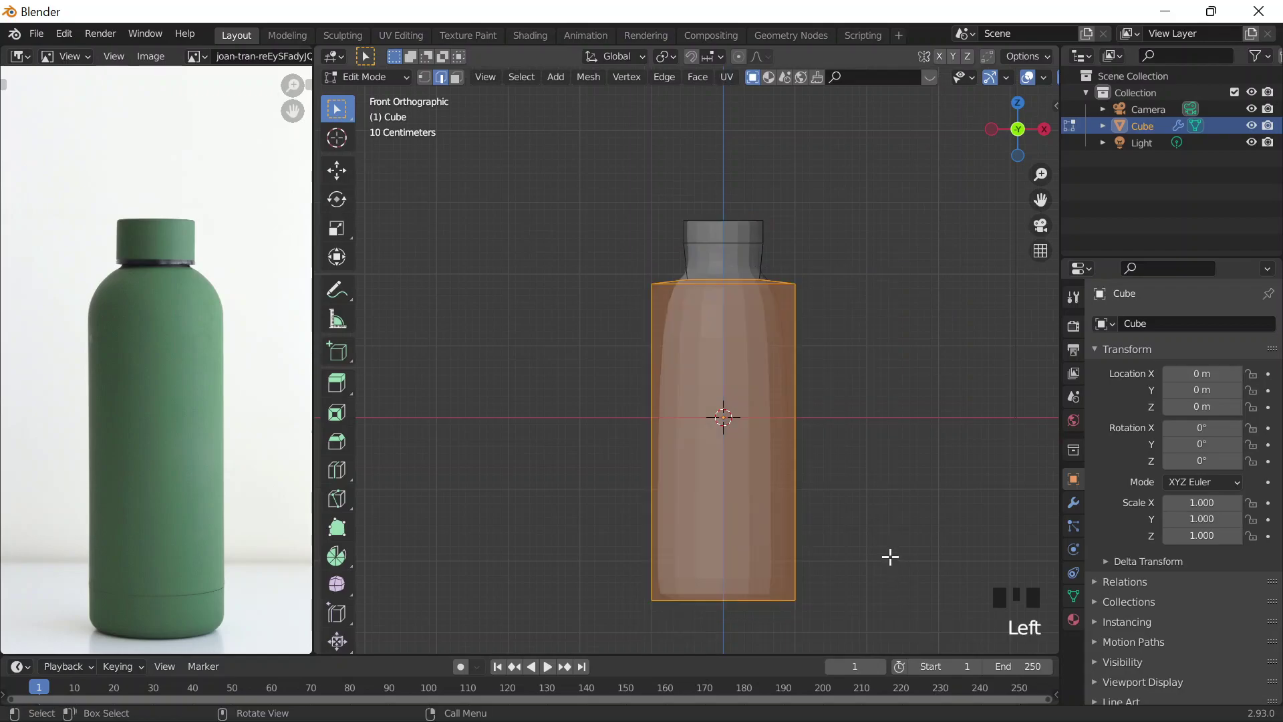
key("s")
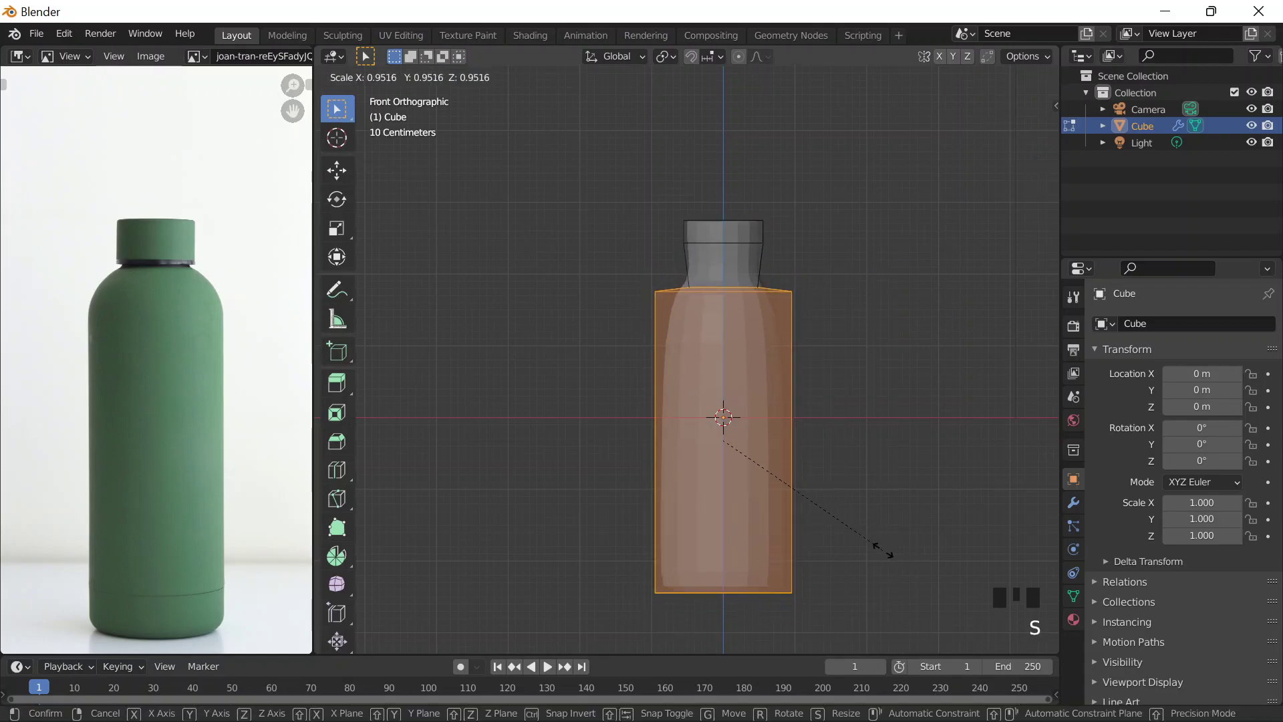
key("ctrl+z")
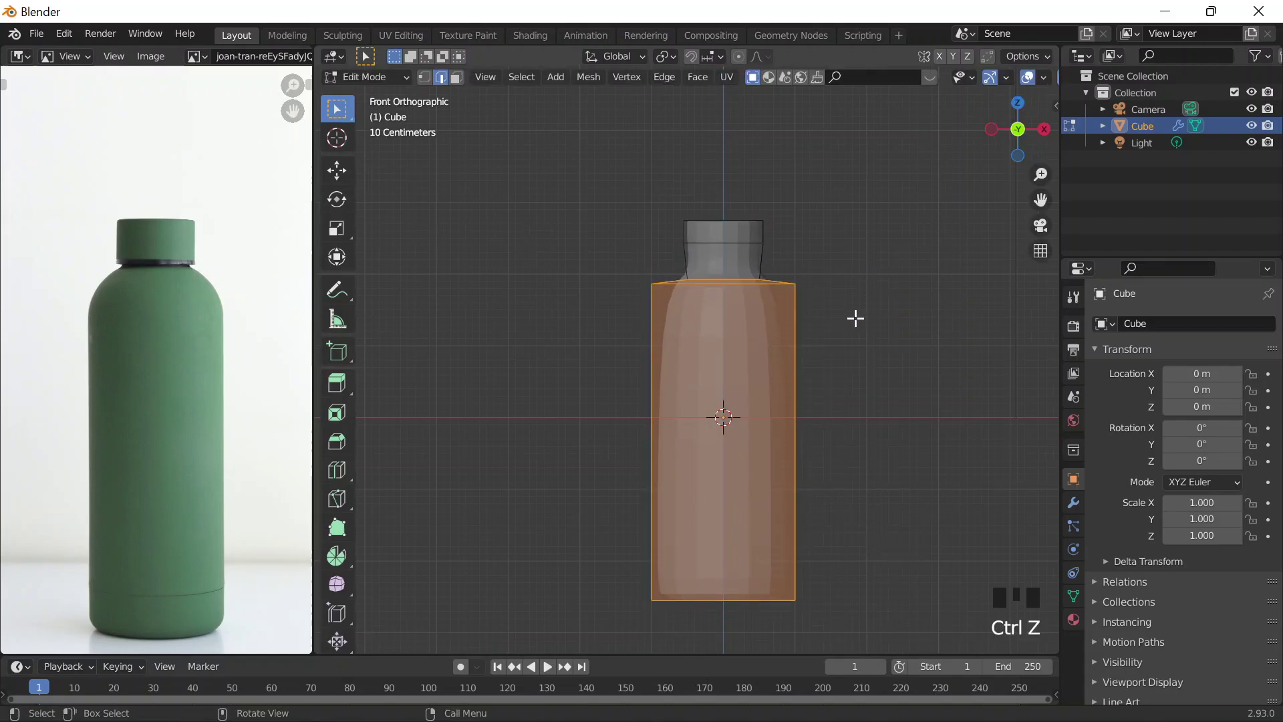
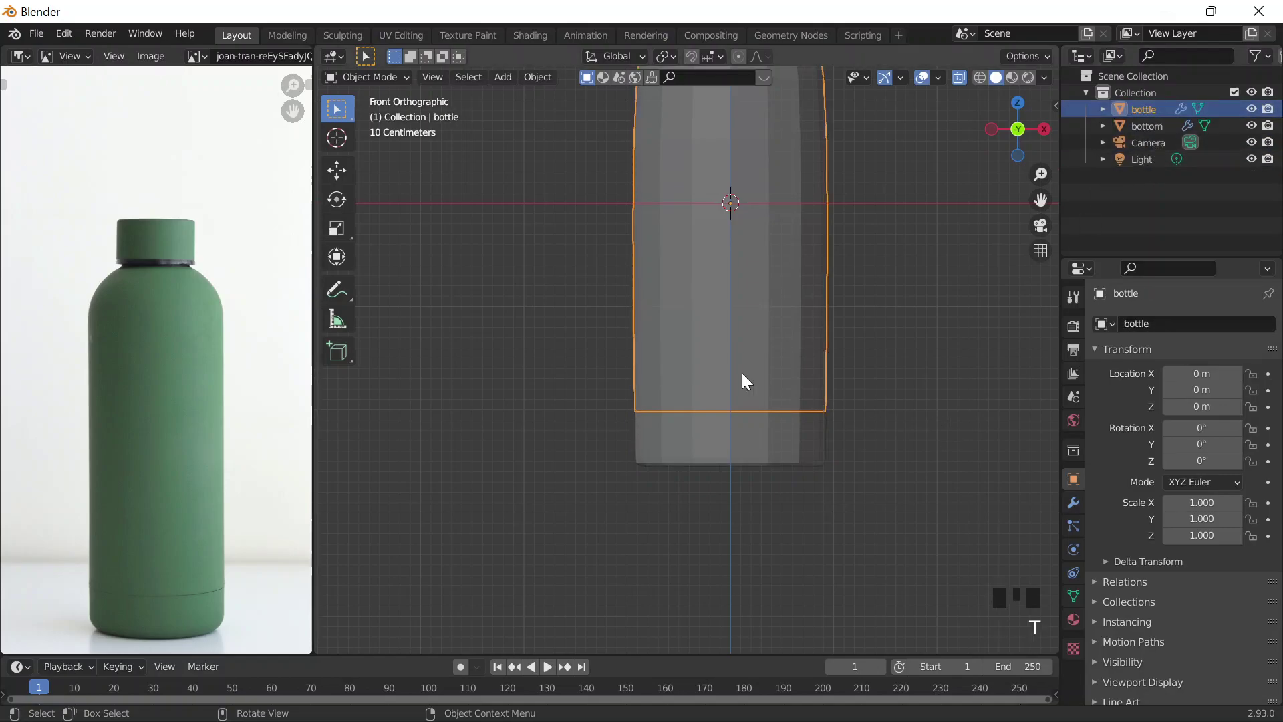
- Select the bottom piece, slide a loop to its base edge and shrink the bottom face inward
left_click(730, 432)
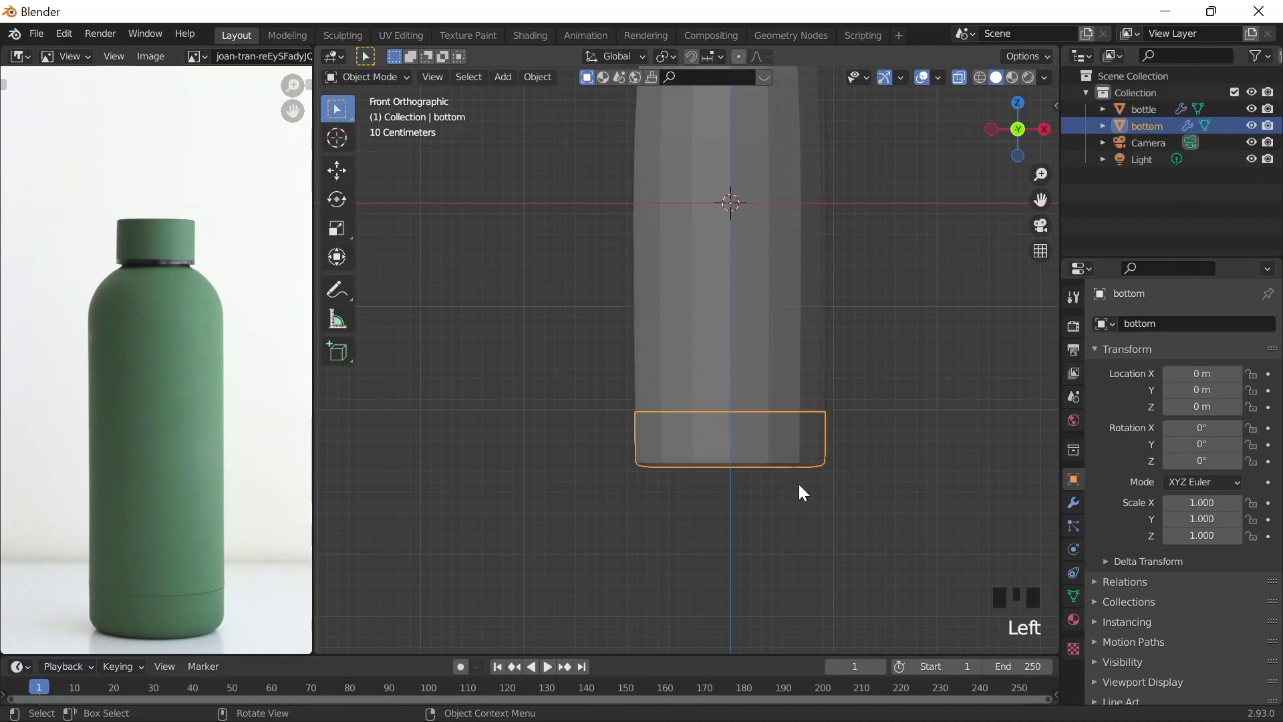
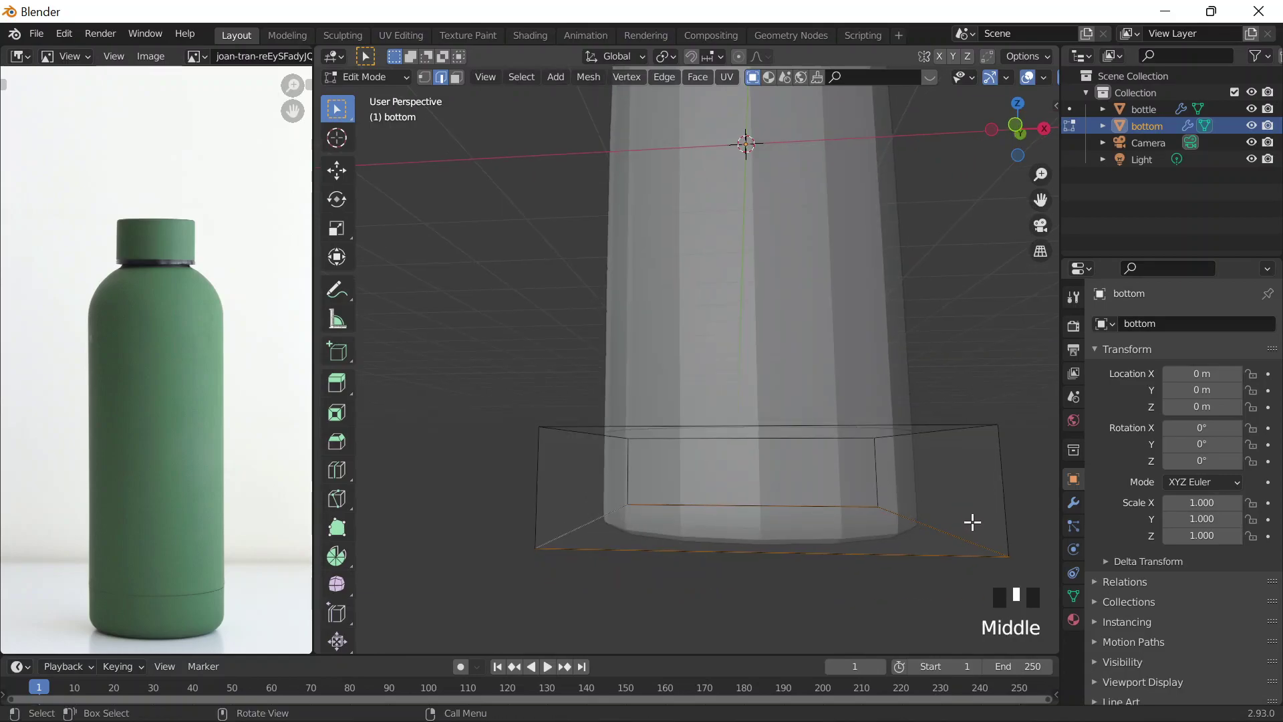
key("ctrl+r")
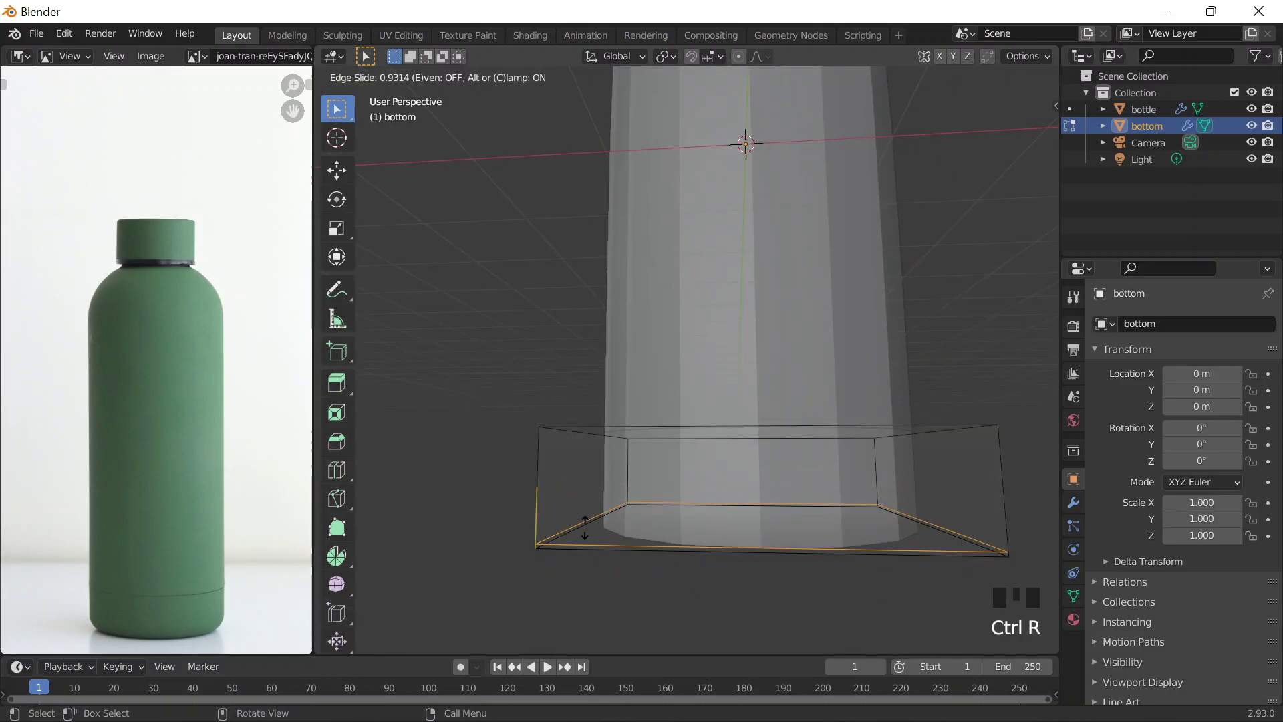
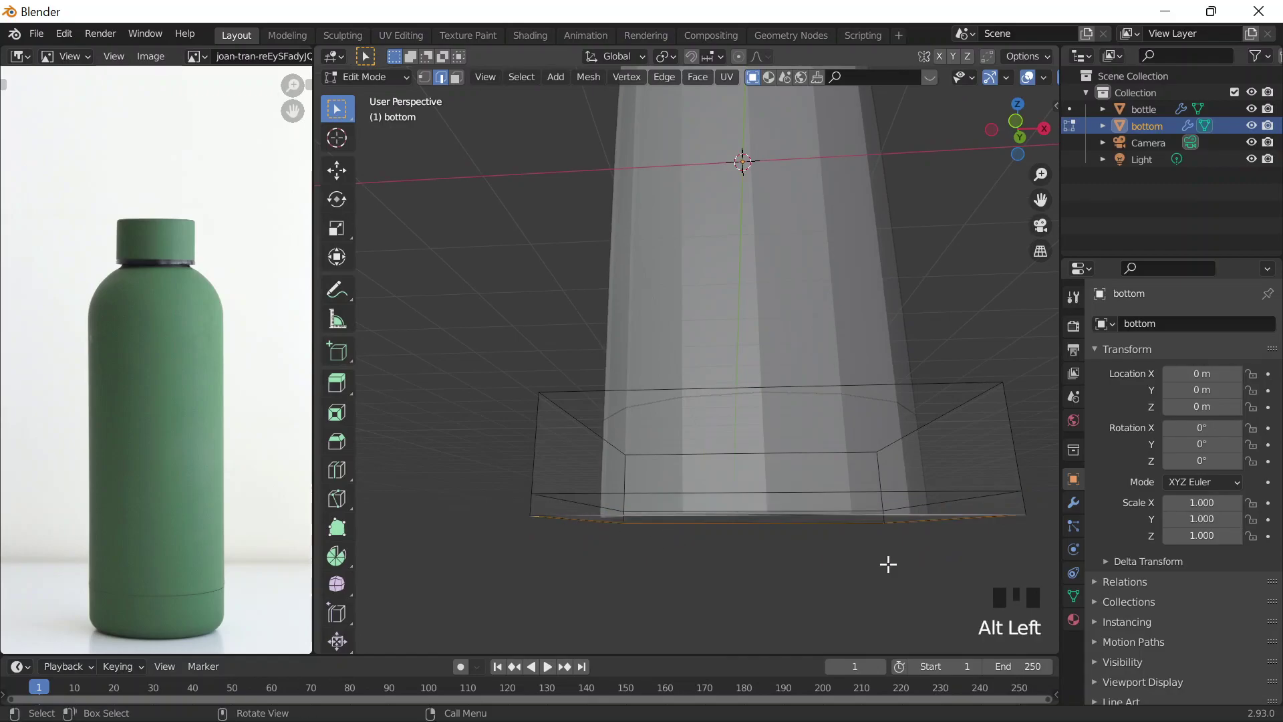
key("s")
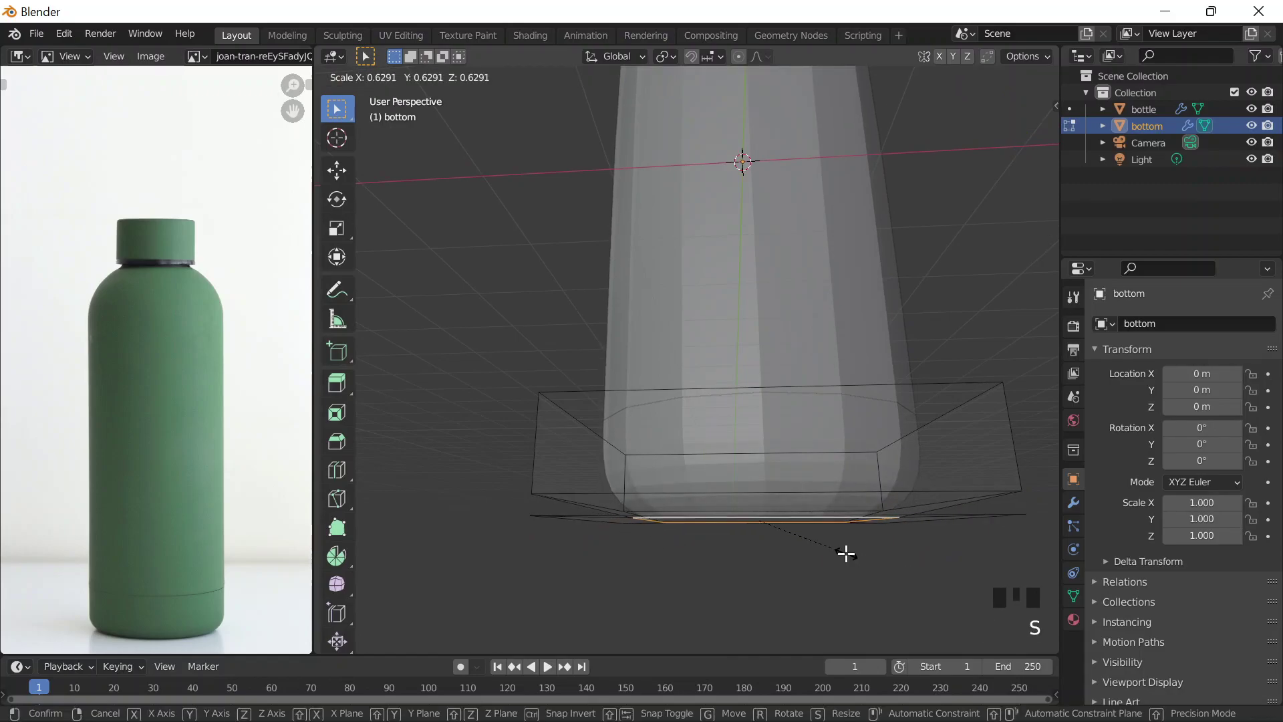
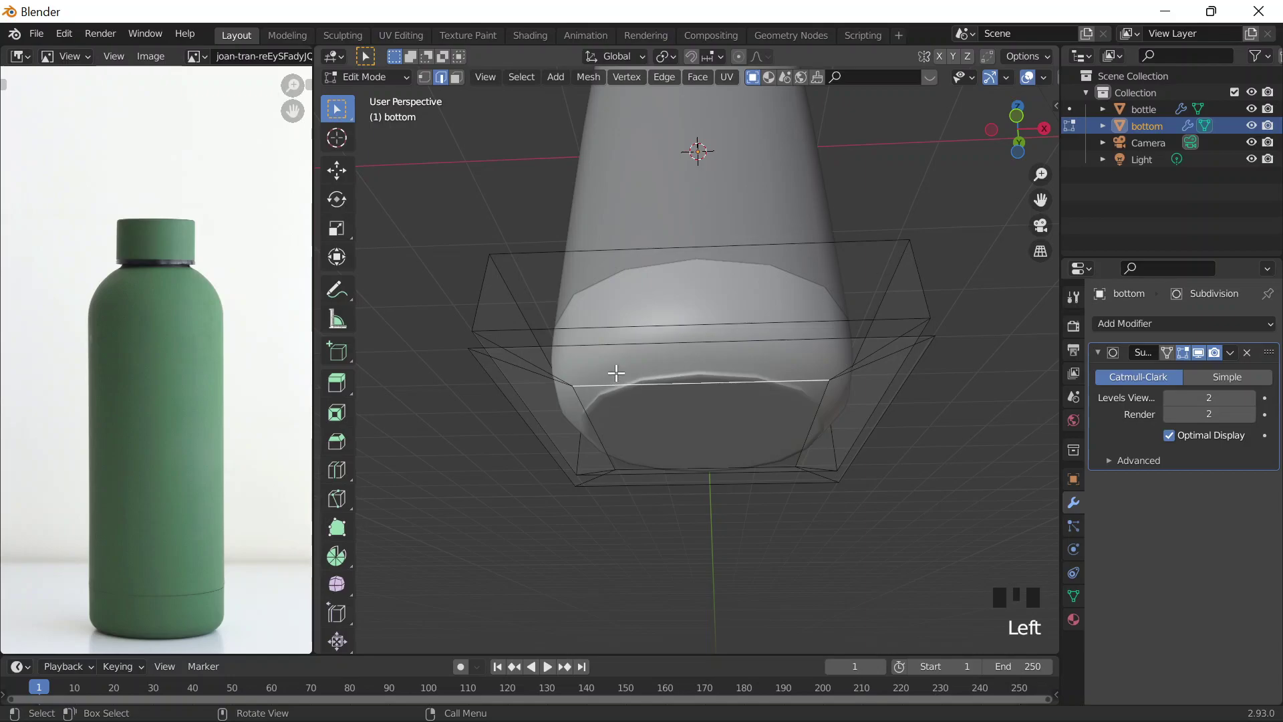
- Leave edit mode on the bottom piece and browse its settings in the Properties editor
key("Tab")
left_click_drag(670, 457, 678, 465)
scroll("down", 3)
left_click_drag(710, 461, 859, 324)
left_click(859, 324)
left_click(698, 416)
scroll("down", 3)
left_click_drag(727, 453, 715, 397)
left_click(715, 397)
left_click(711, 403)
scroll("down", 3)
scroll("up", 3)
- Adjust the bottom piece's modifier panel further, briefly toggling edit mode
left_click_drag(840, 404, 735, 444)
left_click(735, 444)
middle_click(743, 408)
left_click(710, 385)
left_click(705, 403)
scroll("down", 3)
scroll("up", 3)
middle_click(817, 462)
key("Tab")
key("Tab")
left_click(628, 295)
- Select the bottle body and add a Subdivision Surface modifier to it
left_click(727, 321)
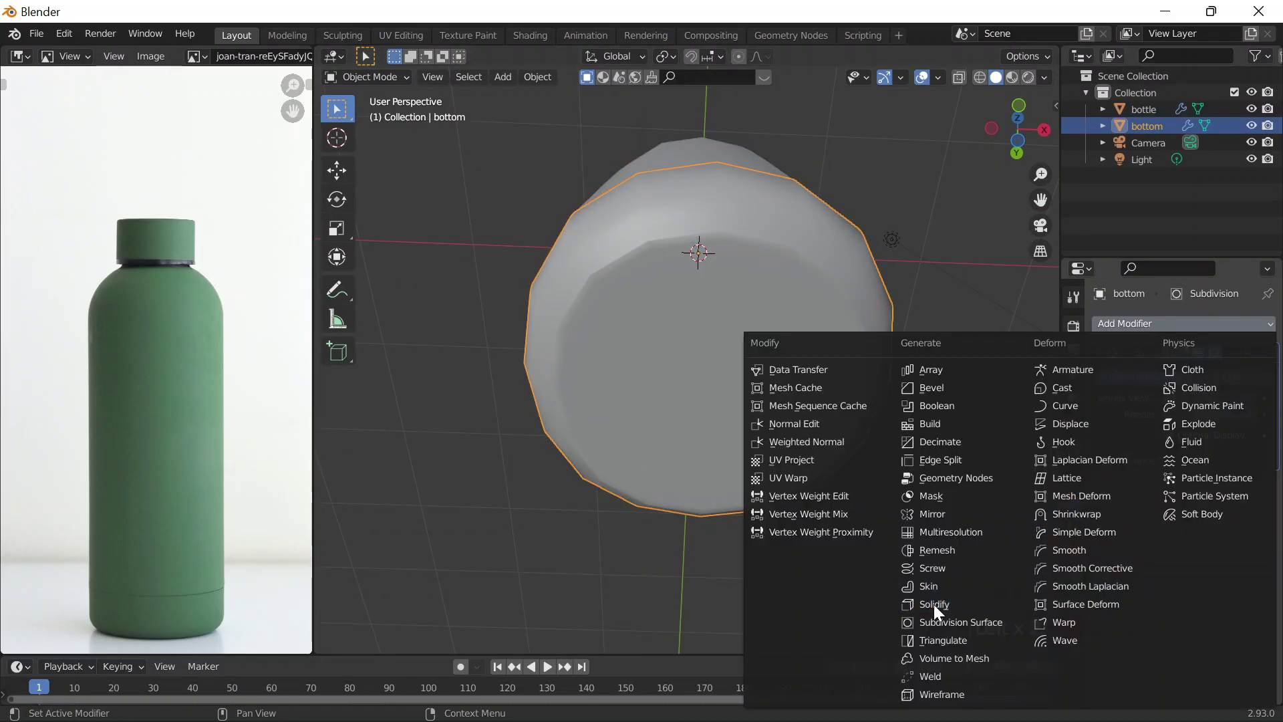
left_click_drag(897, 505, 852, 560)
left_click_drag(852, 560, 805, 391)
left_click(805, 390)
left_click(1134, 365)
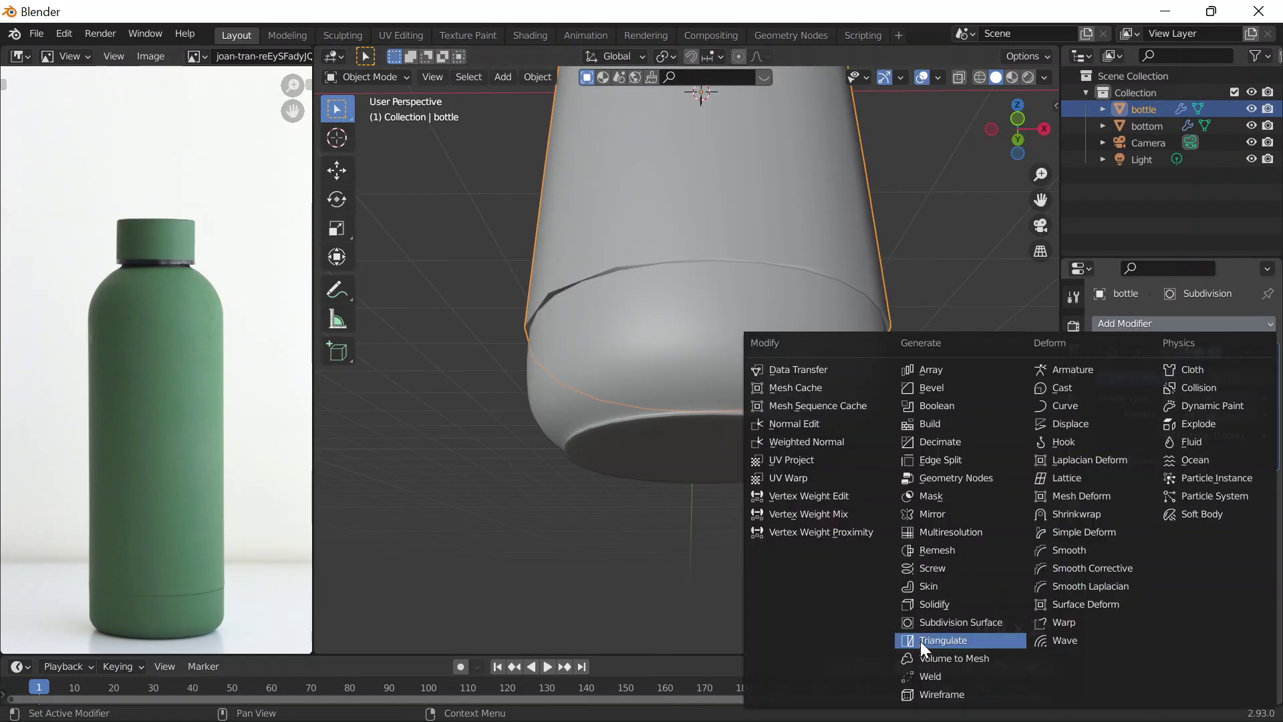
left_click(929, 620)
- Select the bottom piece and give it a second Subdivision Surface modifier
middle_click(921, 397)
scroll("down", 3)
middle_click(904, 458)
scroll("up", 3)
left_click(812, 394)
left_click(900, 485)
middle_click(896, 440)
scroll("up", 3)
scroll("up", 3)
left_click_drag(863, 380, 820, 510)
left_click(820, 510)
left_click(833, 510)
- Enter edit mode on the bottom piece and shrink its base face
key("Tab")
scroll("down", 3)
key("s")
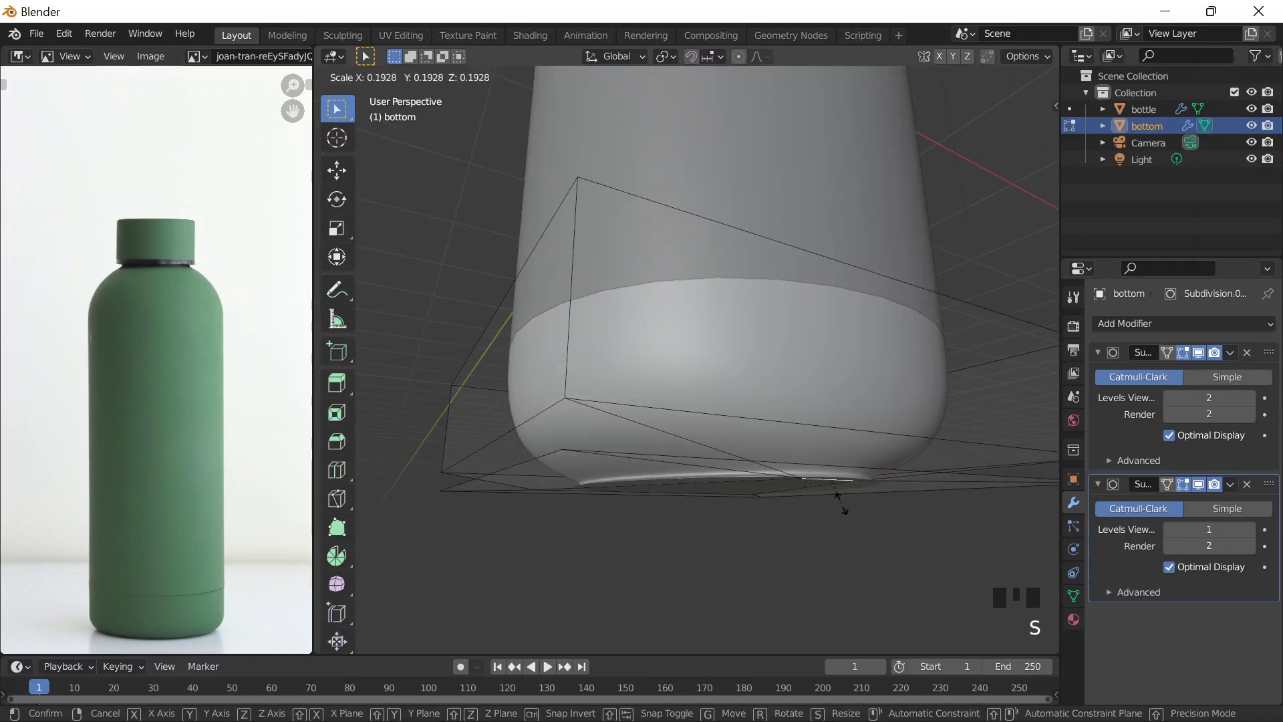
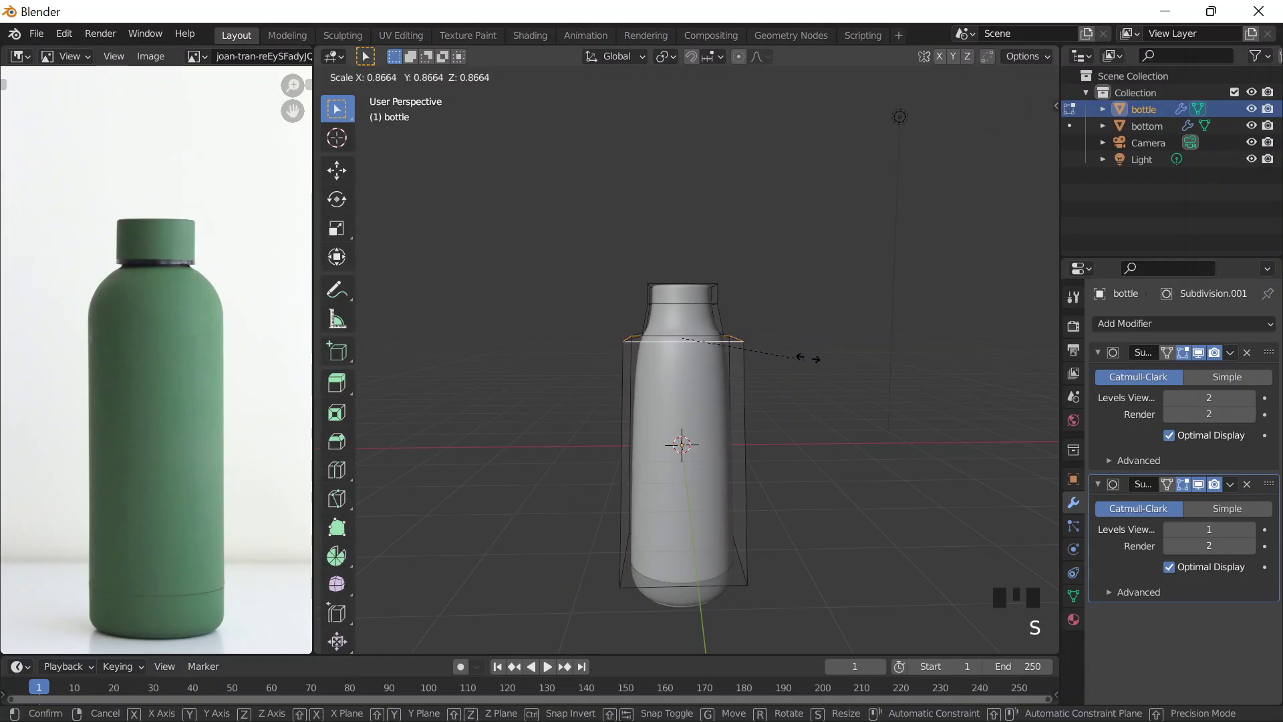
- Cut a loop at the bottle's shoulder and scale the neck ring narrower
scroll("up", 3)
key("ctrl+r")
key("s")
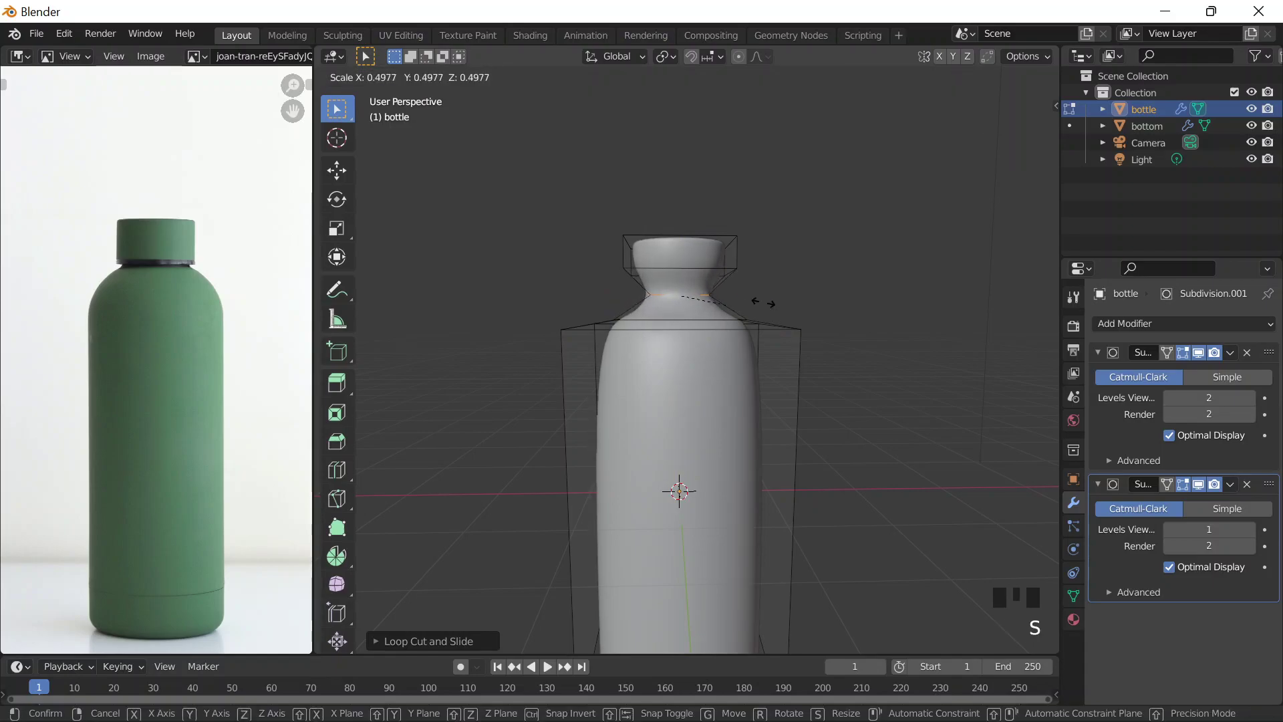
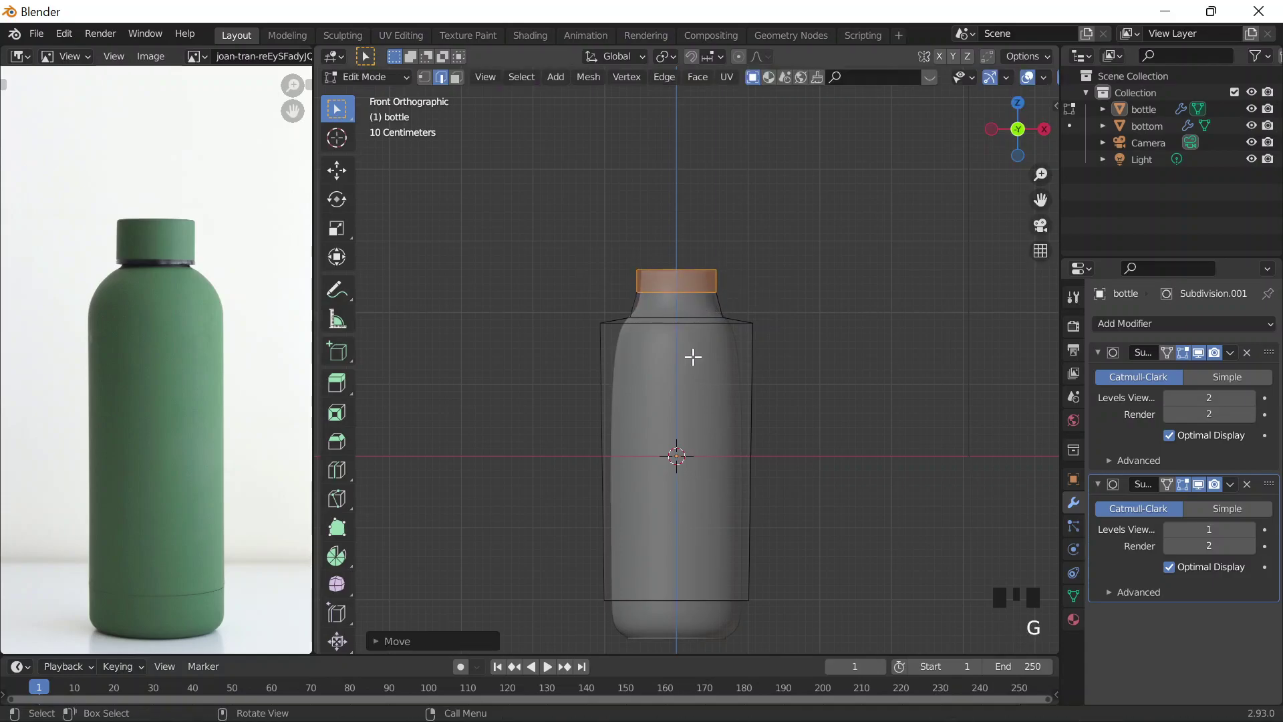
- Cut a loop around the bottle's neck and scale it in to taper the shoulder
key("ctrl+r")
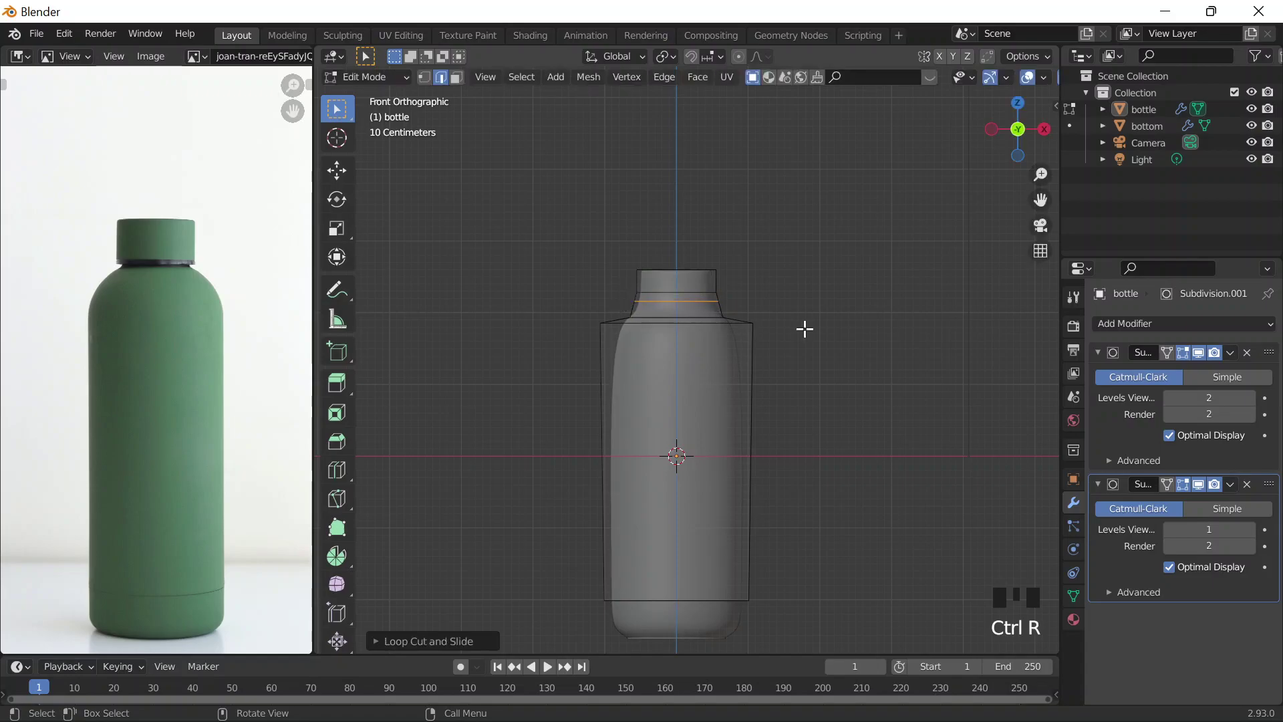
key("s")
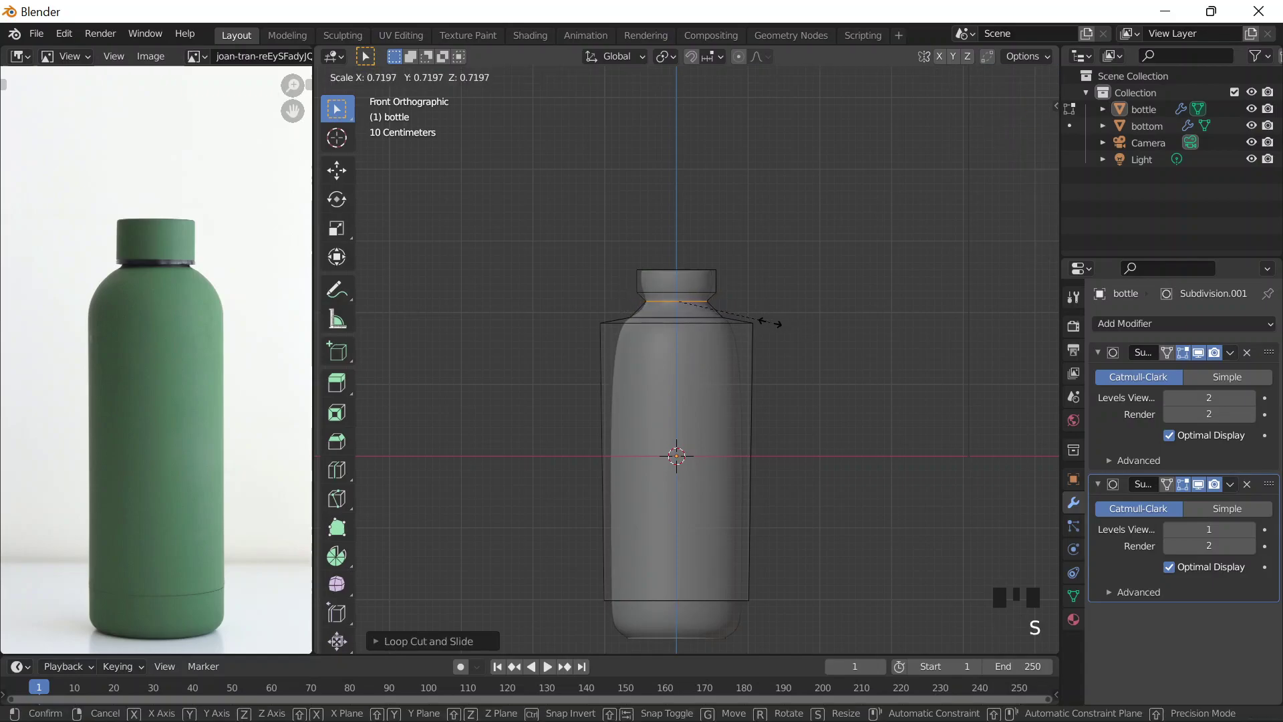
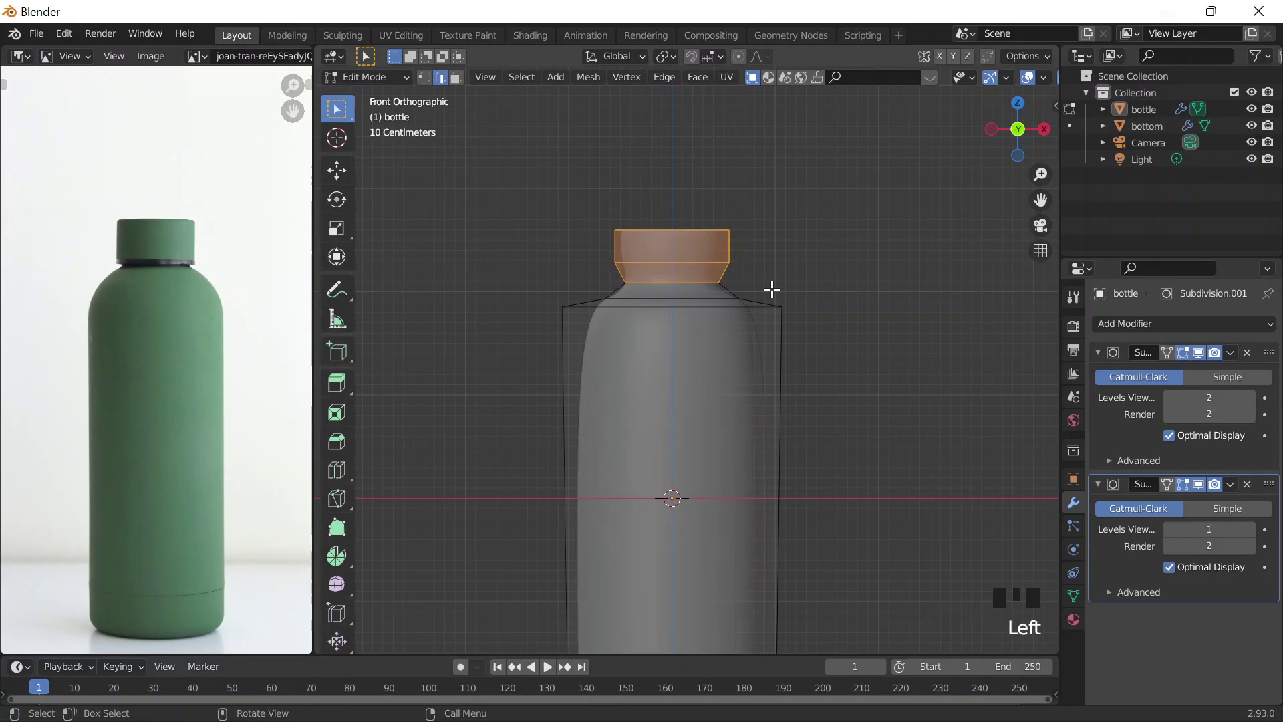
- Separate the selected top faces into their own object (P) and return to Object Mode
key("p")
key("Tab")
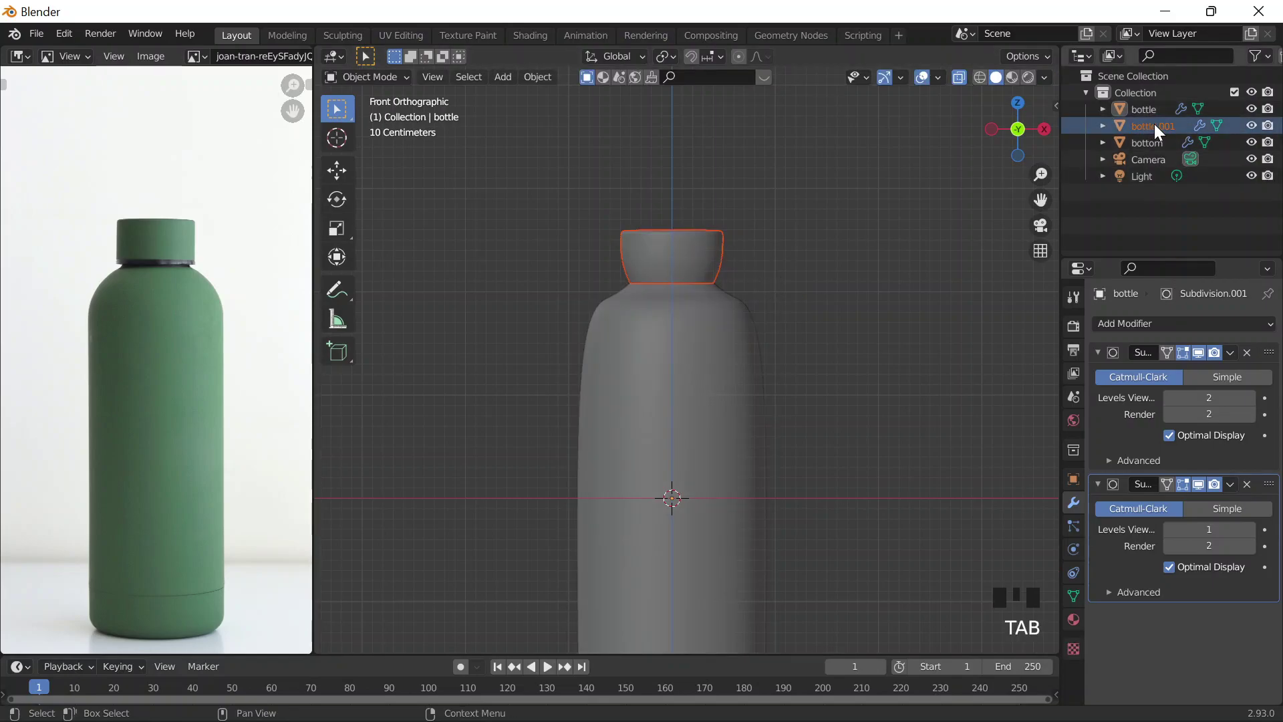
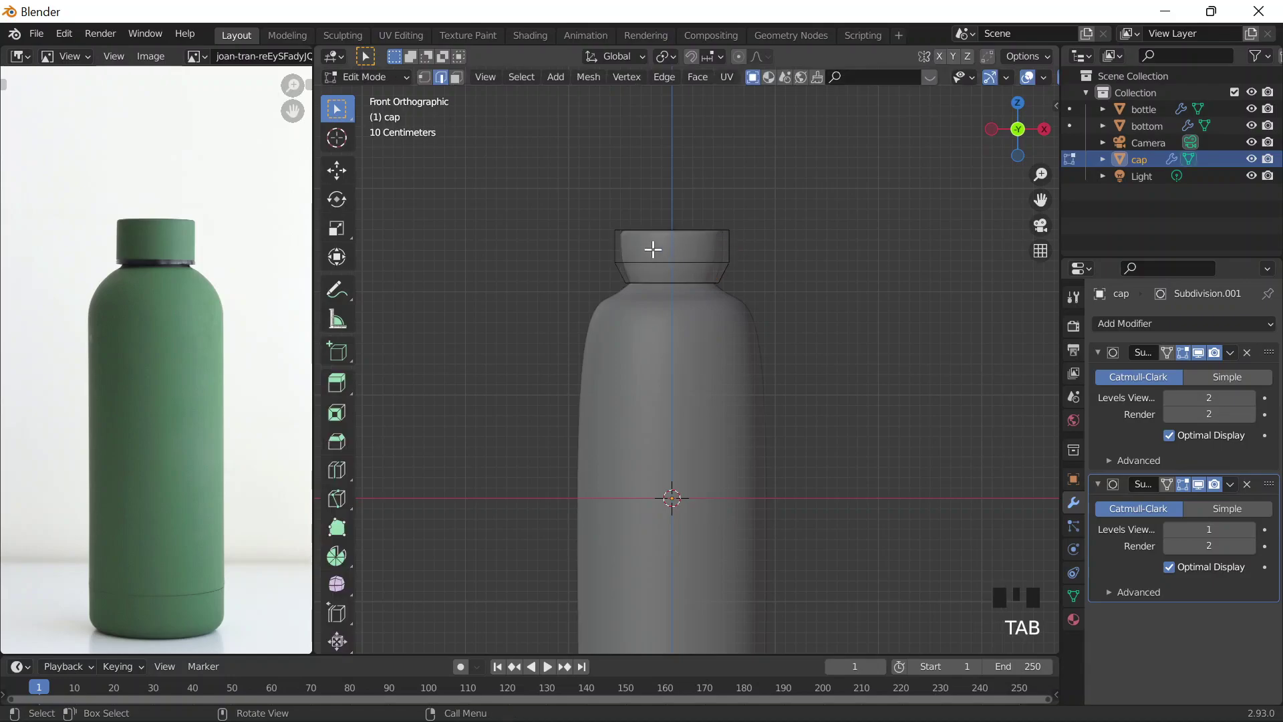
- Select all cap geometry, cut a loop across it and confirm the narrowed top rim
key("a")
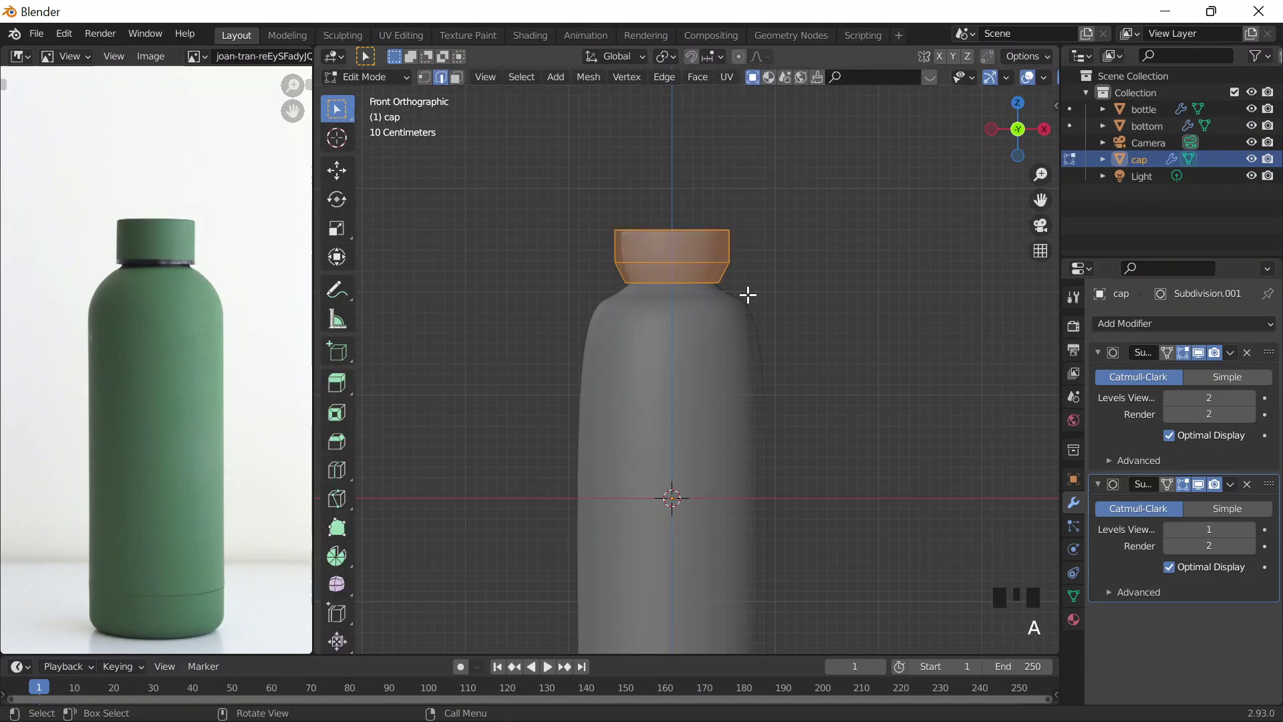
key("ctrl+r")
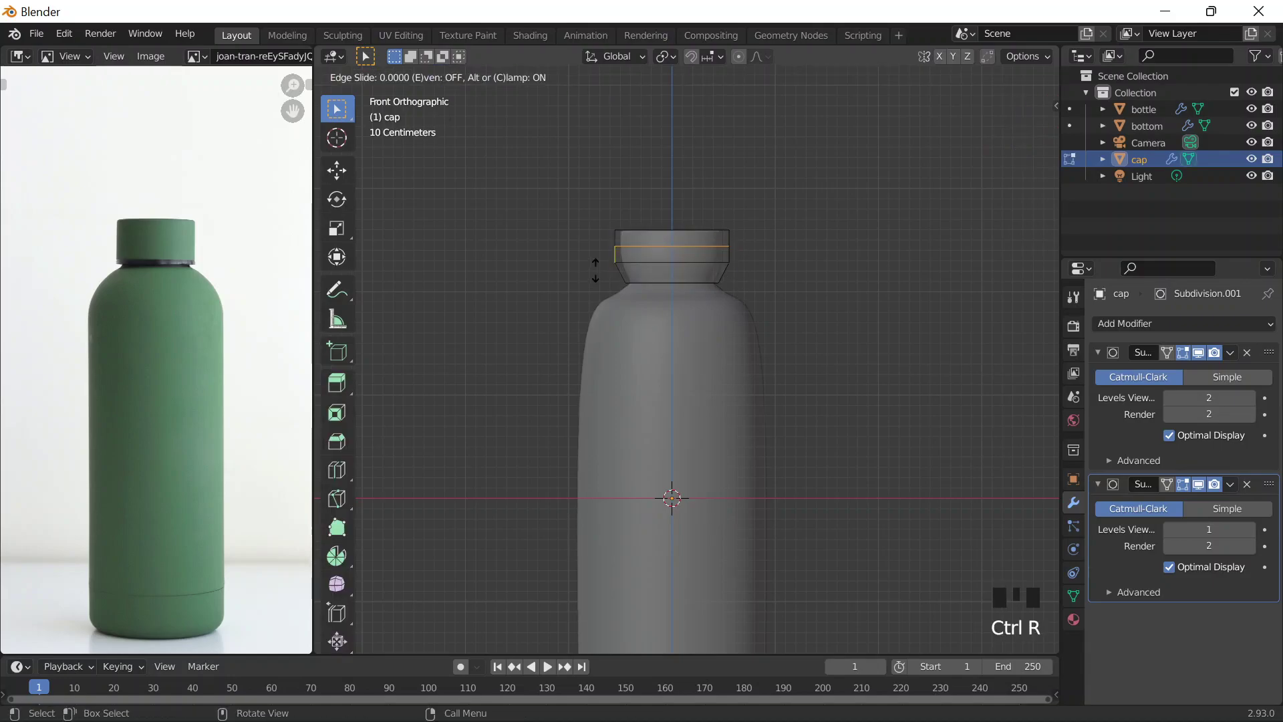
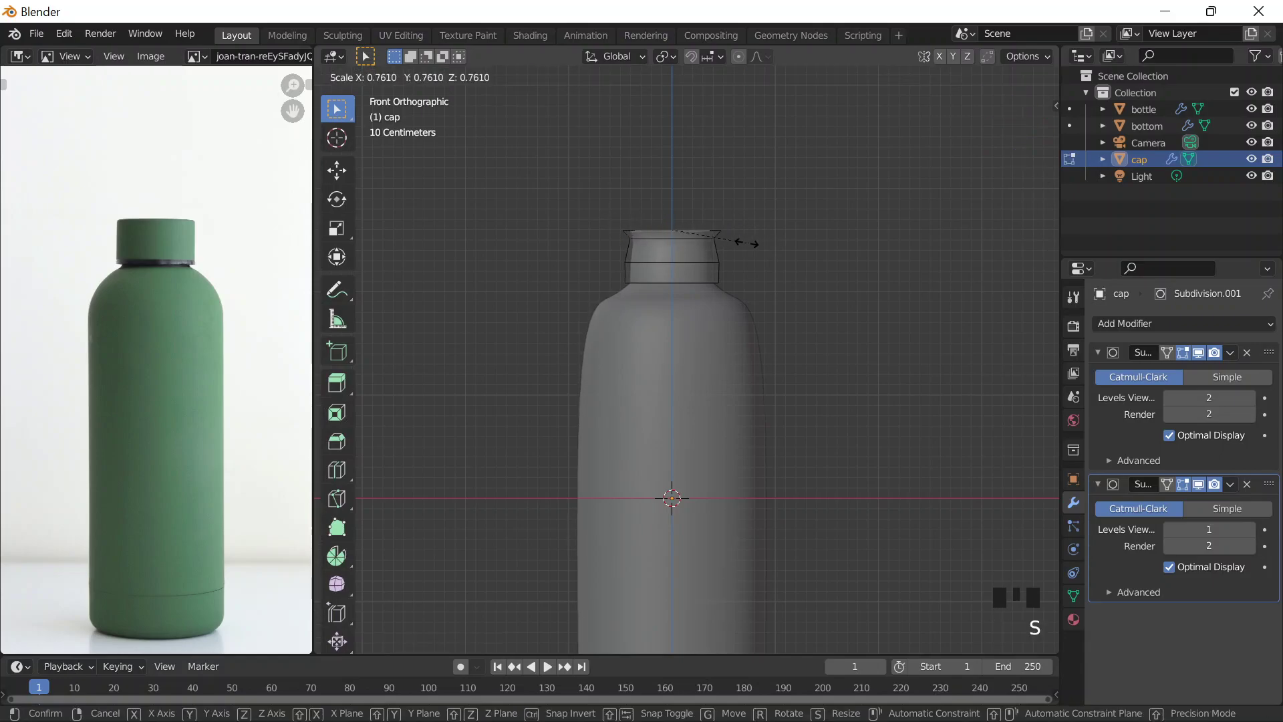
key("Tab")
- Orbit to a perspective view, leave the cap's edit mode and select the cap object
left_click_drag(794, 250, 791, 238)
scroll("down", 3)
middle_click(792, 247)
left_click(795, 258)
scroll("down", 3)
key("Tab")
key("Tab")
scroll("up", 3)
left_click(658, 256)
- Cancel a stray transform on the cap, undo it and orbit around the model
key("s")
key("Escape")
key("ctrl+z")
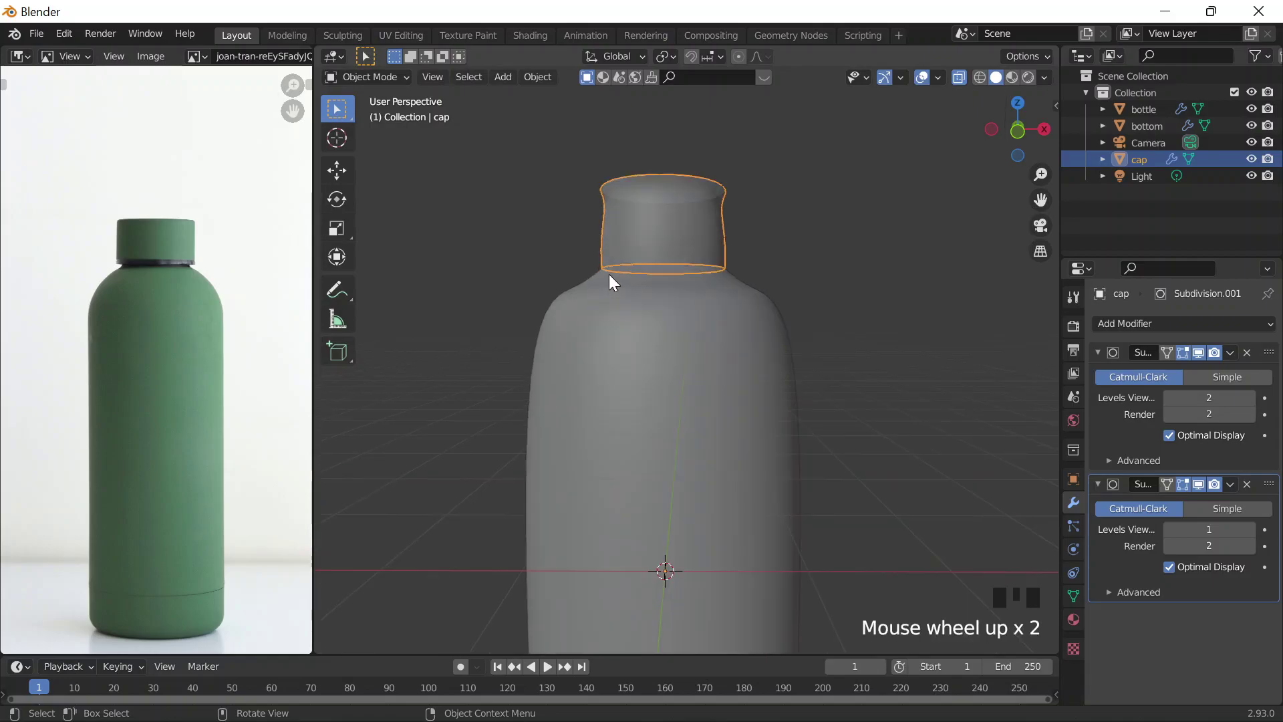
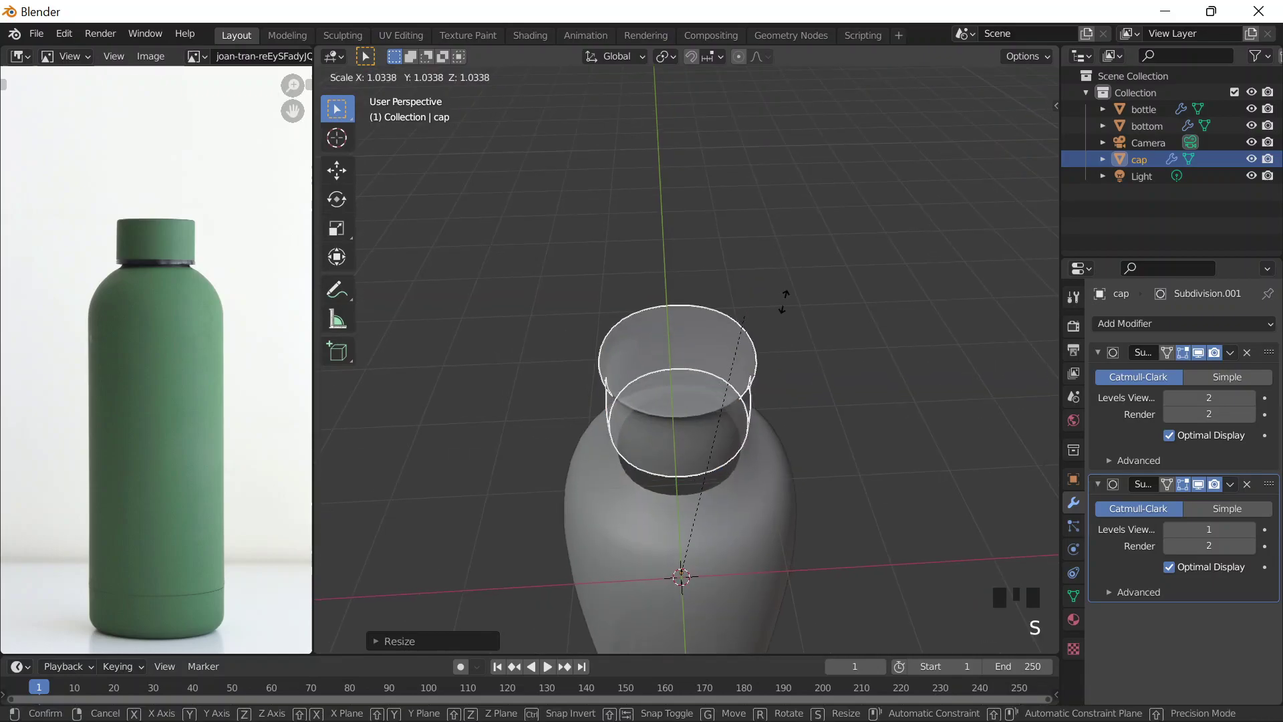
scroll("down", 3)
middle_click(826, 227)
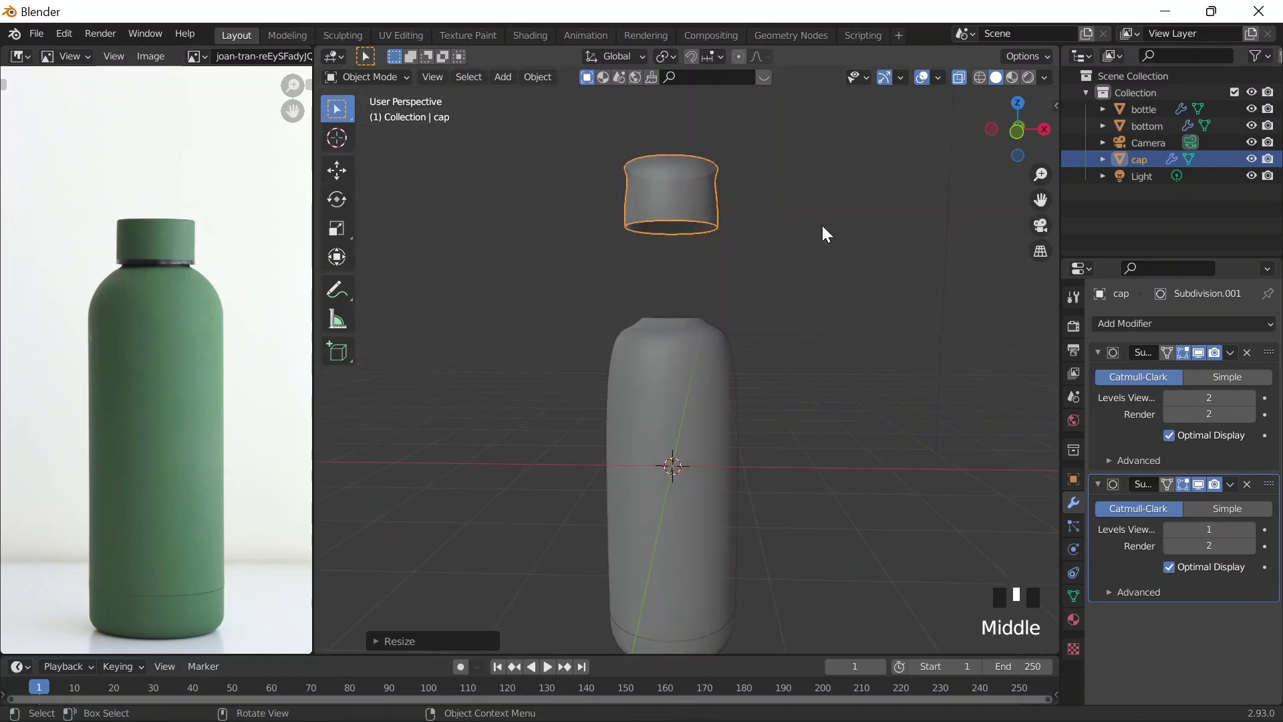
key("ctrl+z")
scroll("up", 3)
middle_click(731, 272)
scroll("up", 3)
- Select all of the cap's faces and move the cap upward clear of the bottle
key("Tab")
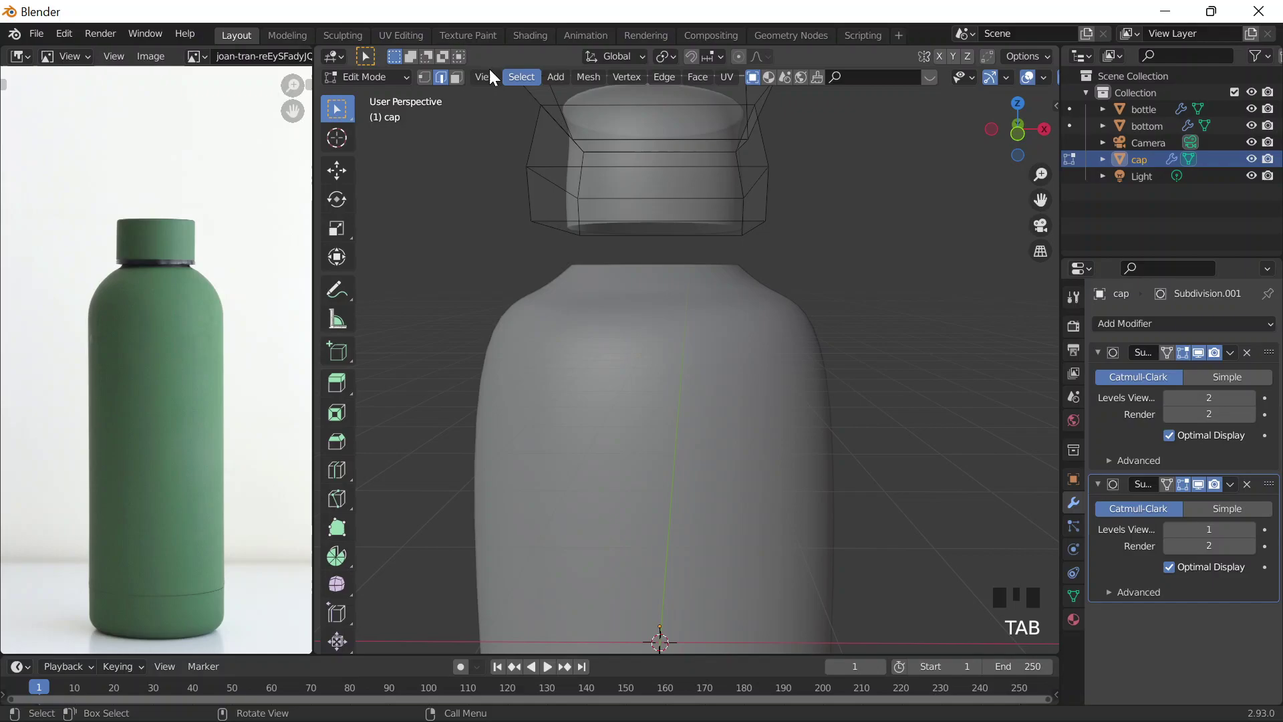
left_click(461, 83)
key("a")
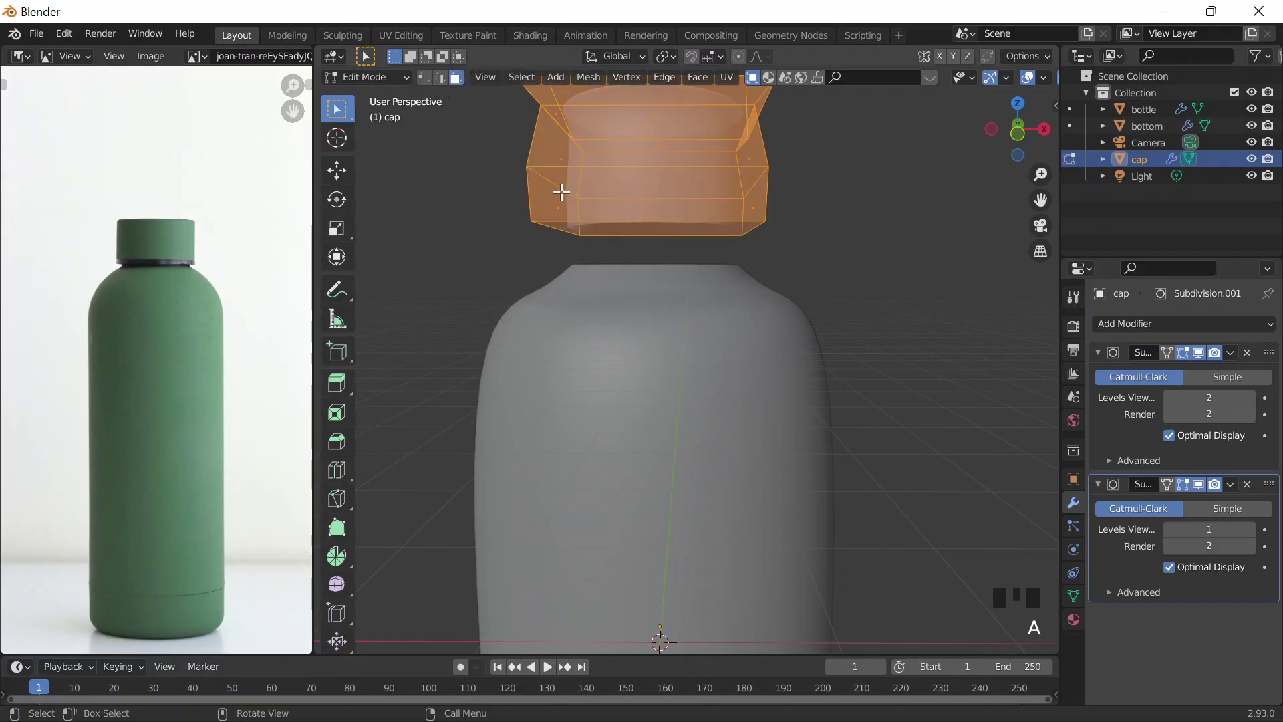
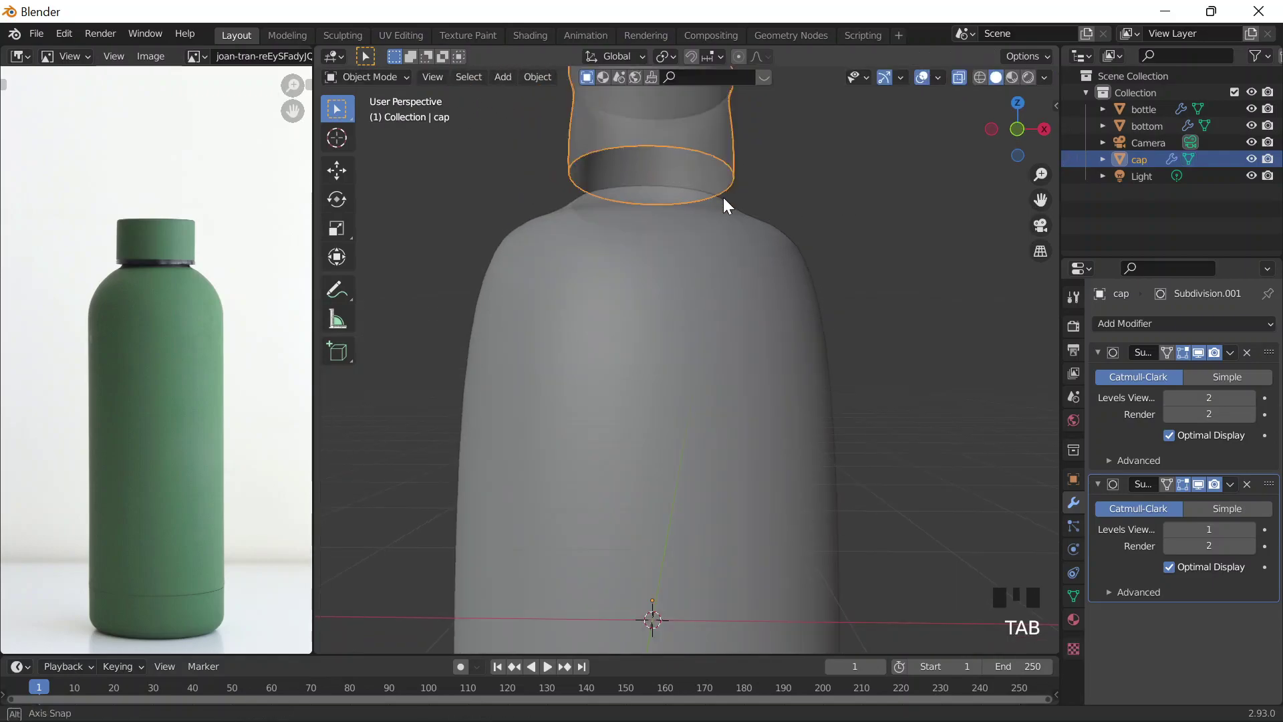
left_click_drag(730, 224, 736, 217)
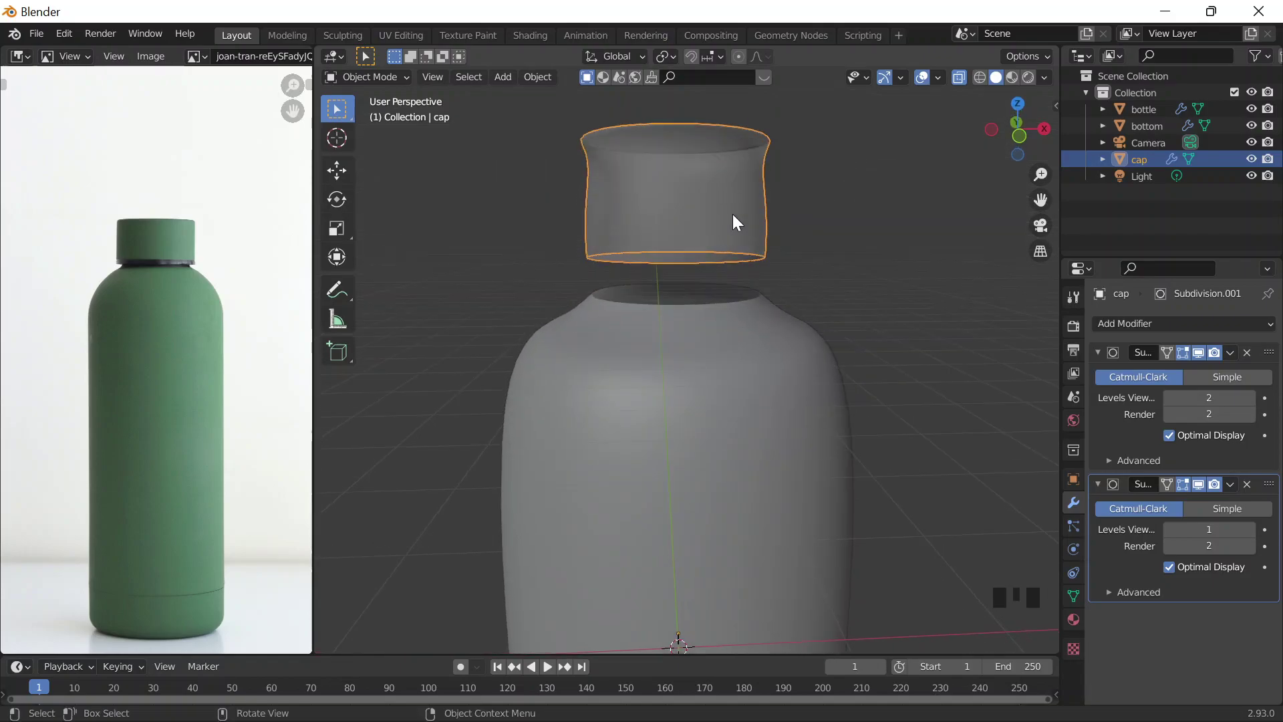
- Zoom to inspect the exposed neck opening and select the bottle body
scroll("down", 3)
scroll("up", 3)
scroll("down", 3)
scroll("down", 3)
scroll("up", 3)
left_click(676, 300)
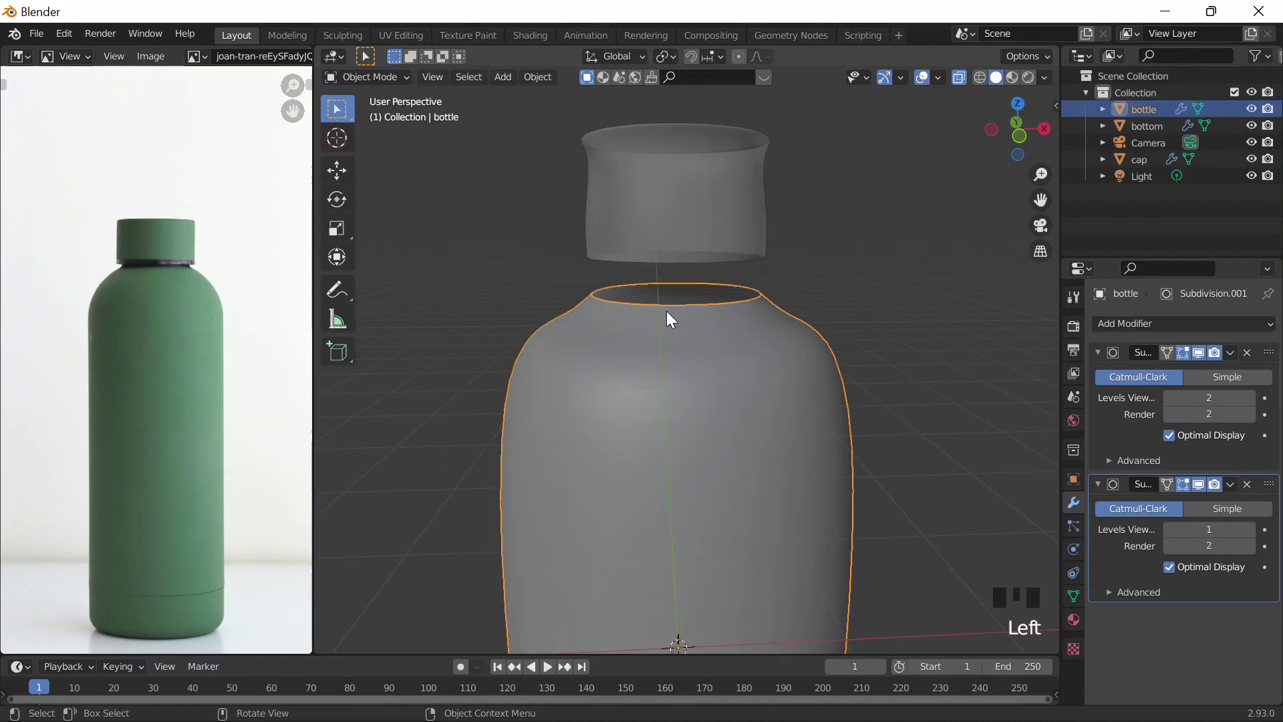
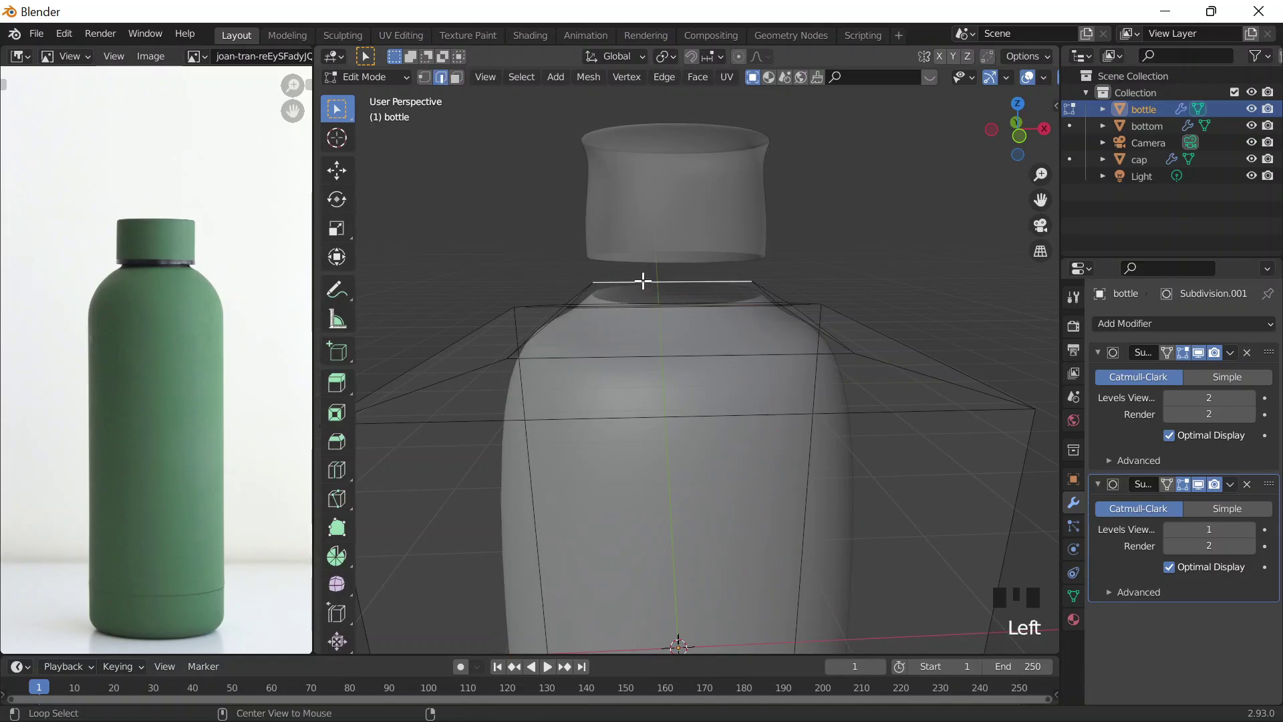
- Extrude the bottle's top rim upward into a short neck toward the cap
key("e")
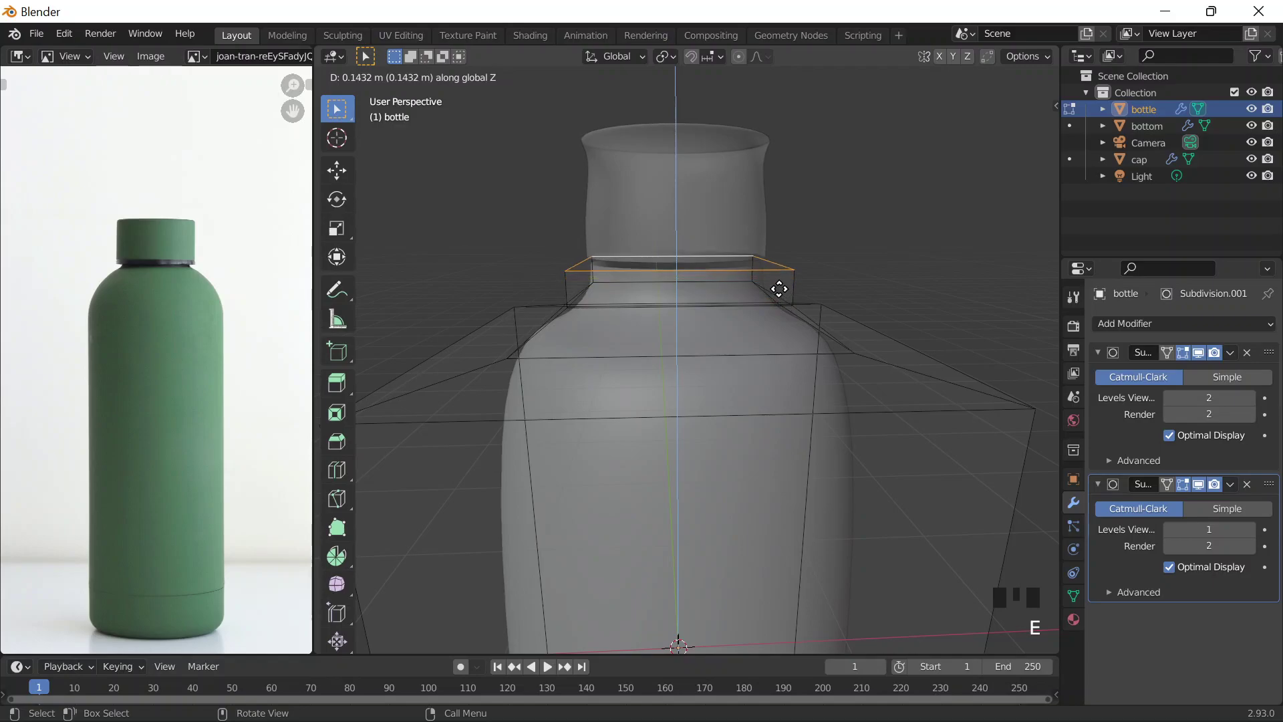
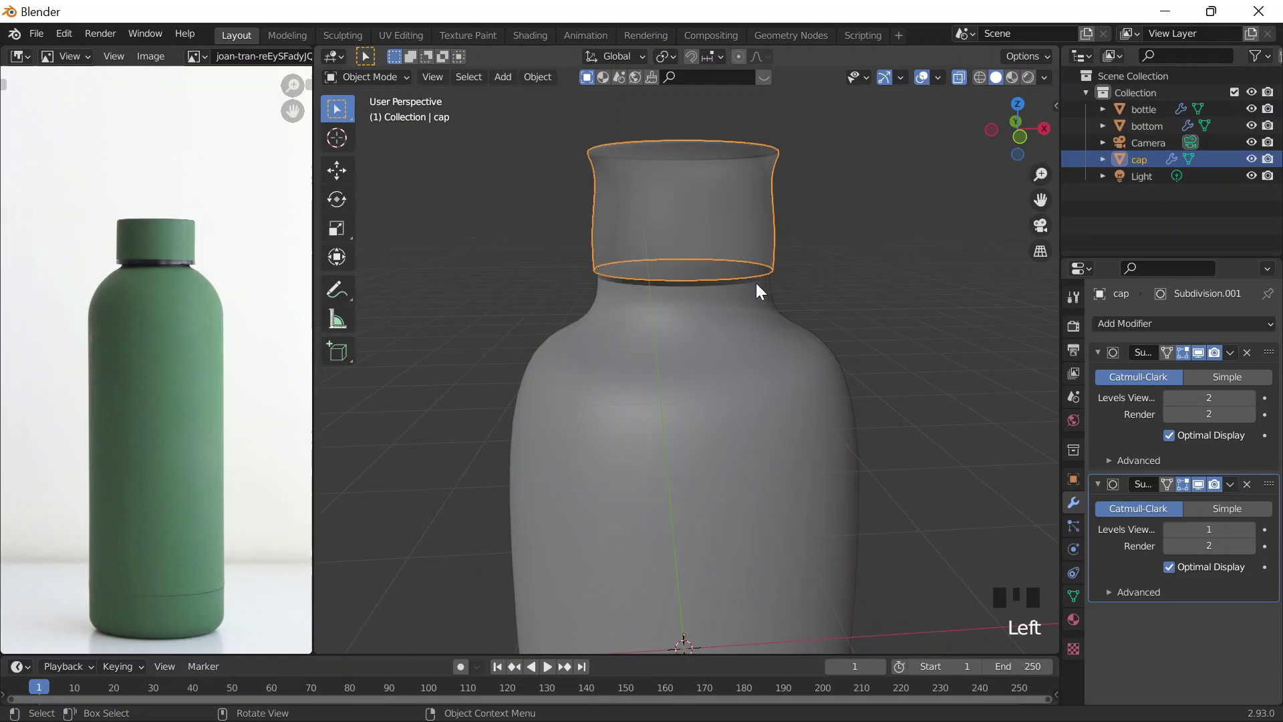
- Lower the cap down onto the bottle's neck and adjust its seating with X-ray shading on
key("s")
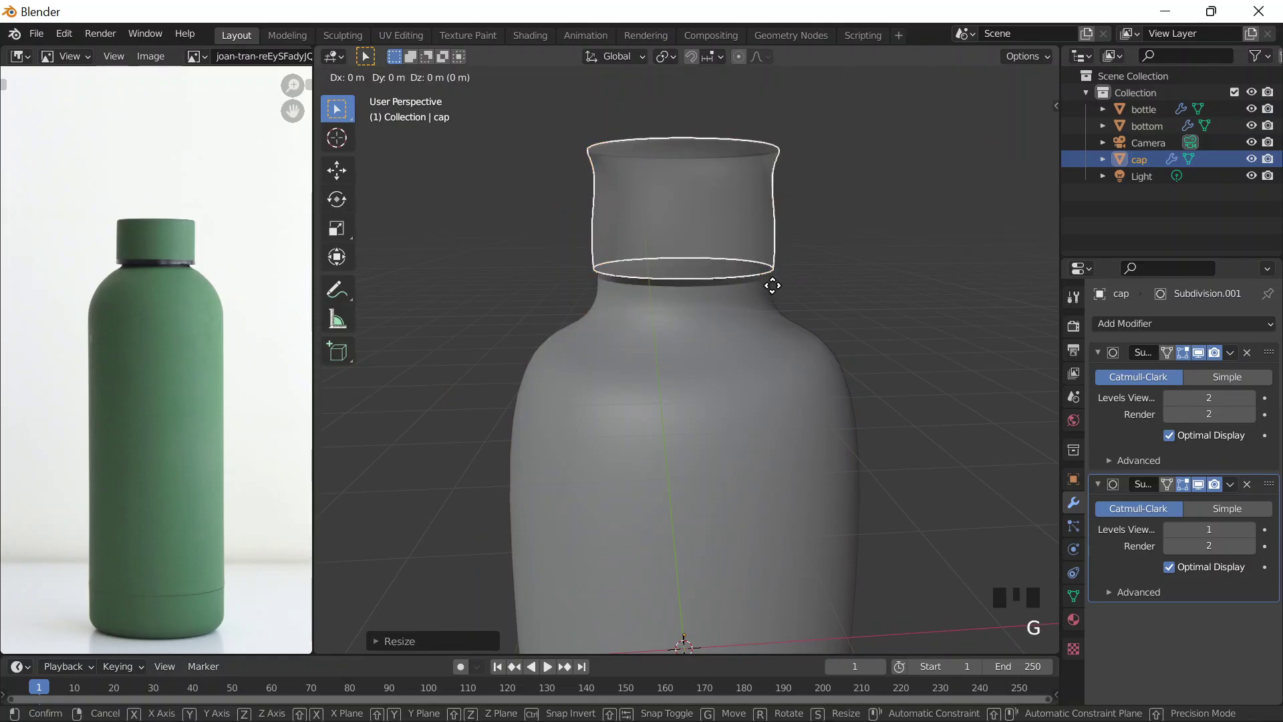
left_click_drag(735, 371, 813, 274)
left_click(813, 274)
scroll("down", 3)
middle_click(920, 165)
scroll("down", 3)
key("alt+z")
left_click_drag(809, 265, 634, 280)
- Orbit around the bottle top, select the cap and reopen its mesh for editing
scroll("up", 3)
middle_click(642, 242)
scroll("up", 3)
scroll("down", 3)
left_click(641, 158)
middle_click(664, 250)
key("Tab")
scroll("down", 3)
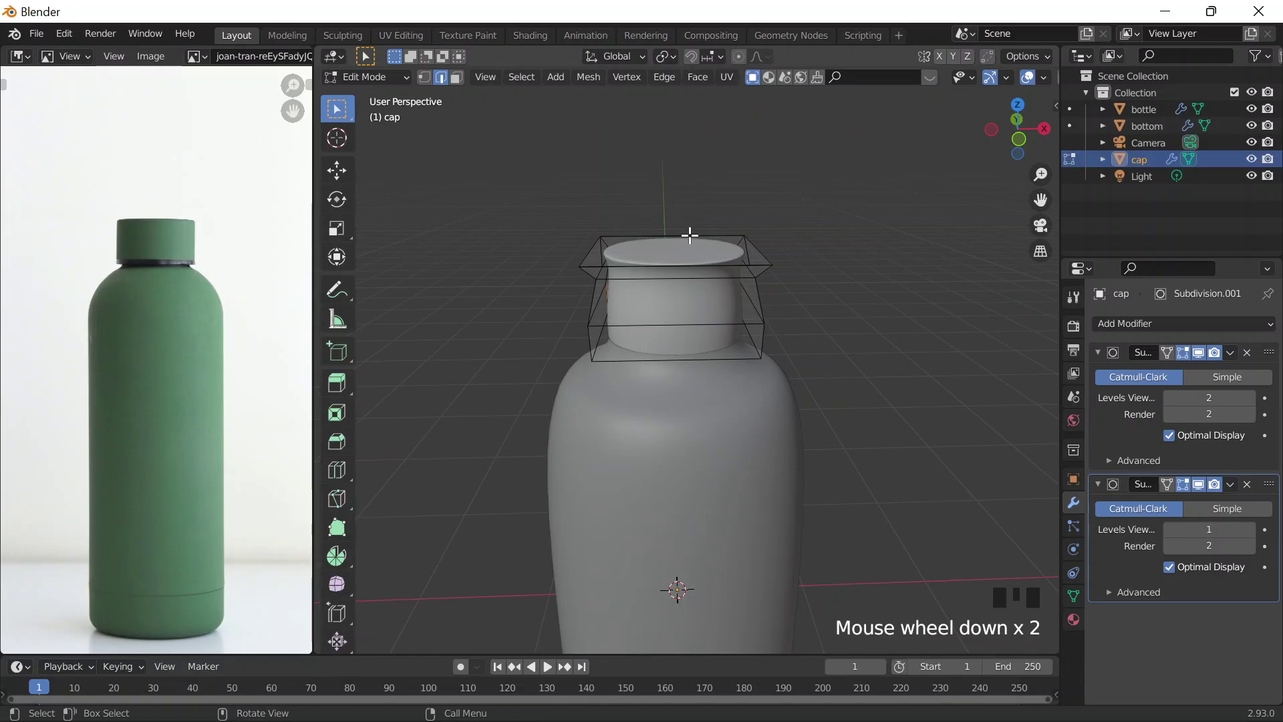
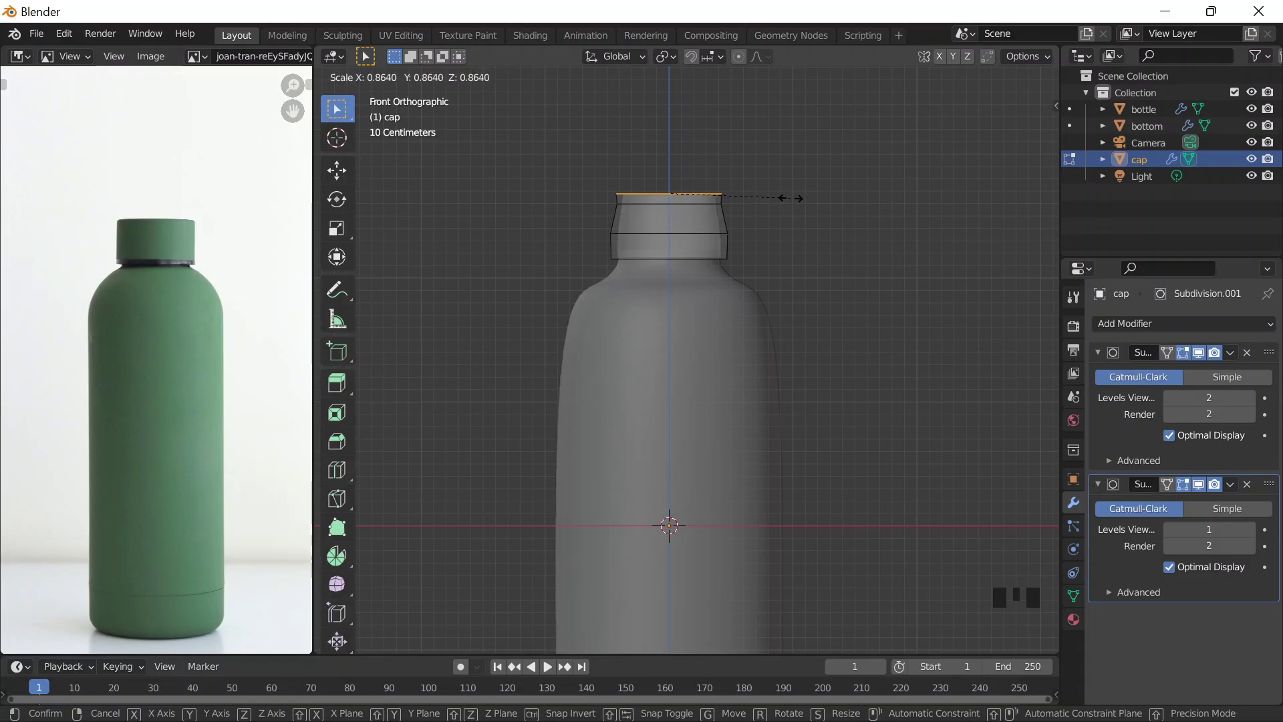
- Confirm the cap's top-edge scaling so its sides are straight, and return to Object Mode
key("Tab")
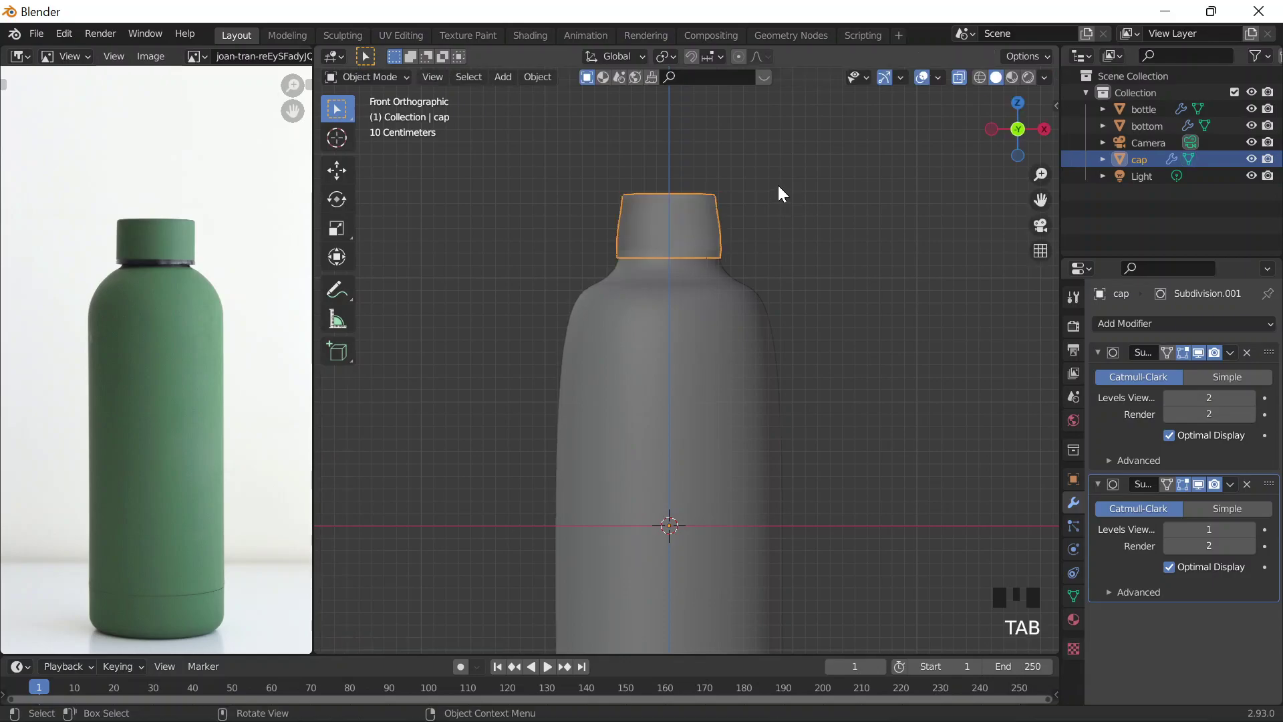
key("Tab")
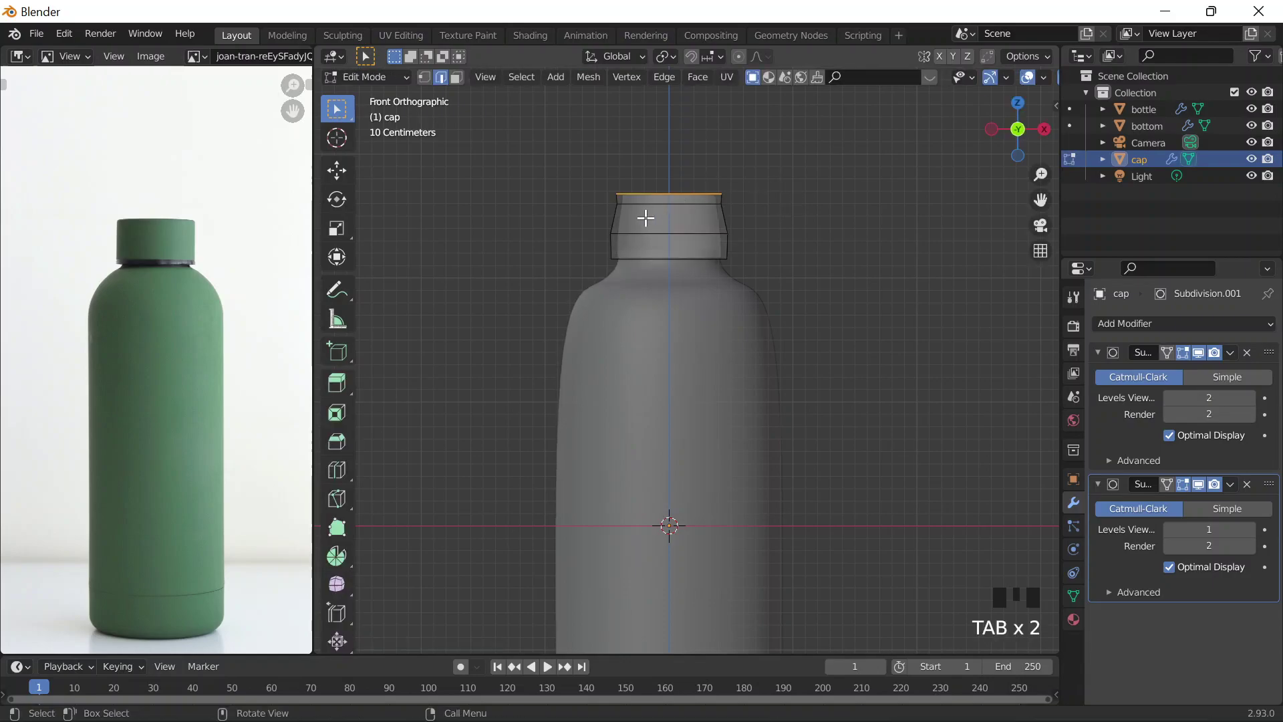
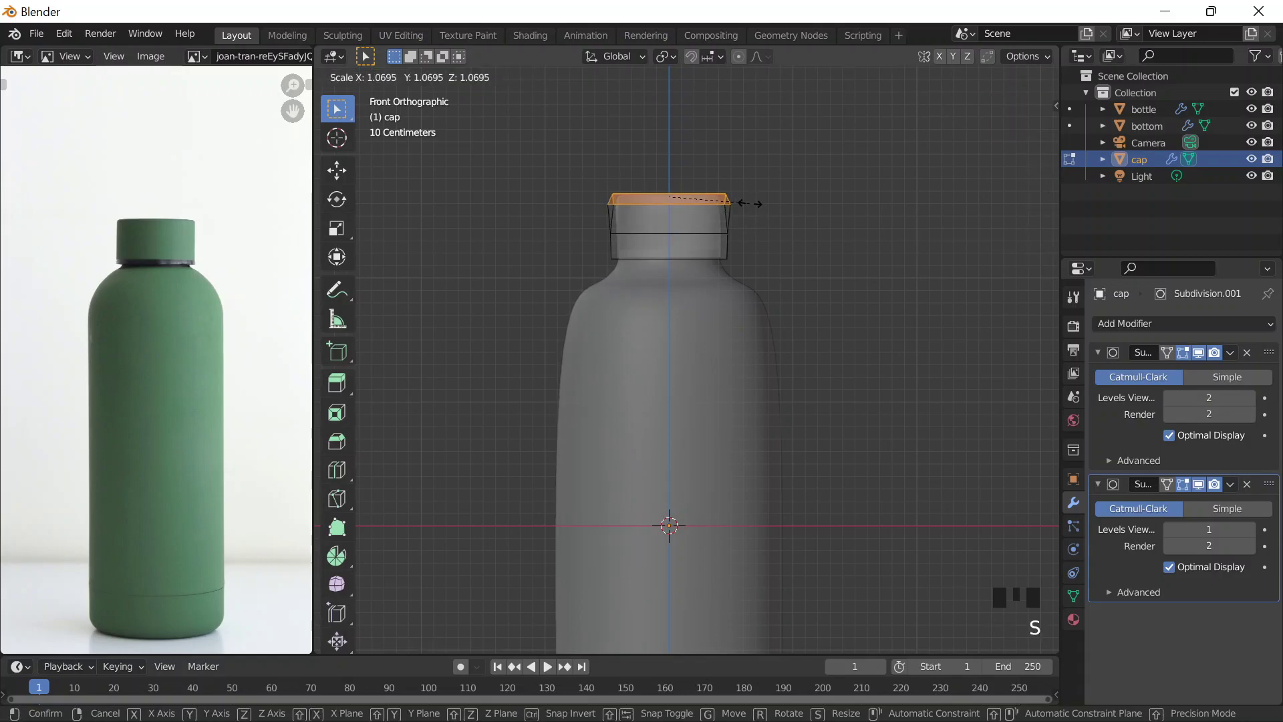
key("Tab")
left_click(777, 220)
- Orbit to compare the assembled cap in perspective and pan the reference photo to its cap
left_click_drag(765, 254, 807, 222)
scroll("down", 3)
middle_click(964, 125)
scroll("down", 3)
left_click(729, 271)
left_click(827, 252)
middle_click(797, 298)
scroll("up", 3)
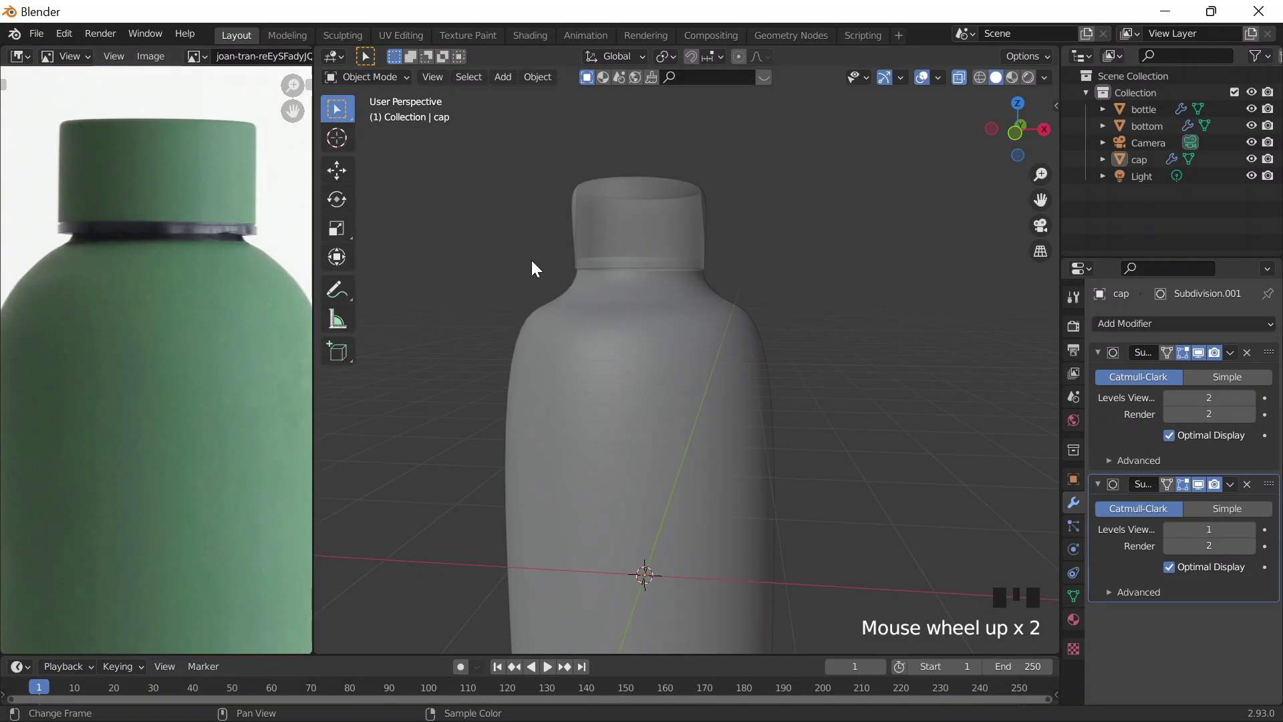
- Select the cap and add a loop cut near its base for the ring
left_click(655, 232)
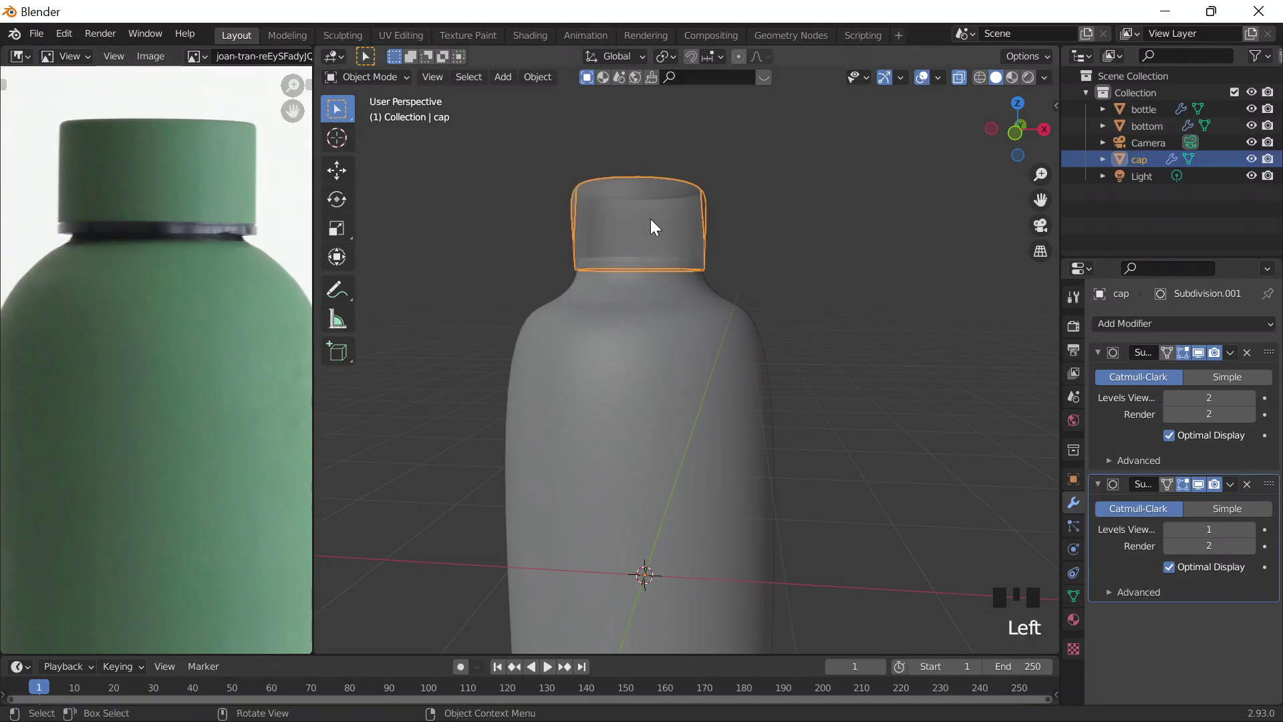
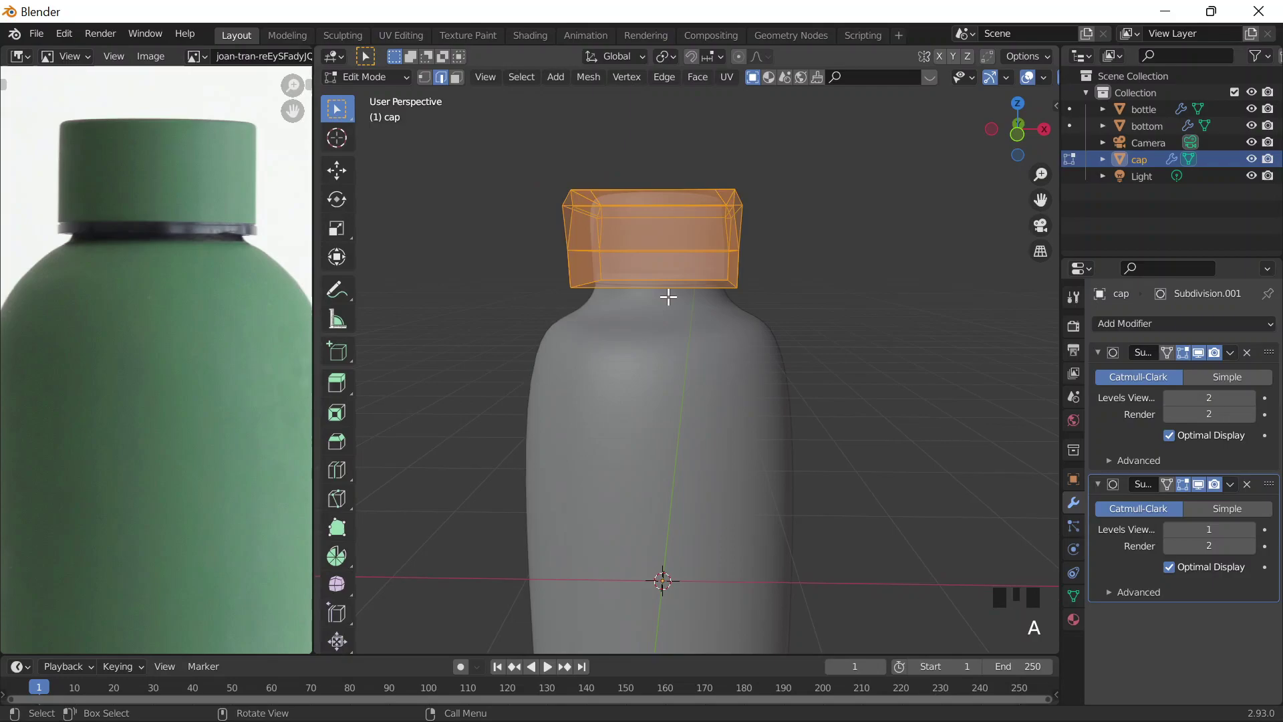
key("ctrl+r")
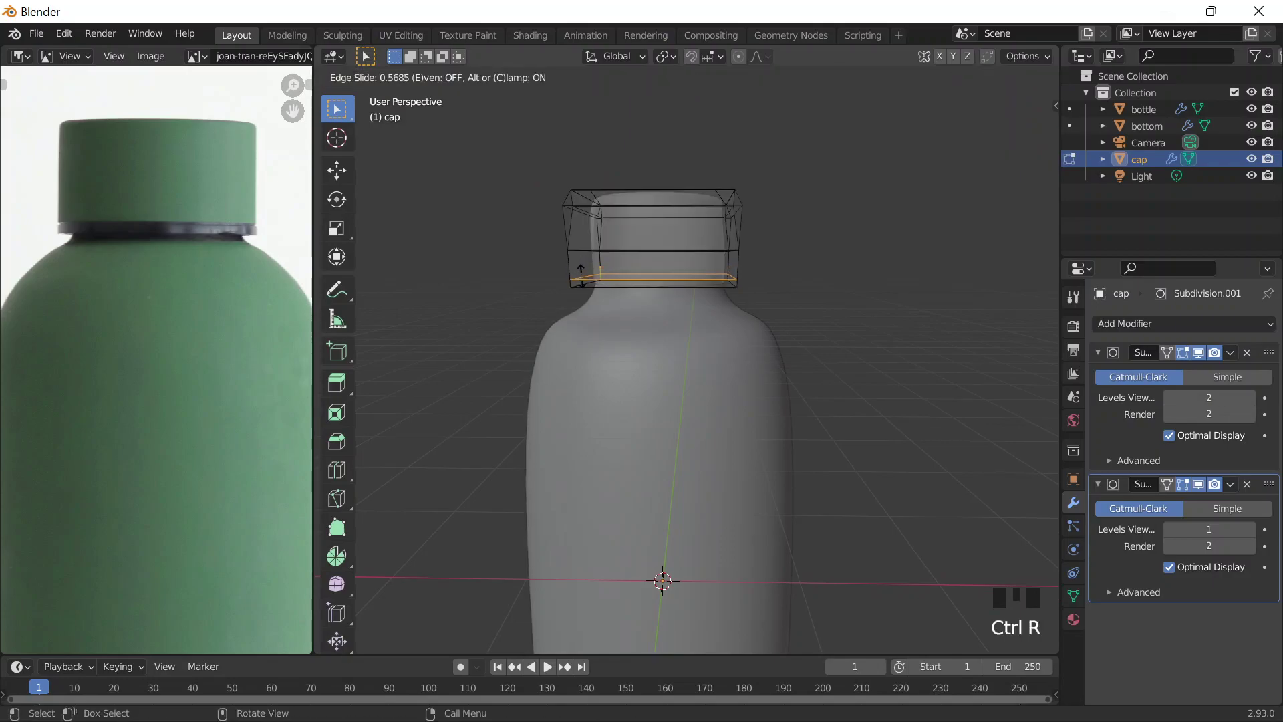
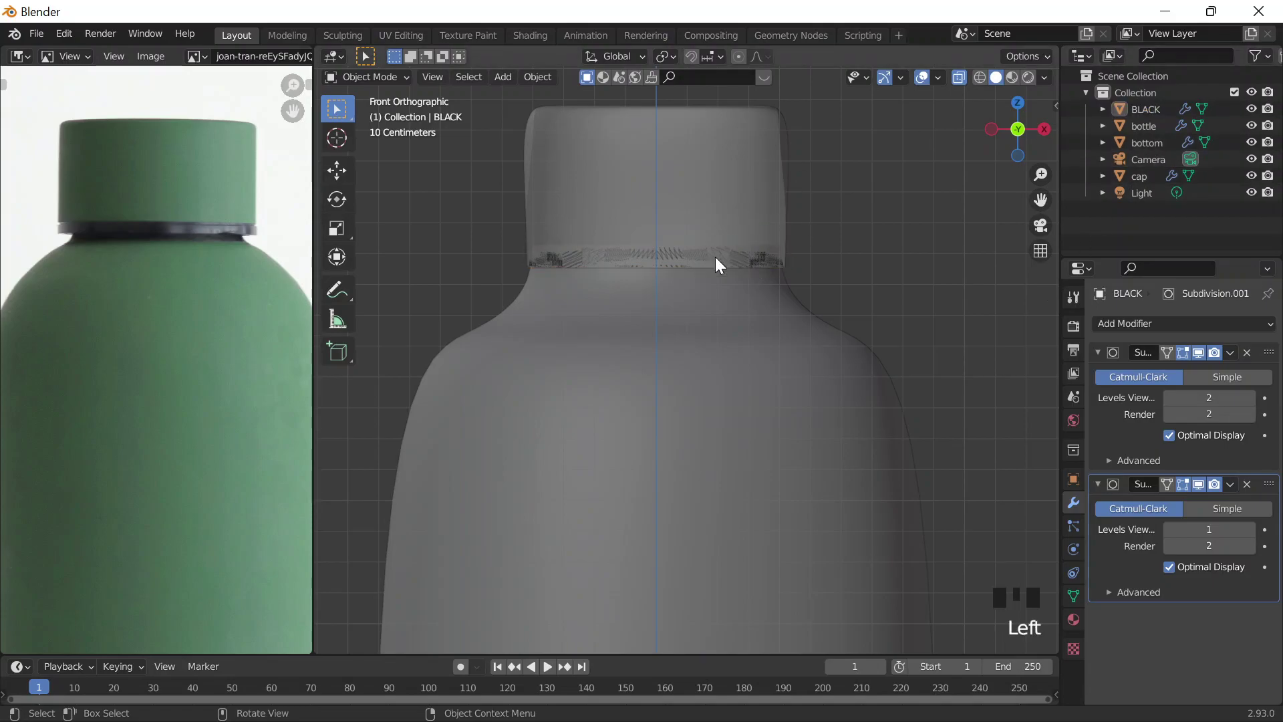
- Give the BLACK ring a Solidify modifier and orbit to check its thickness
left_click(713, 266)
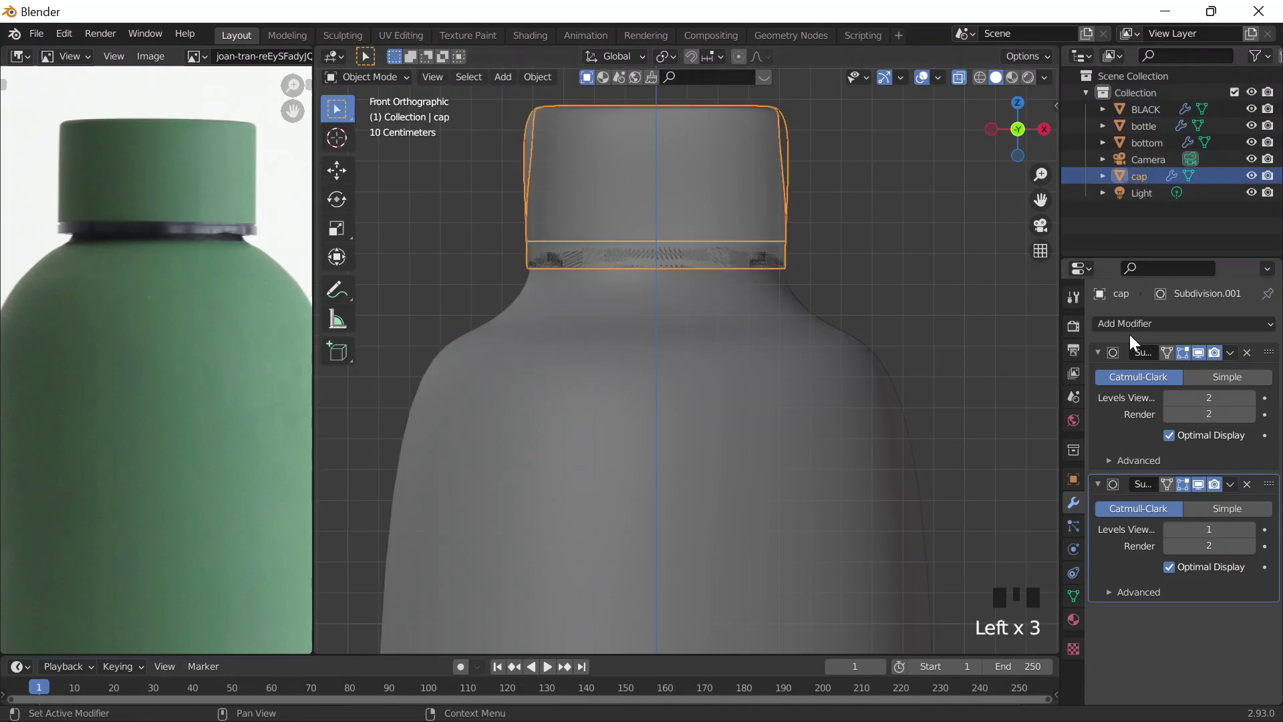
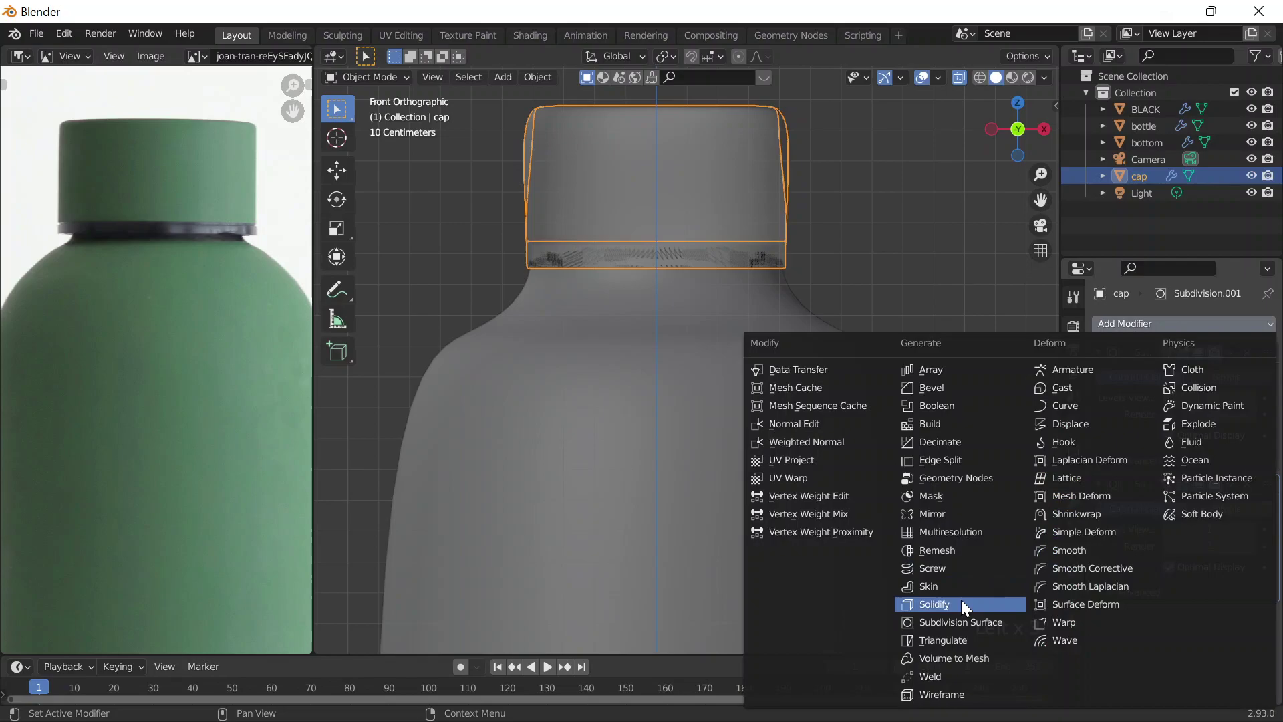
left_click_drag(973, 597, 702, 258)
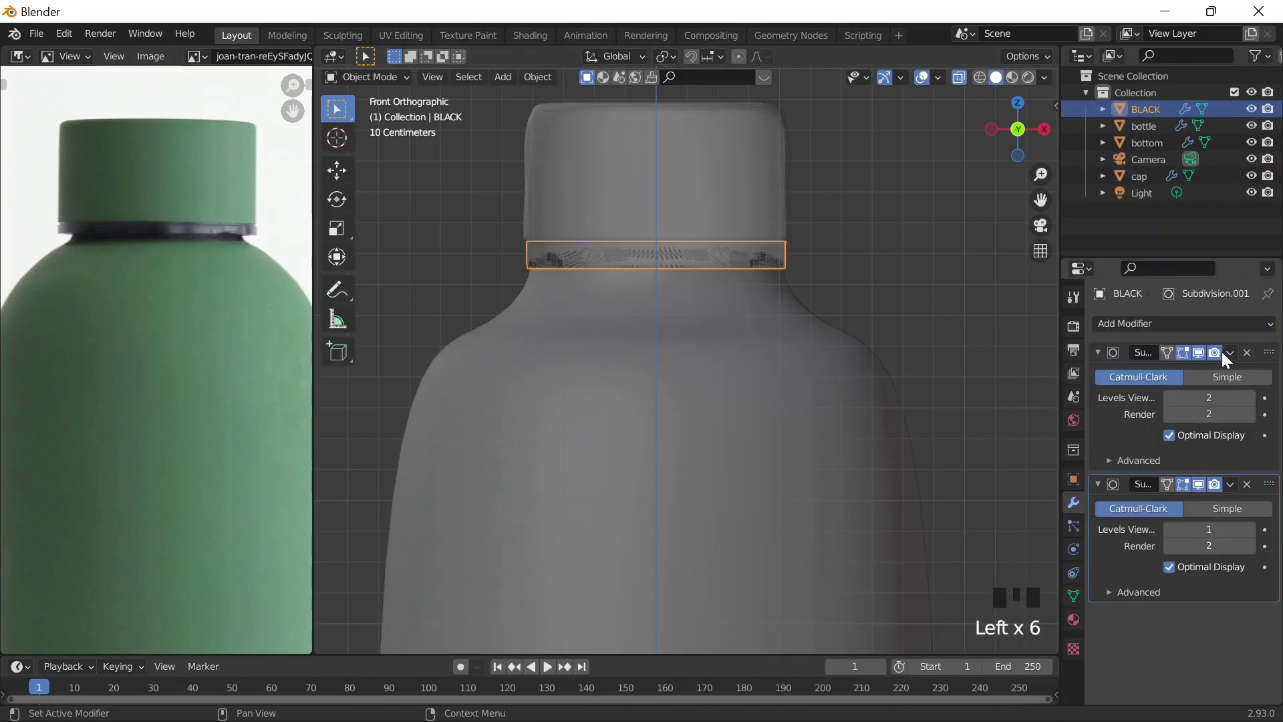
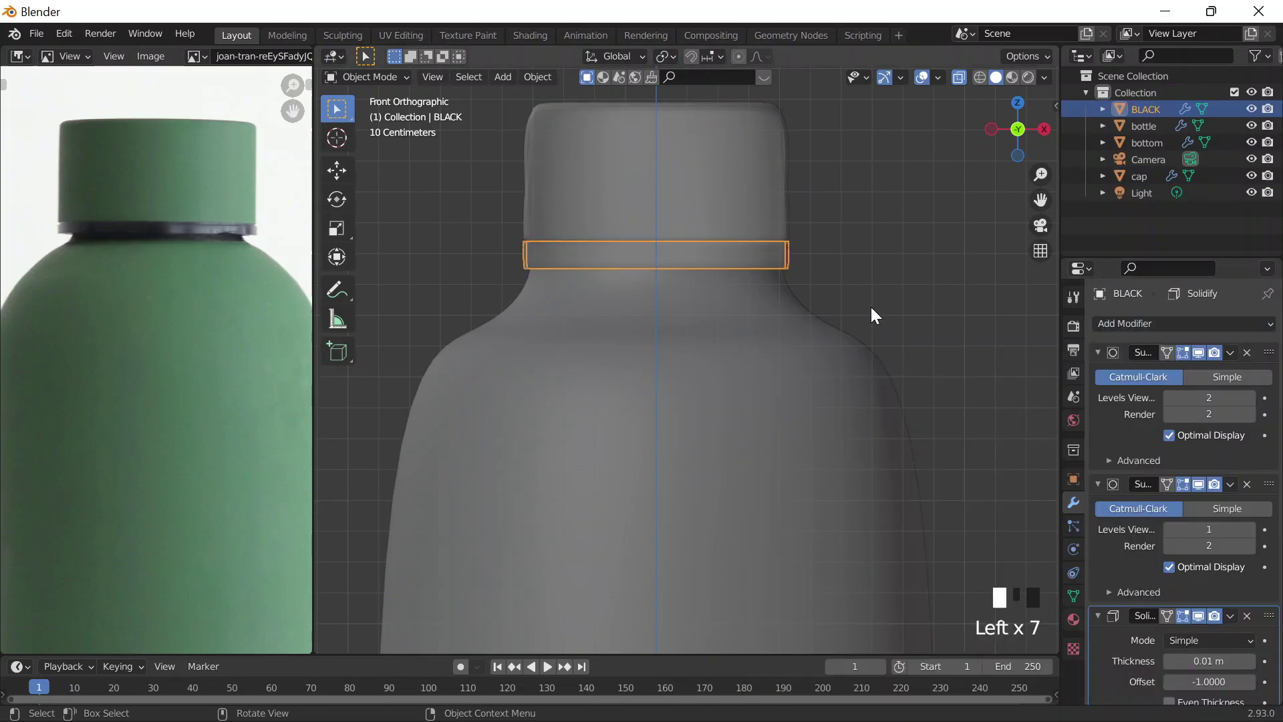
scroll("down", 3)
middle_click(887, 376)
scroll("down", 3)
left_click_drag(905, 364, 860, 278)
key("alt+z")
- Zoom out and orbit until the whole bottle scene is in view
scroll("down", 3)
left_click(194, 236)
scroll("down", 3)
scroll("down", 3)
scroll("down", 3)
scroll("up", 3)
left_click_drag(787, 556, 645, 475)
scroll("down", 3)
left_click_drag(684, 470, 704, 521)
- Add a mesh plane, scale it into a large floor and move it down to the bottle's base
left_click(705, 521)
key("shift+a")
key("s")
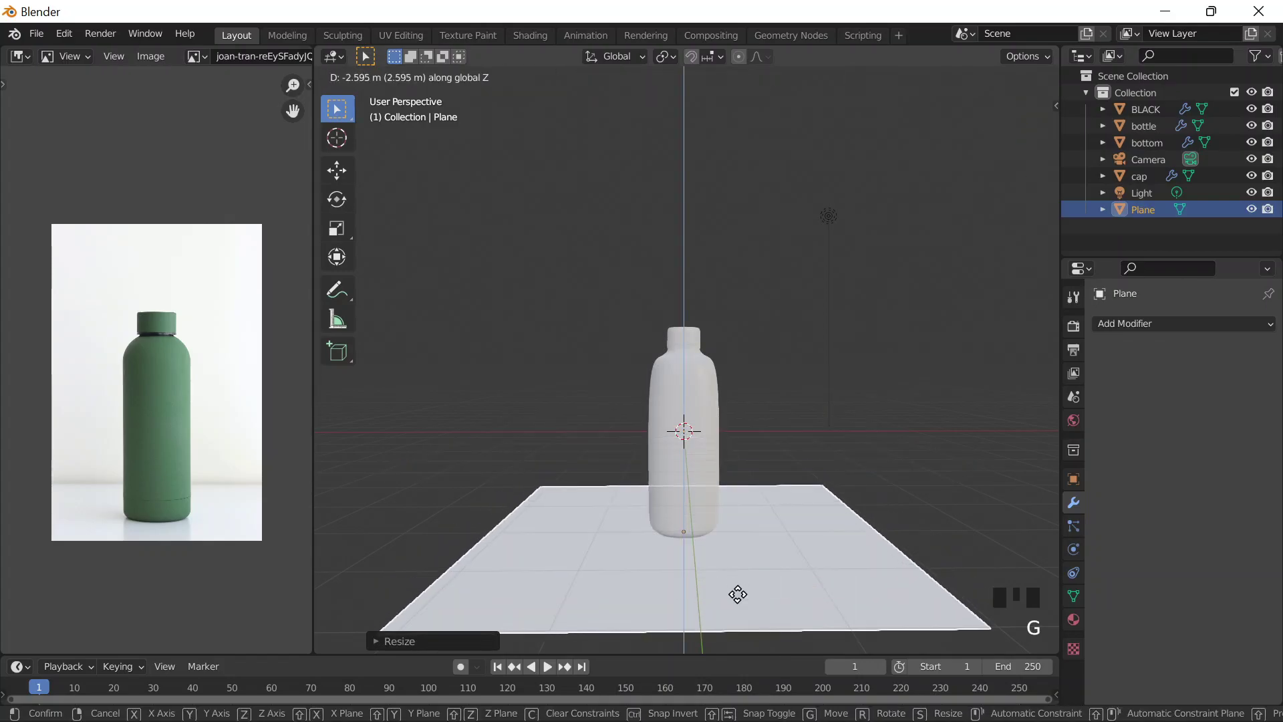
- Extrude the plane's back edge up into a wall and separate it, leaving the floor as Plane.001
key("Tab")
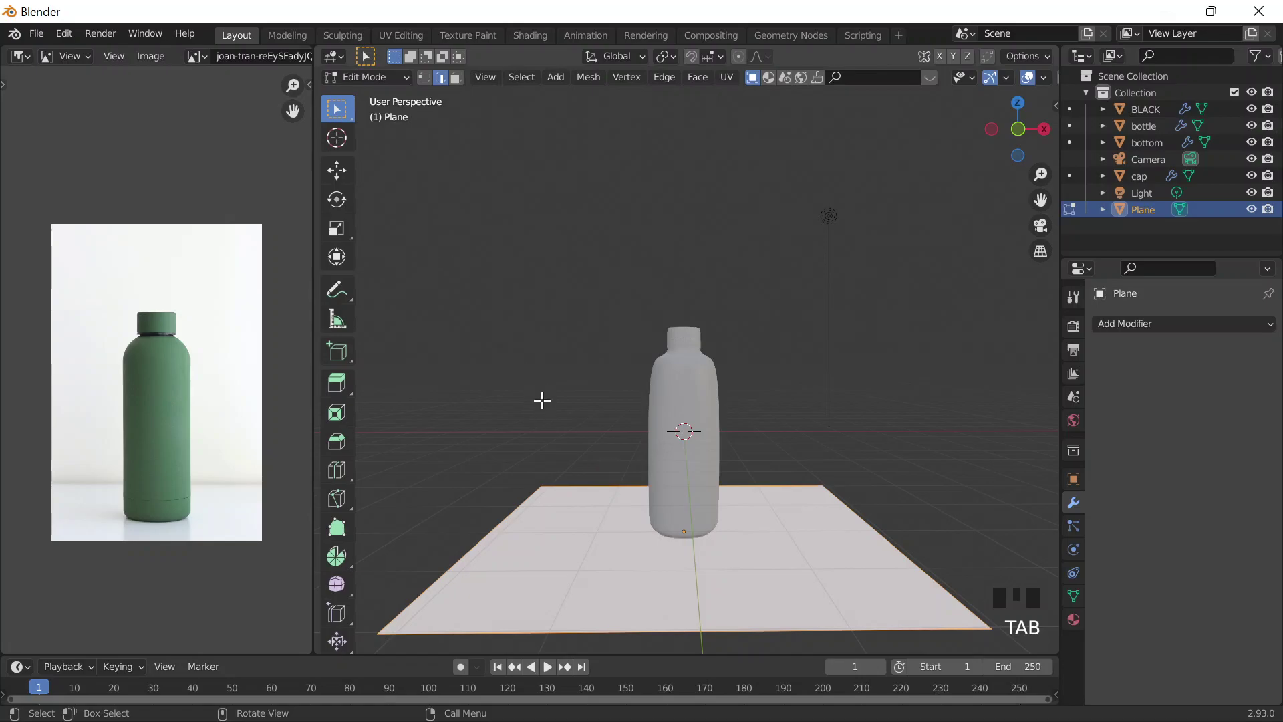
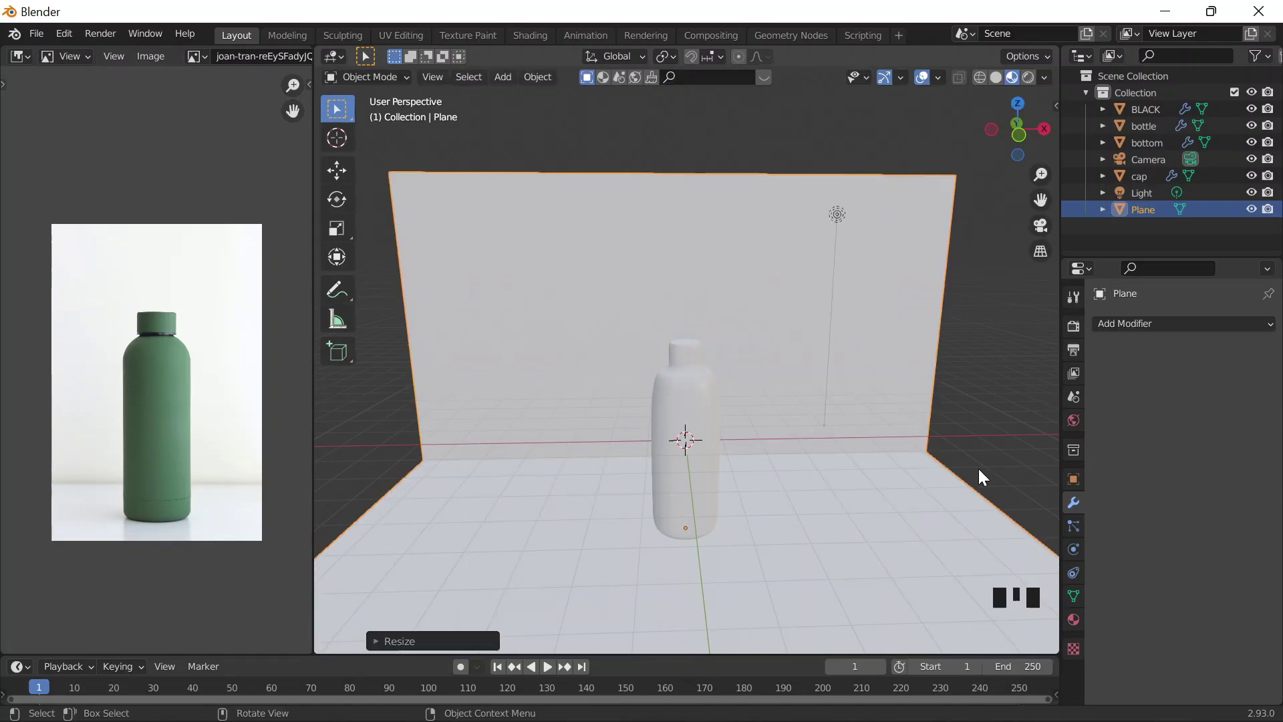
middle_click(803, 441)
left_click(780, 465)
left_click(880, 352)
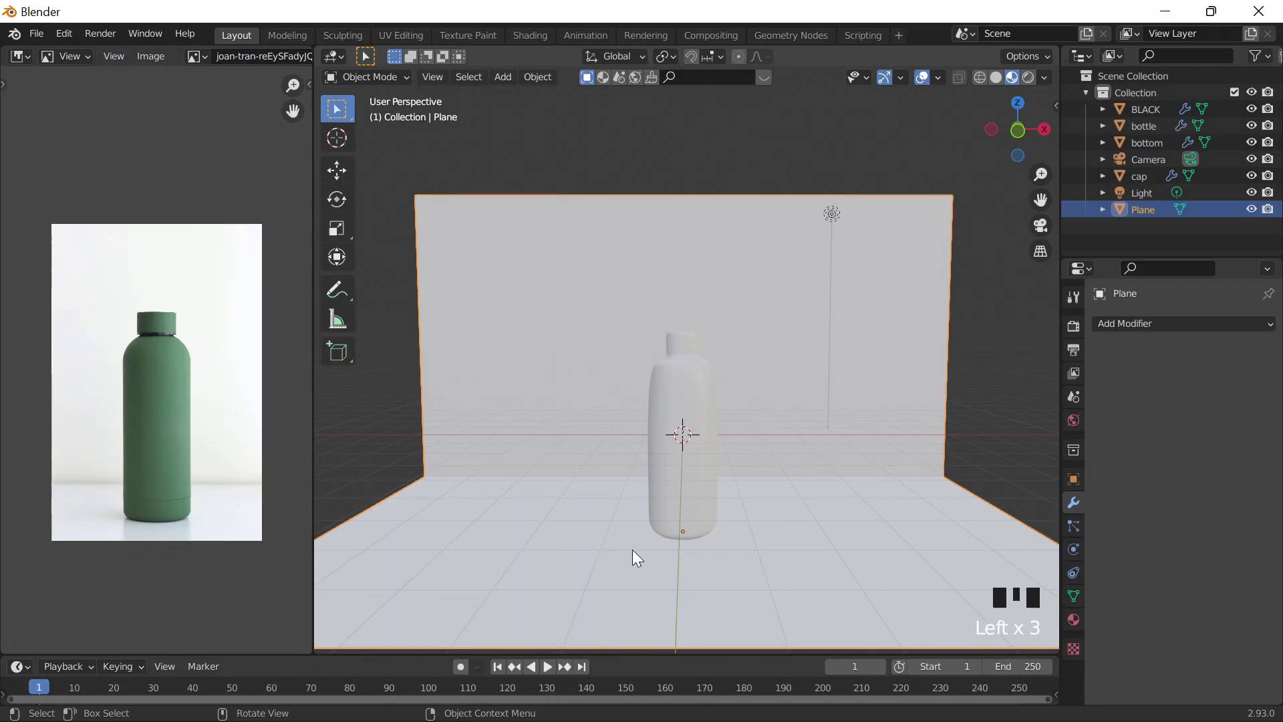
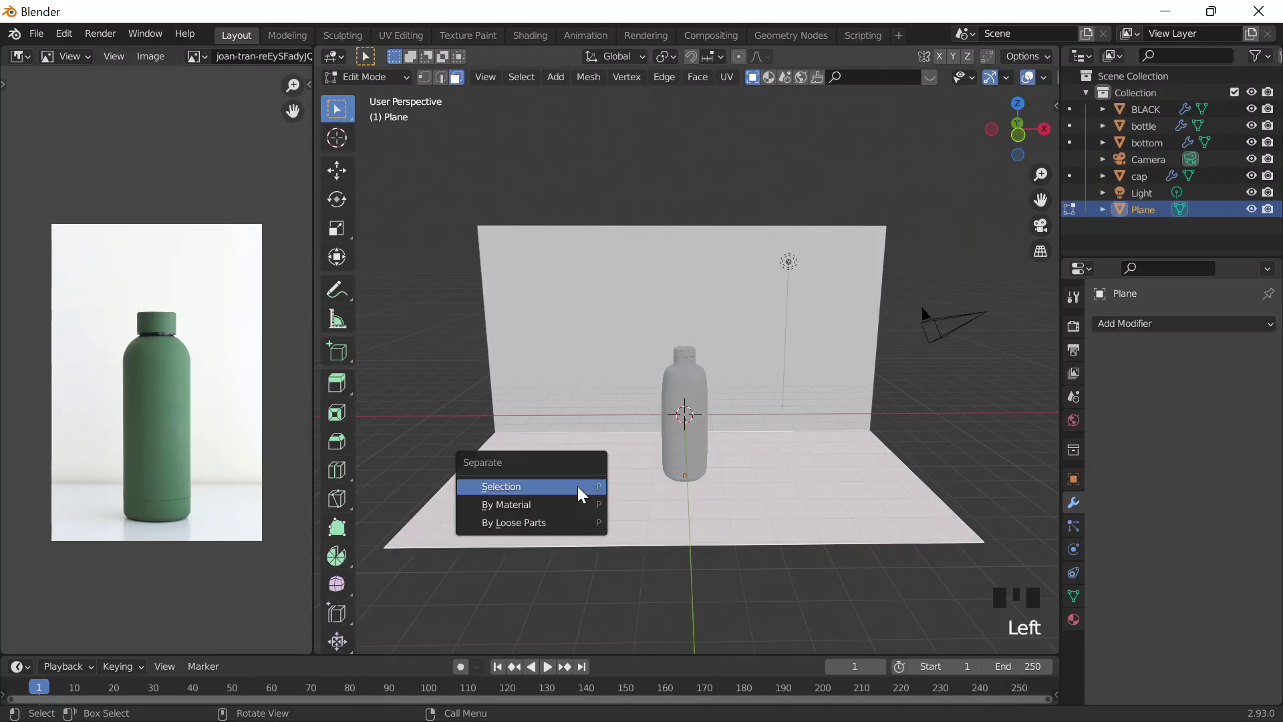
key("p")
key("Tab")
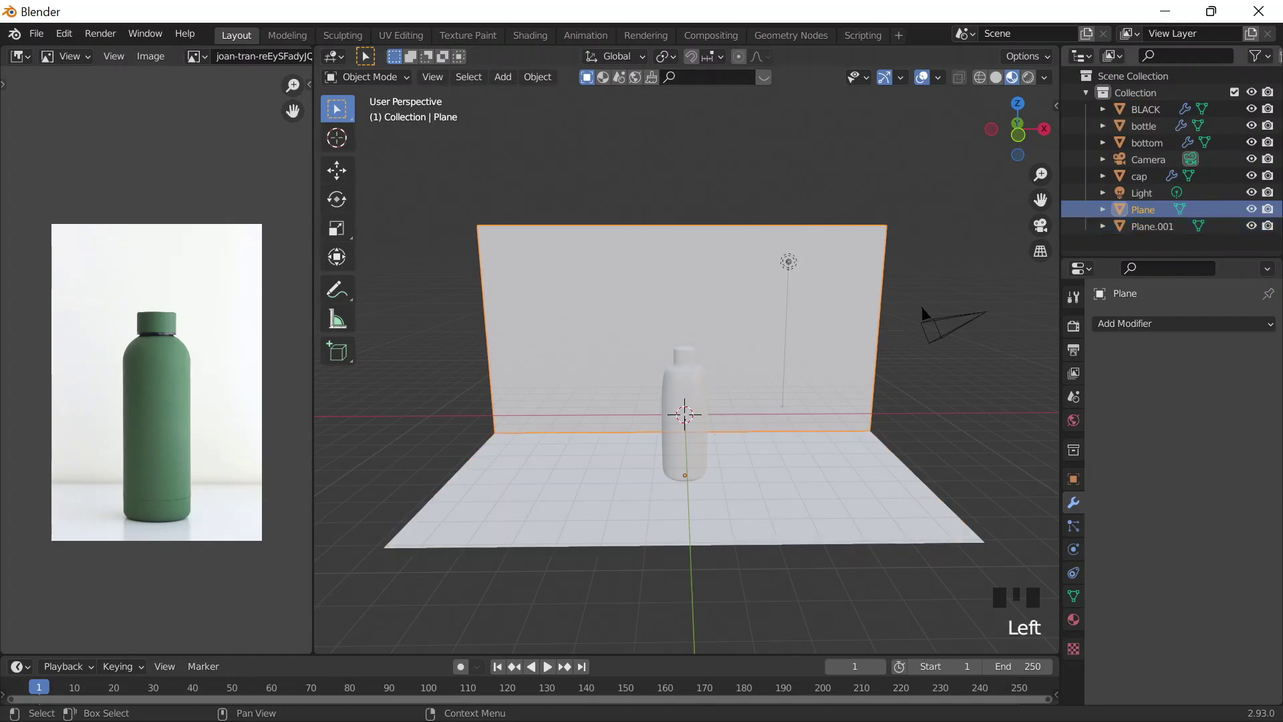
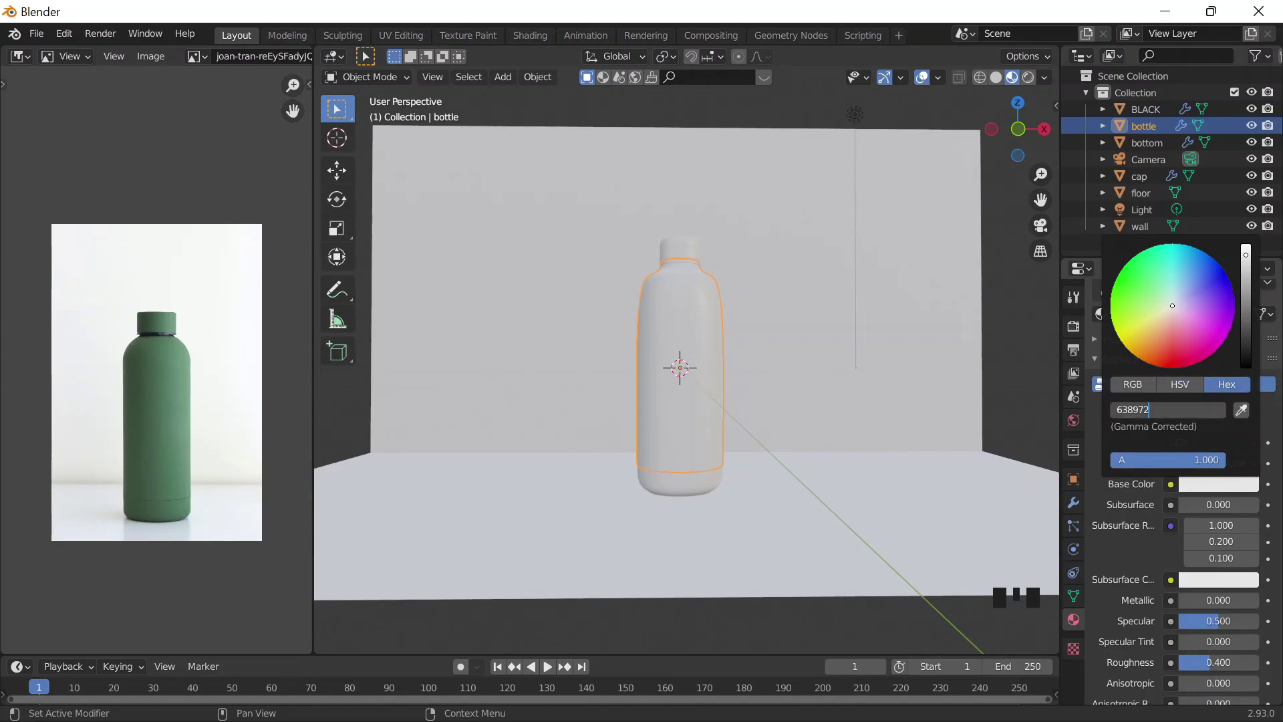
- Apply the green 638972 material to the bottle
left_click_drag(766, 396, 781, 298)
left_click(781, 298)
scroll("up", 3)
- Give the BLACK ring its own separate material copy and reselect the bottle body
left_click(412, 72)
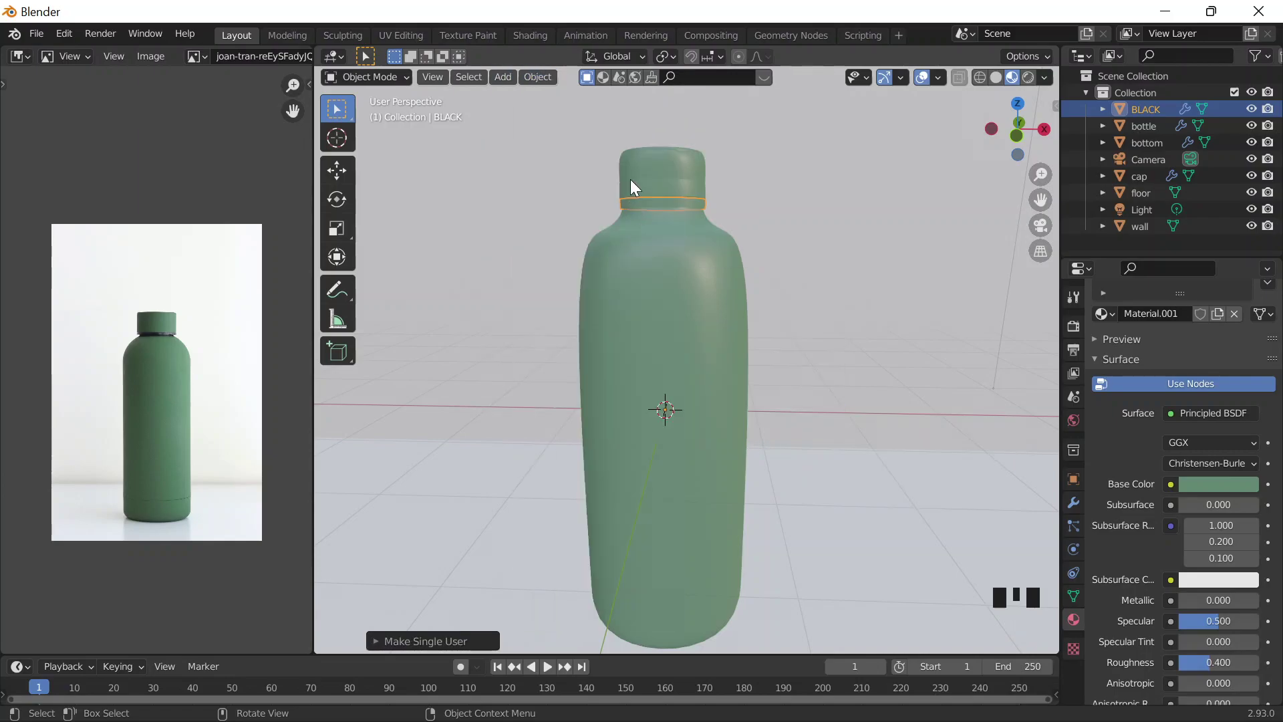
scroll("up", 3)
left_click_drag(759, 254, 707, 332)
left_click(707, 332)
left_click(692, 316)
scroll("down", 3)
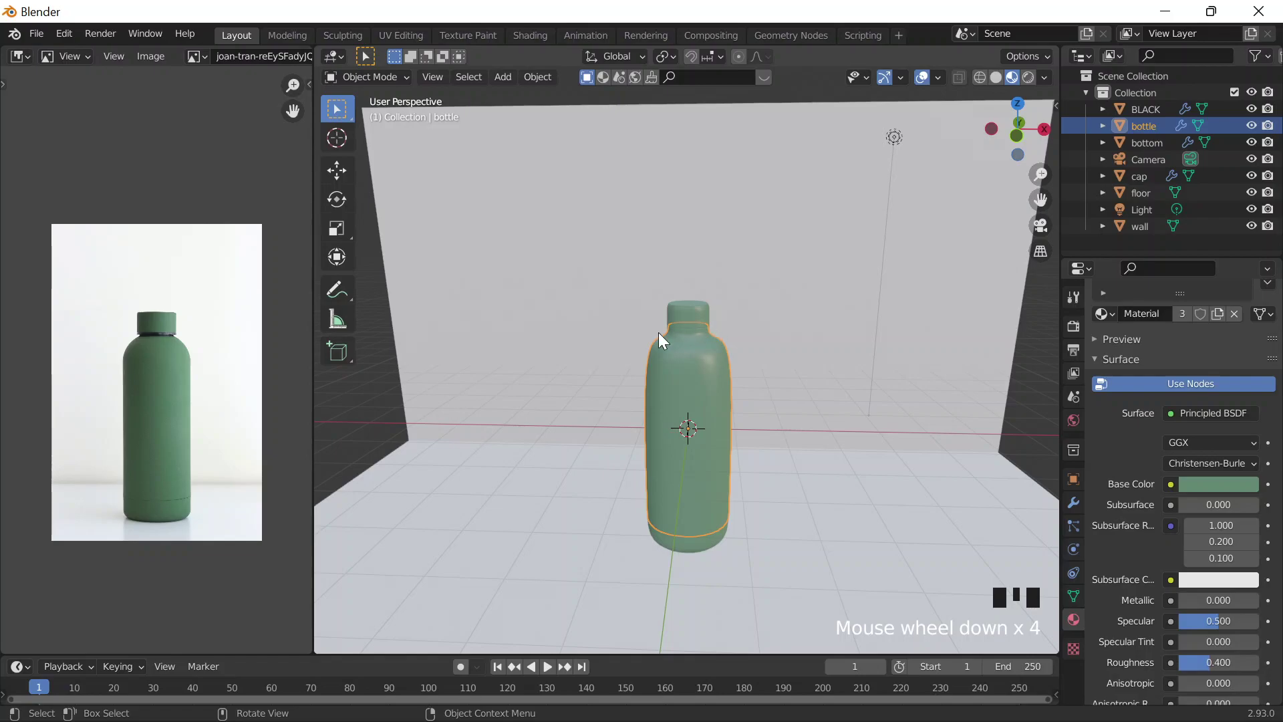
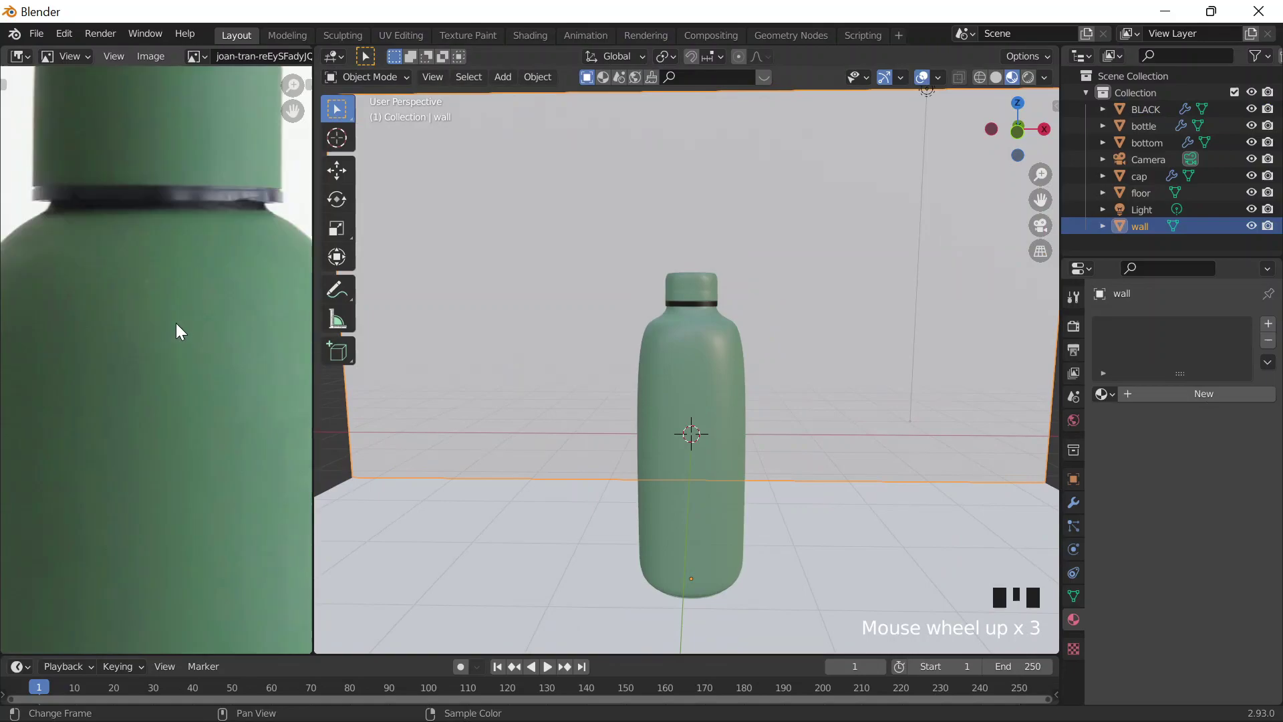
- Switch the viewport to Rendered shading to preview lighting and shadows on bottle and cap
left_click(708, 348)
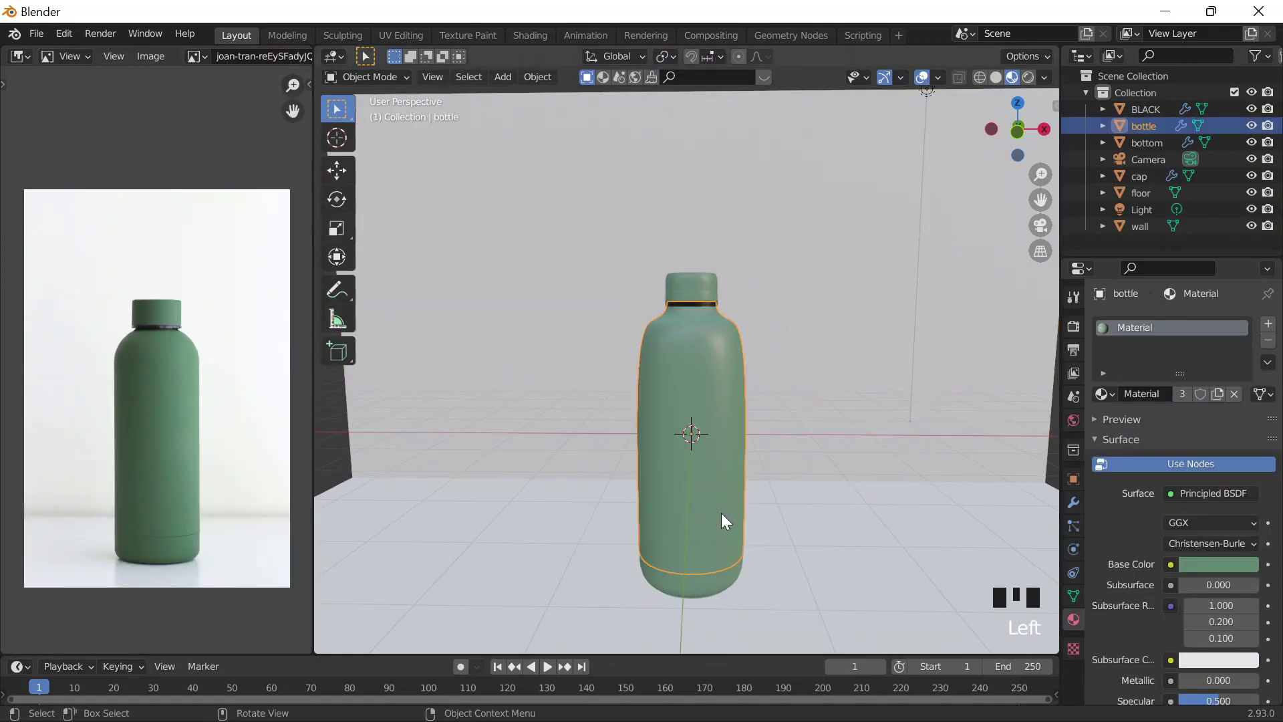
middle_click(770, 500)
left_click(830, 561)
left_click(729, 556)
left_click_drag(805, 522, 683, 281)
left_click(683, 280)
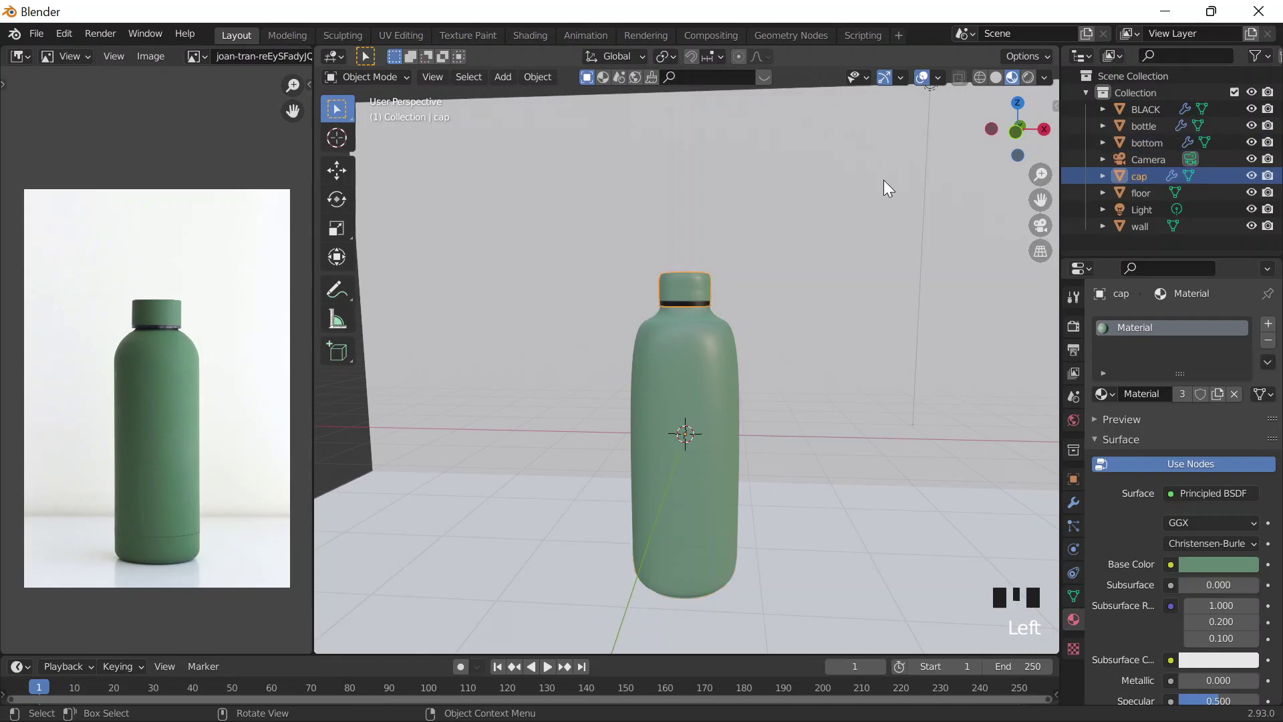
left_click(849, 261)
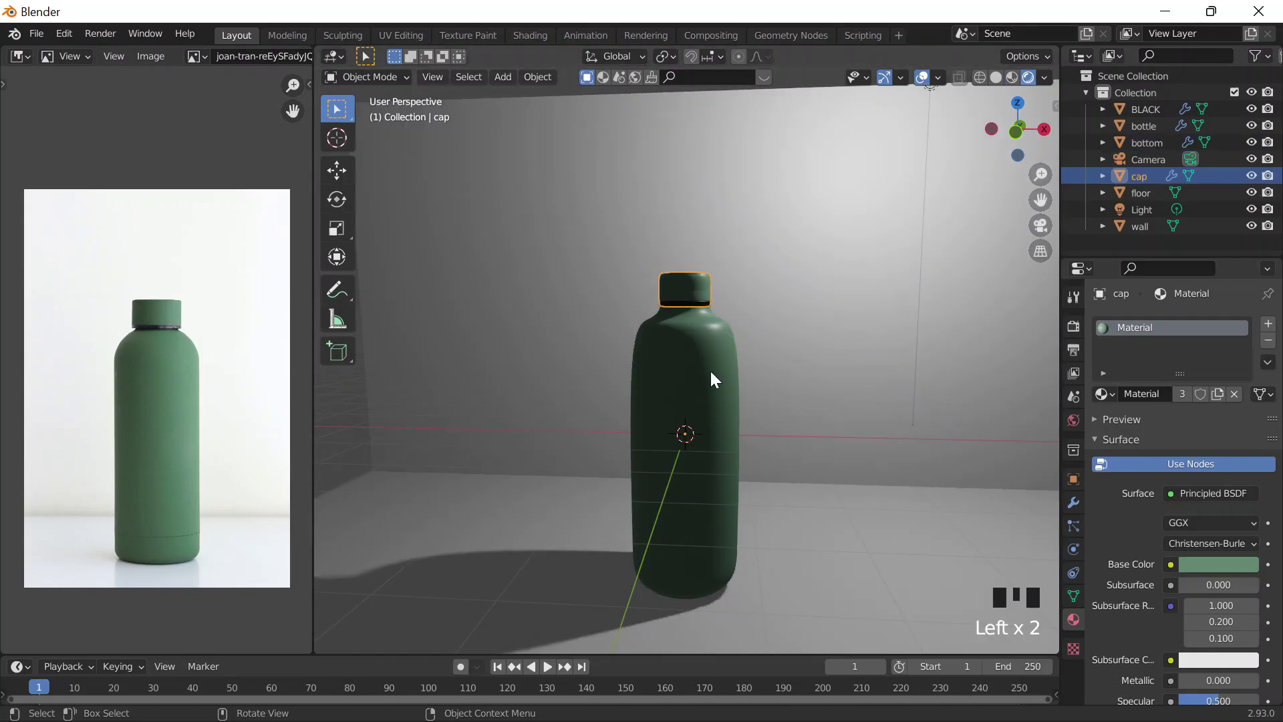
- Lower the green material's Roughness to 0.185 for a glossier bottle, ring and cap
left_click_drag(723, 383, 715, 299)
left_click(715, 300)
left_click(709, 314)
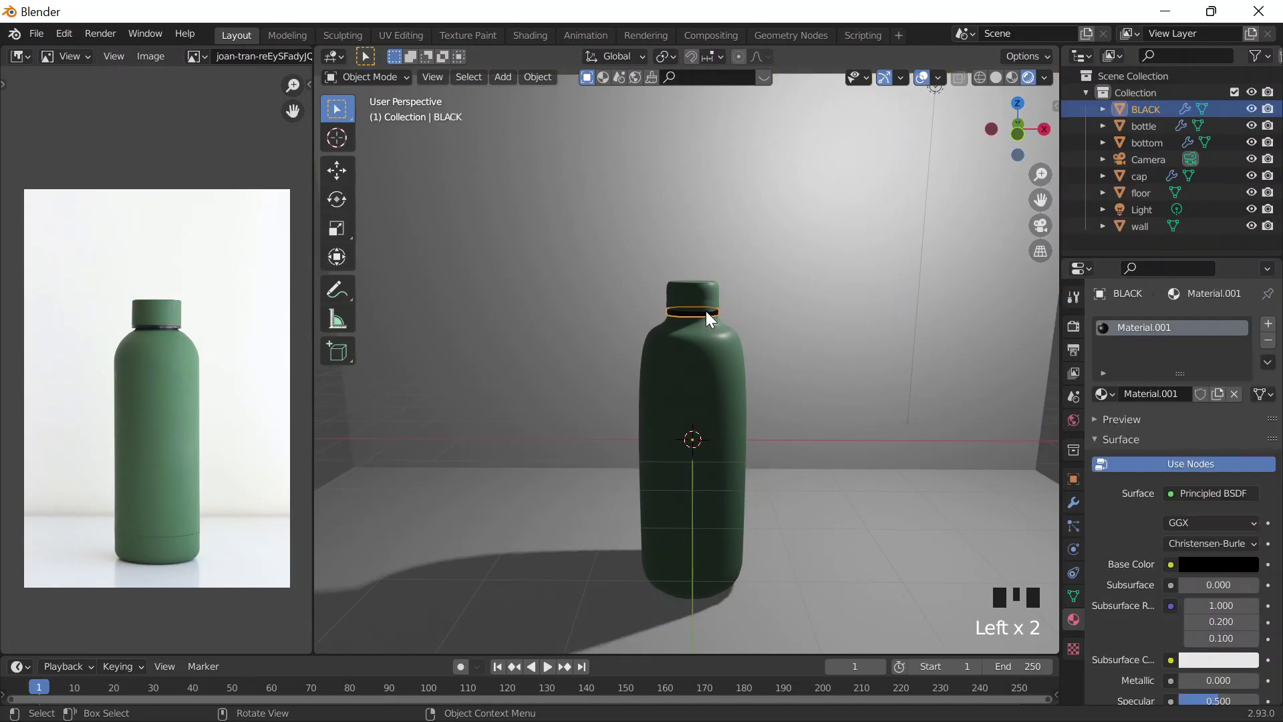
left_click(714, 338)
left_click(715, 312)
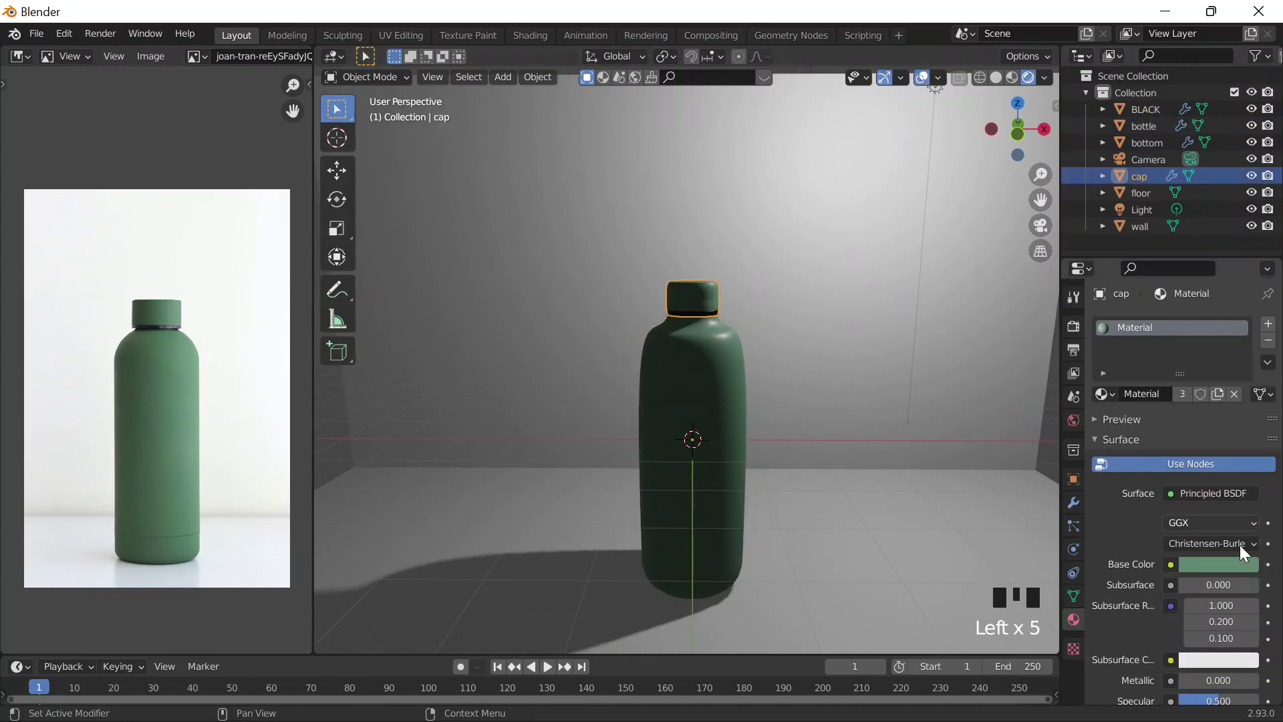
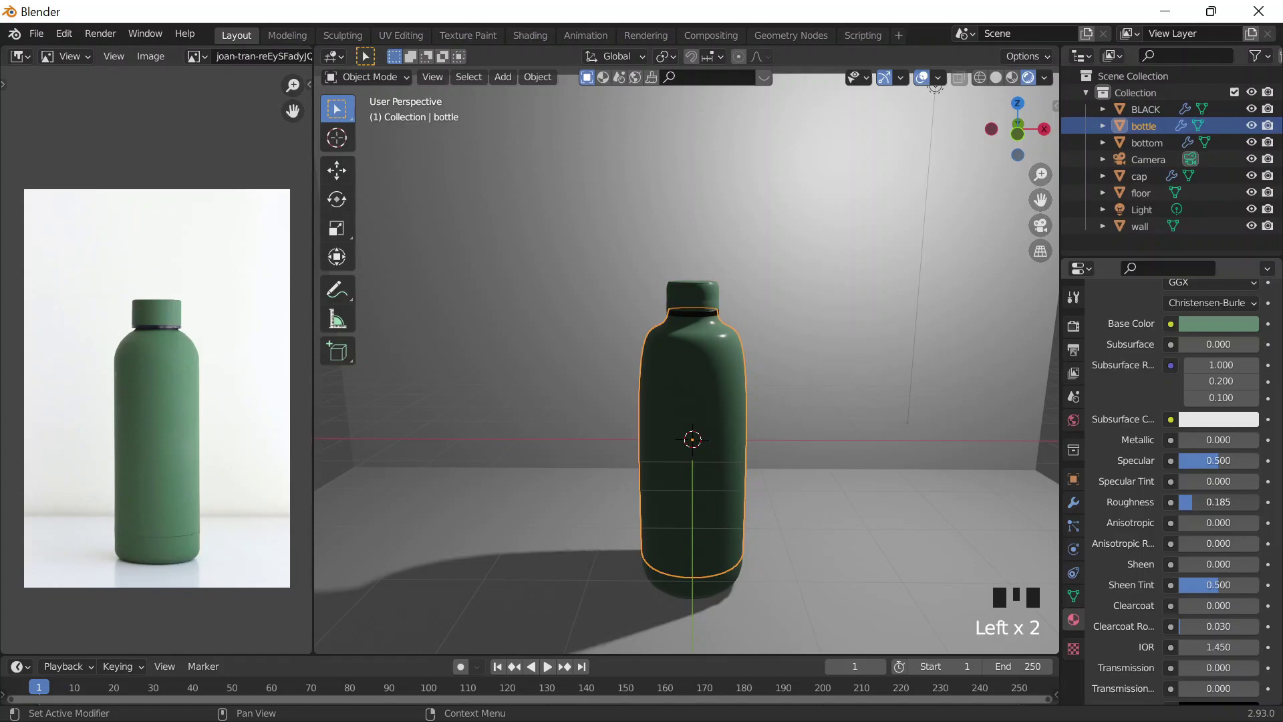
left_click_drag(1025, 96, 911, 230)
left_click(1017, 77)
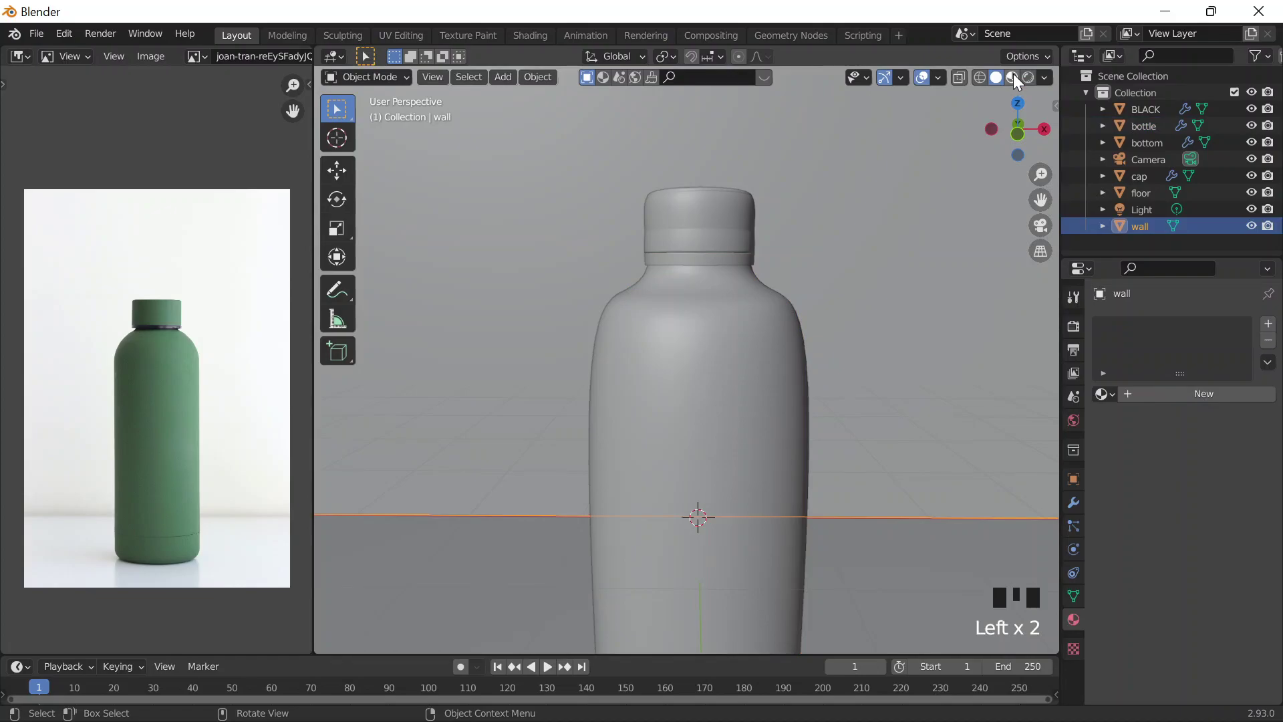
scroll("down", 3)
- Add a Sun lamp beside the existing light and orbit to look down on the floor
left_click(870, 337)
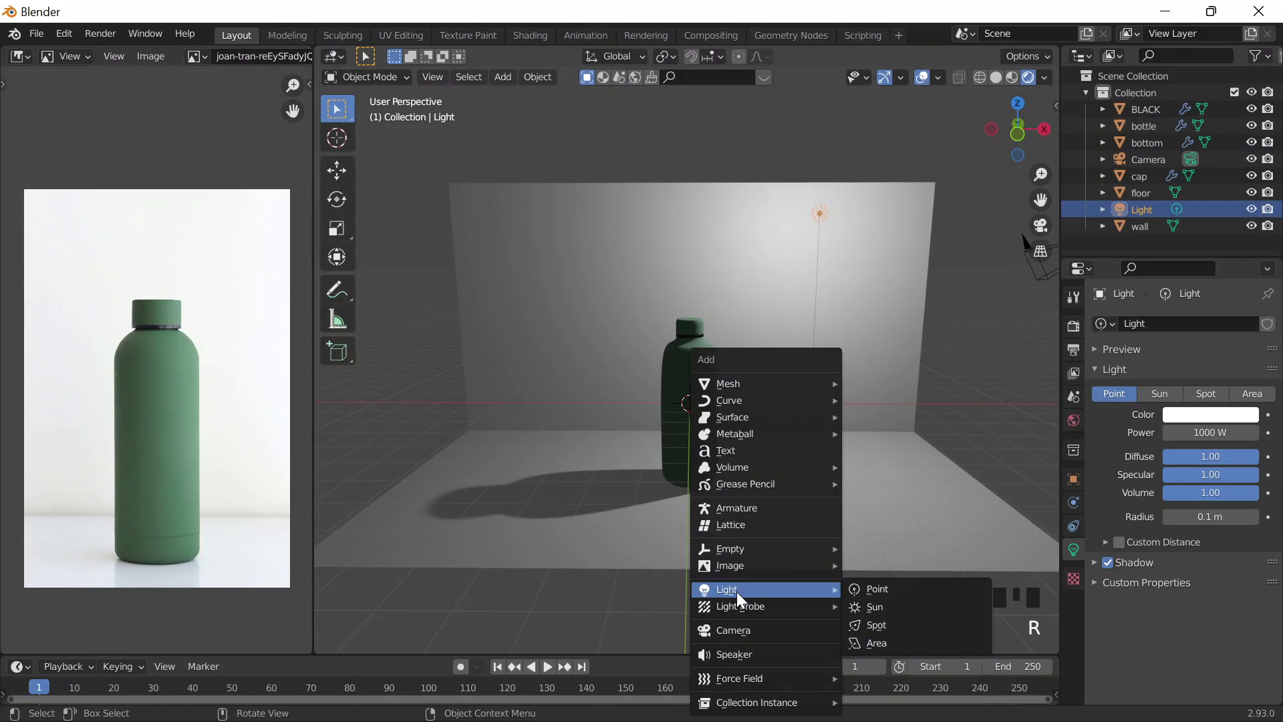
key("shift+a")
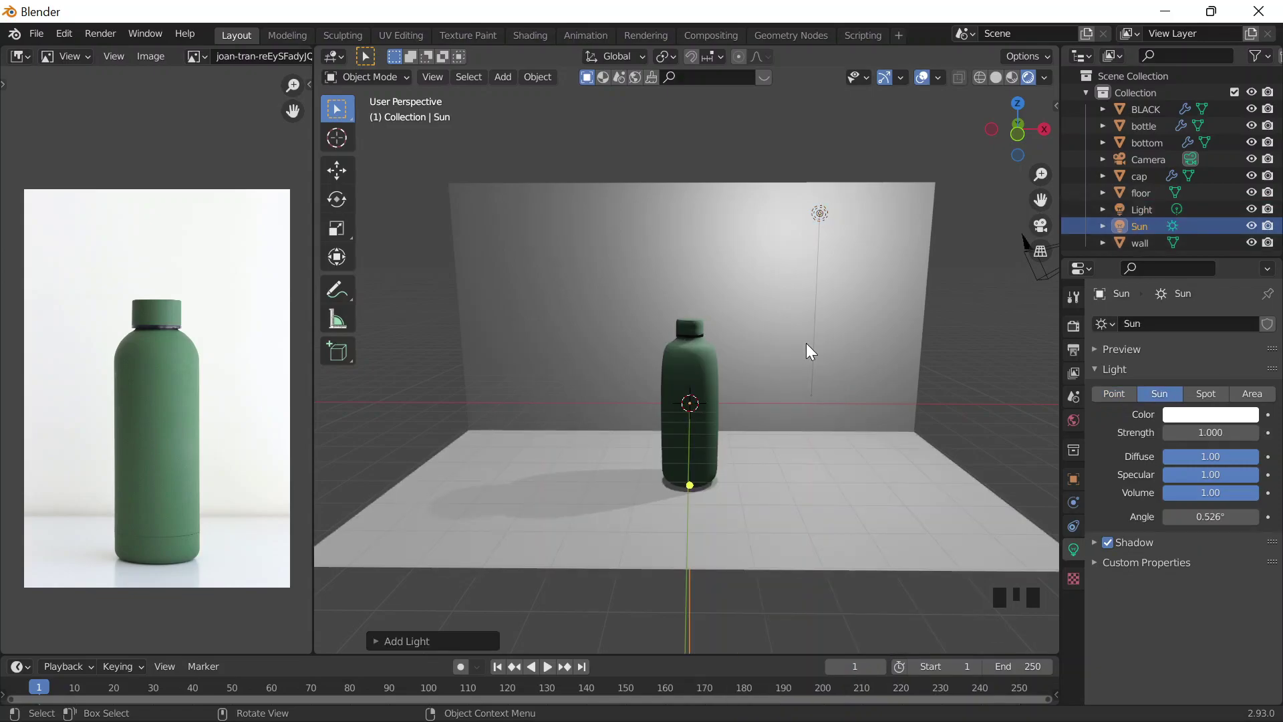
left_click_drag(824, 508, 809, 491)
- Aim and reposition the sun so the bottle casts a long diagonal shadow, checked from top view
key("g")
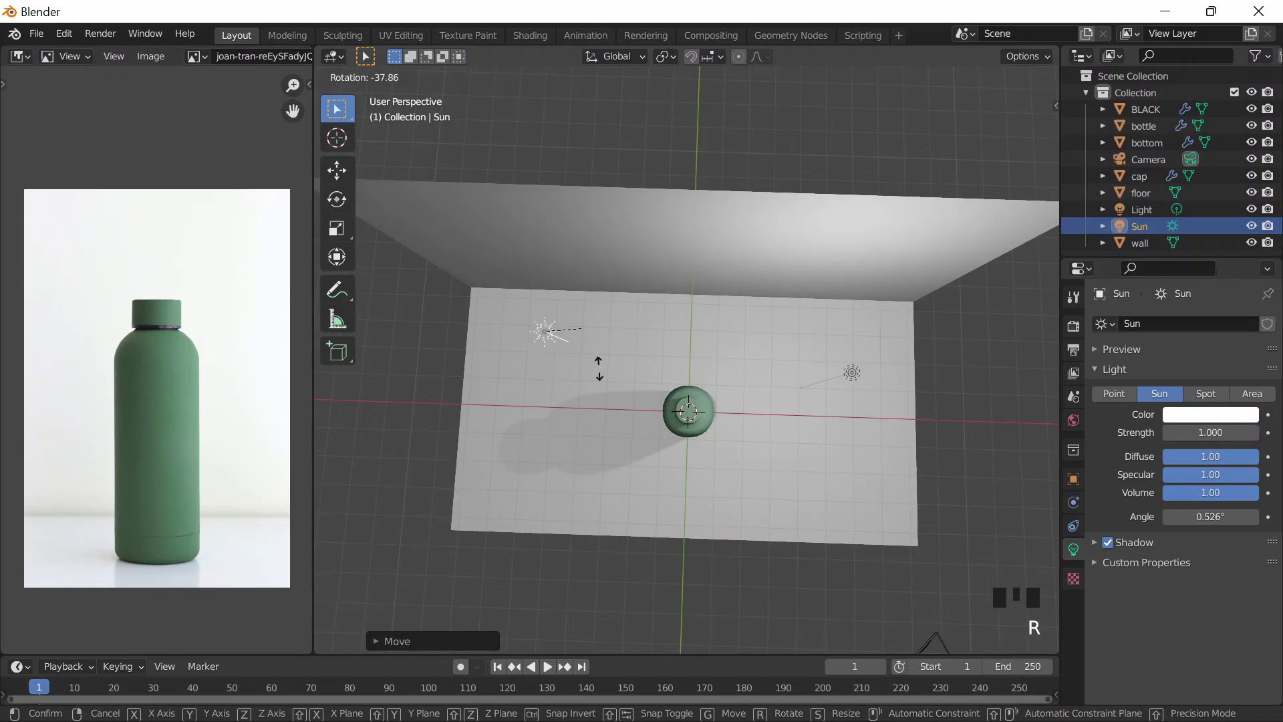
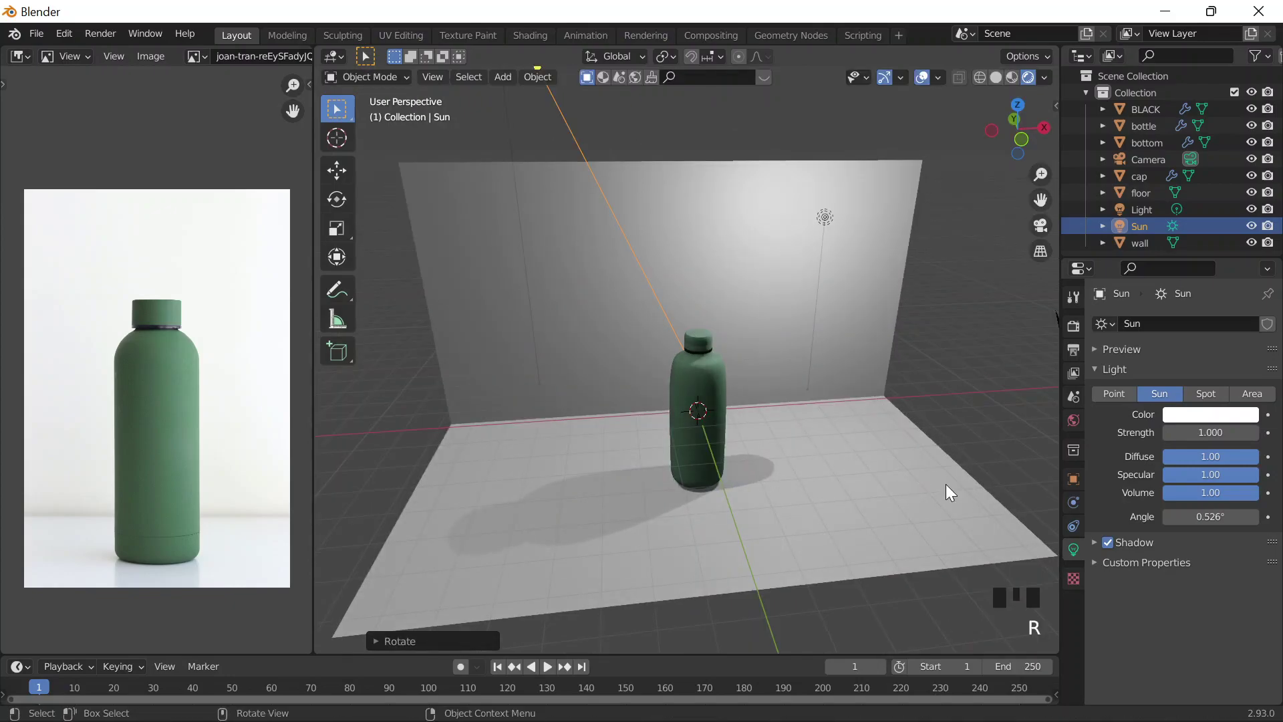
key("g")
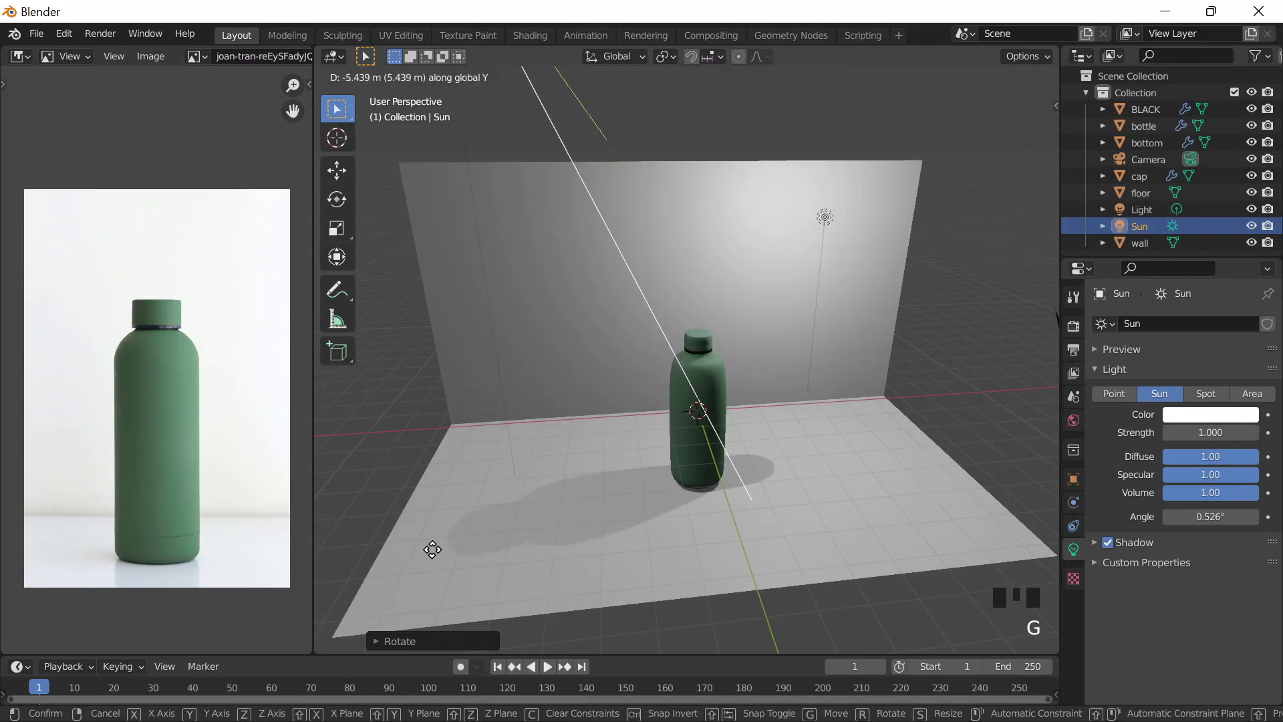
key("r")
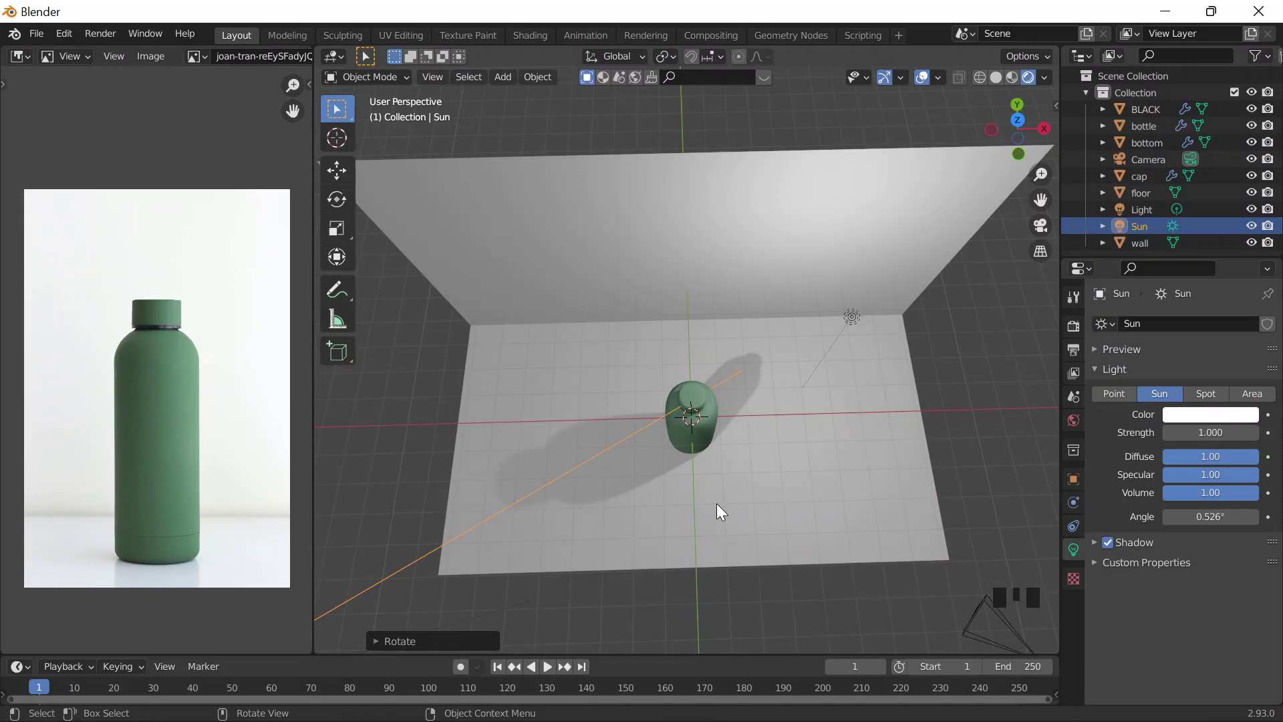
key("`")
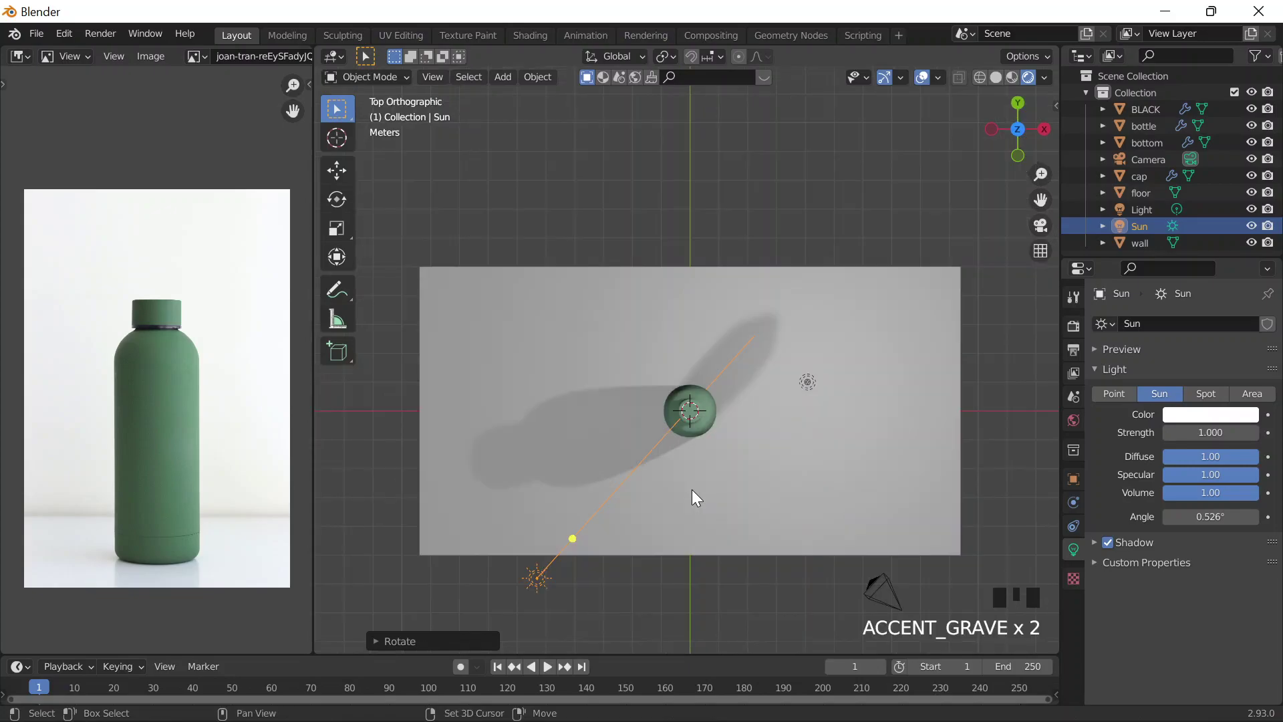
- Duplicate the sun lamp twice to get Sun.001 and Sun.002 and rotate each copy
key("r")
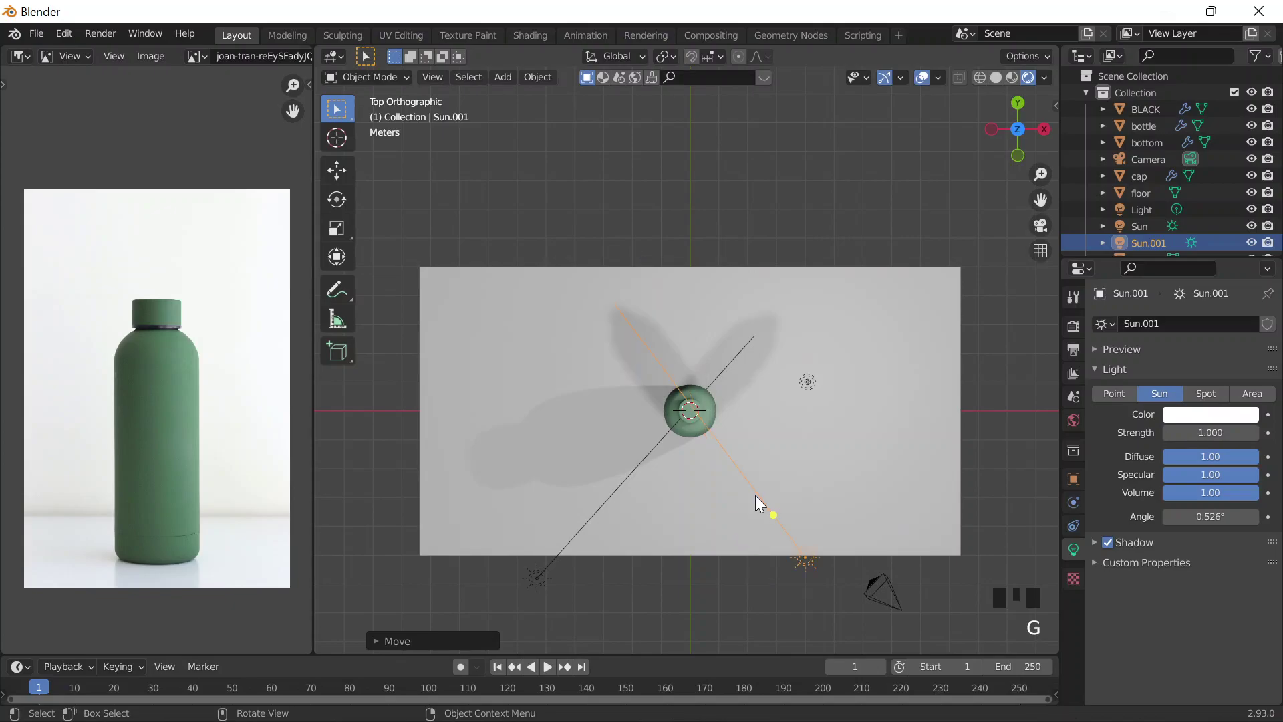
key("shift+d")
key("r")
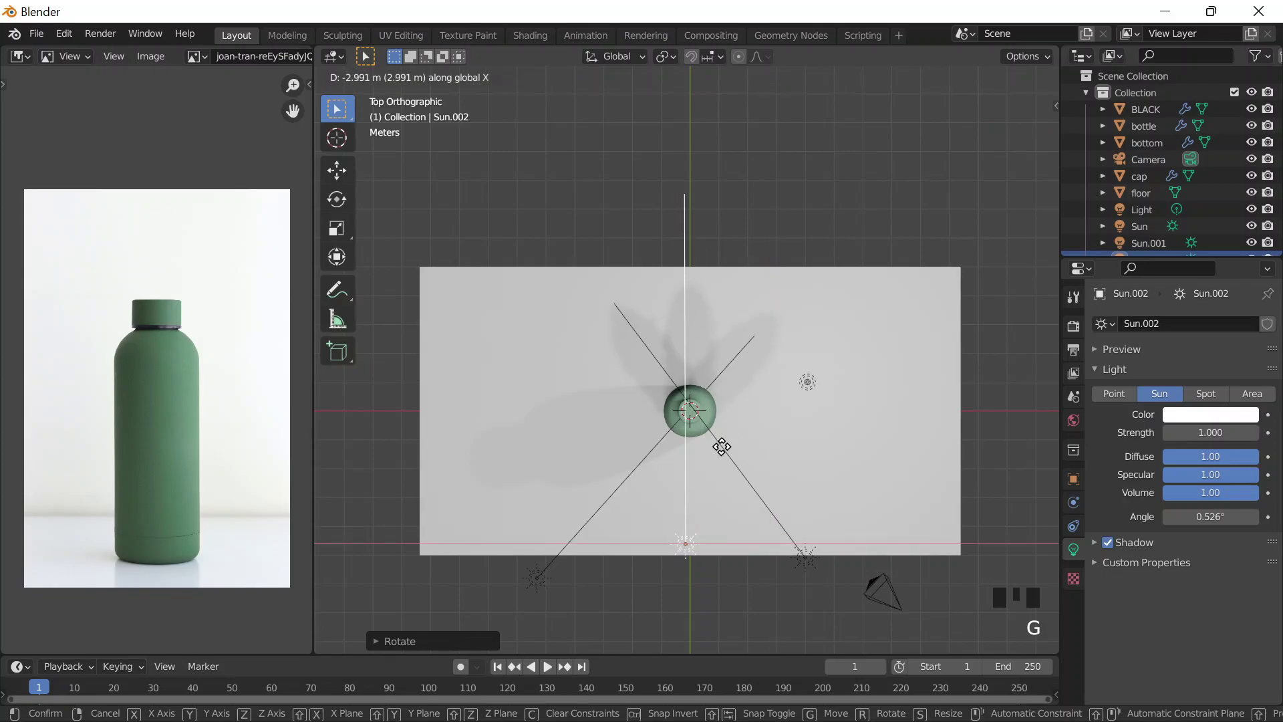
left_click_drag(815, 382, 804, 334)
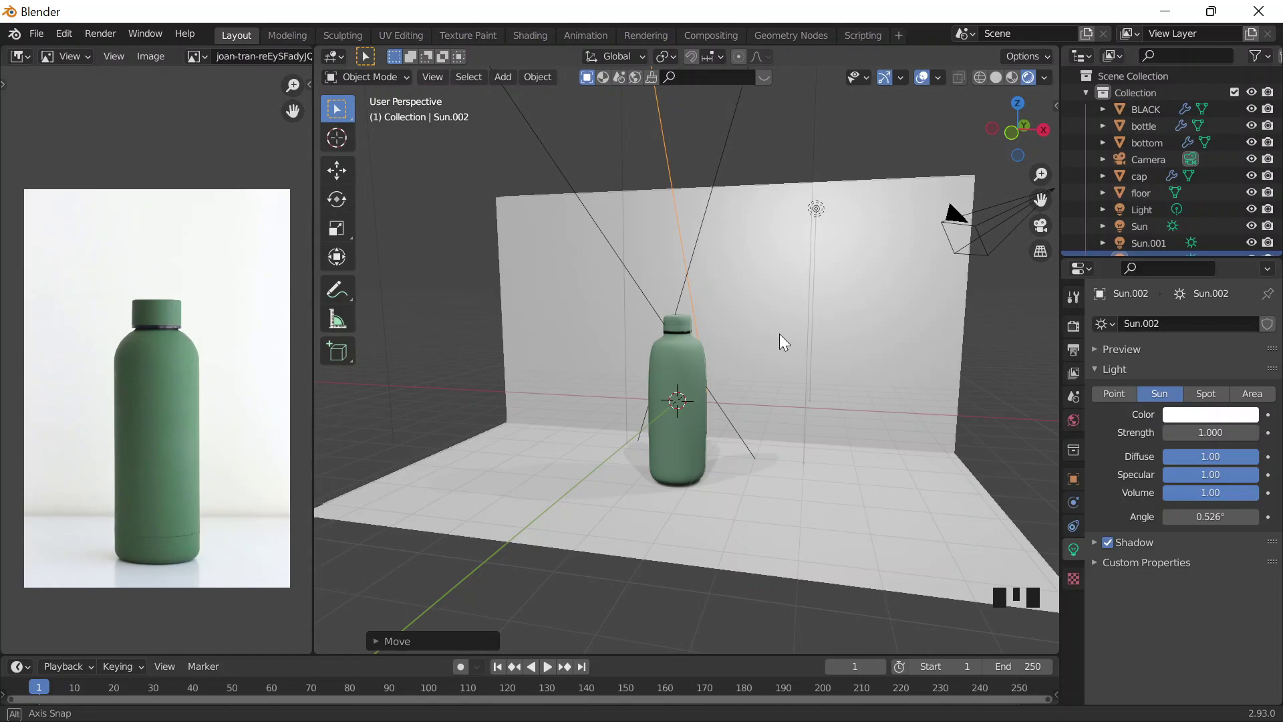
- From top view, move the new sun lamps to different sides of the bottle
key("`")
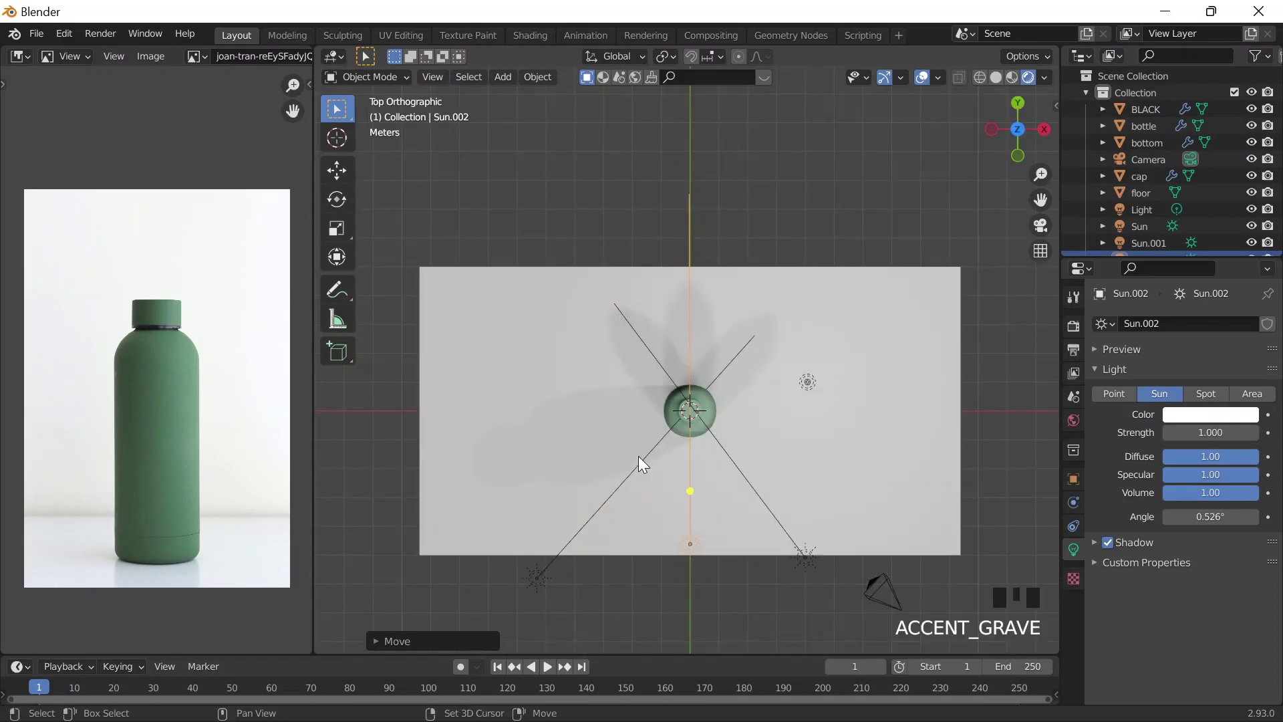
left_click(656, 447)
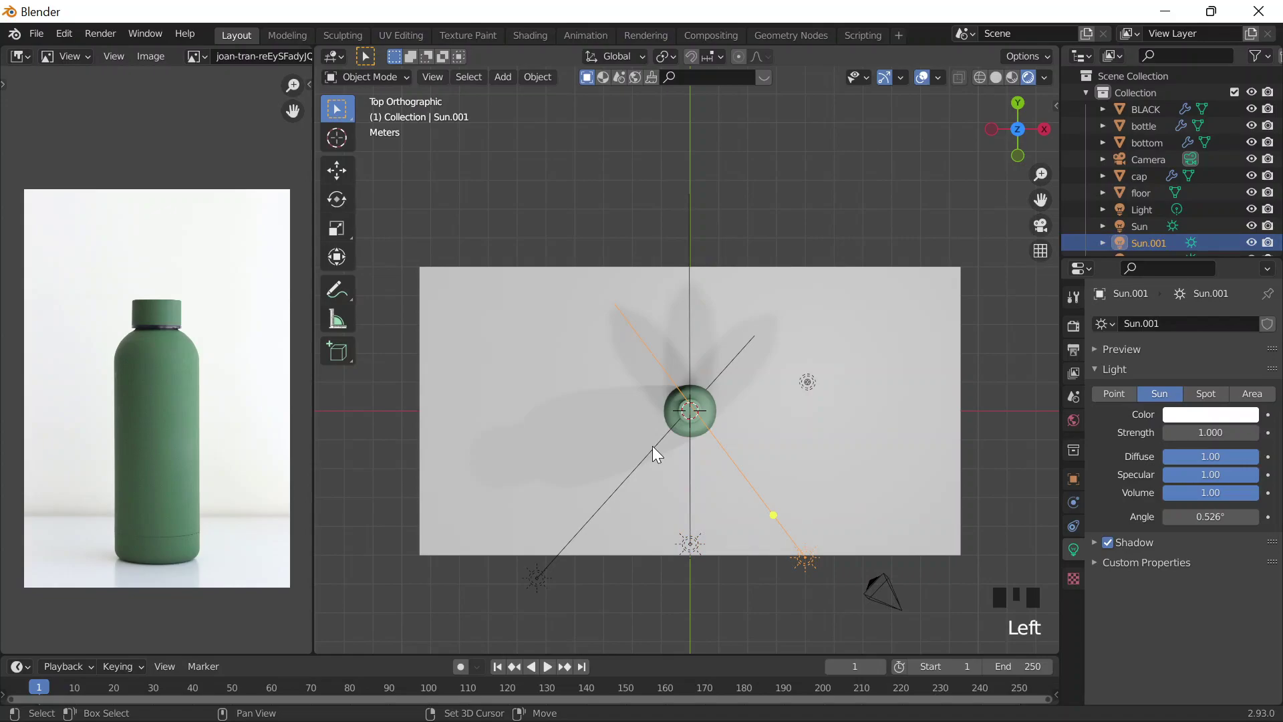
key("g")
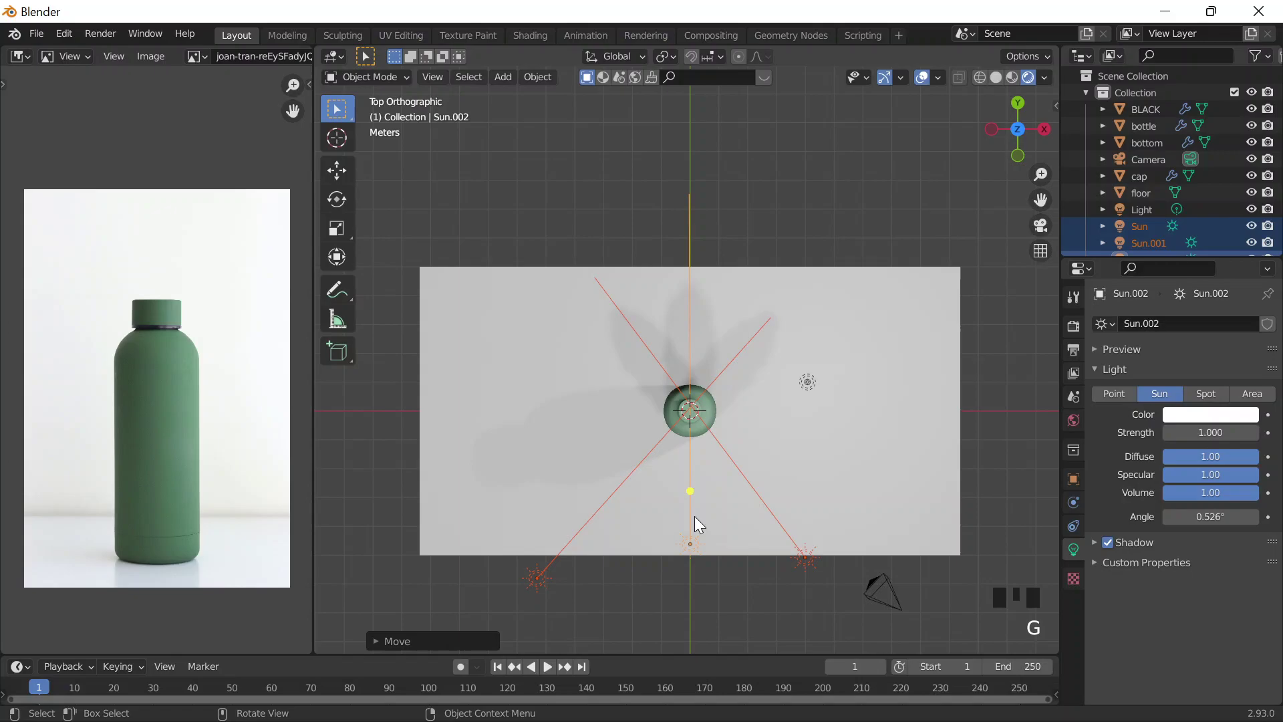
scroll("down", 3)
key("g")
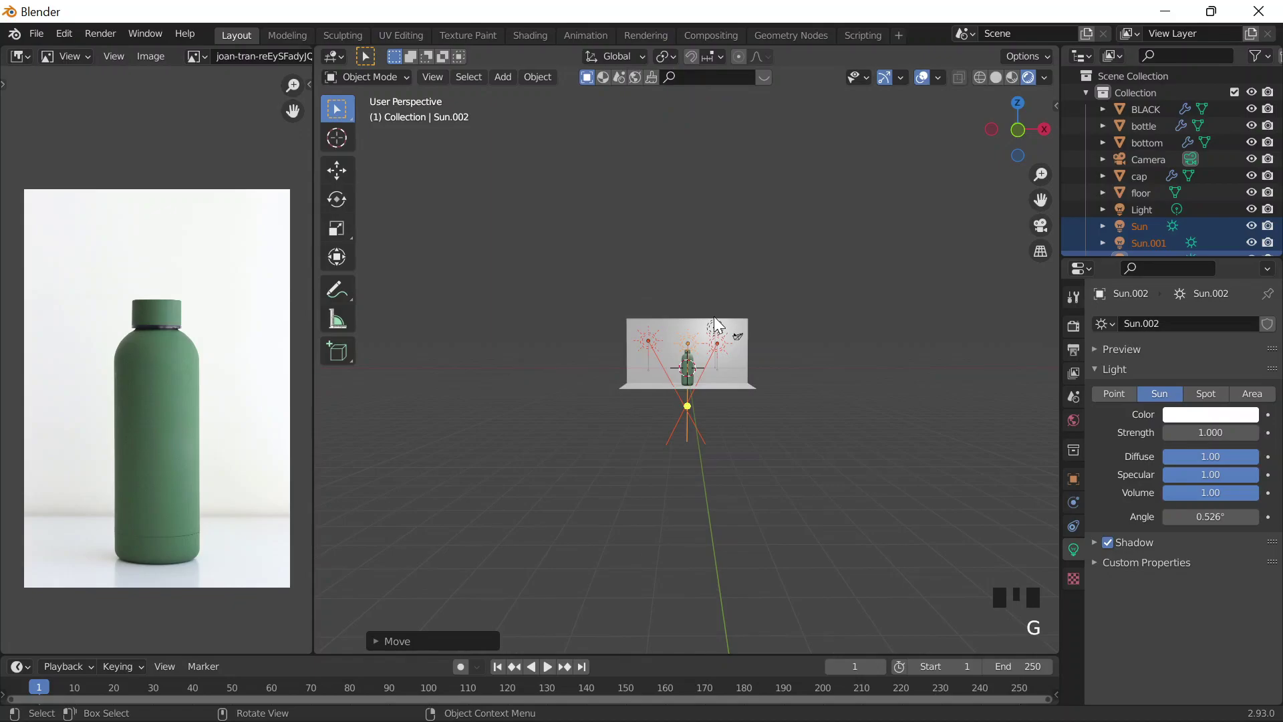
- Raise the sun lamp's strength to 5 in the Light properties
middle_click(1025, 79)
left_click_drag(1028, 79, 1027, 79)
scroll("down", 3)
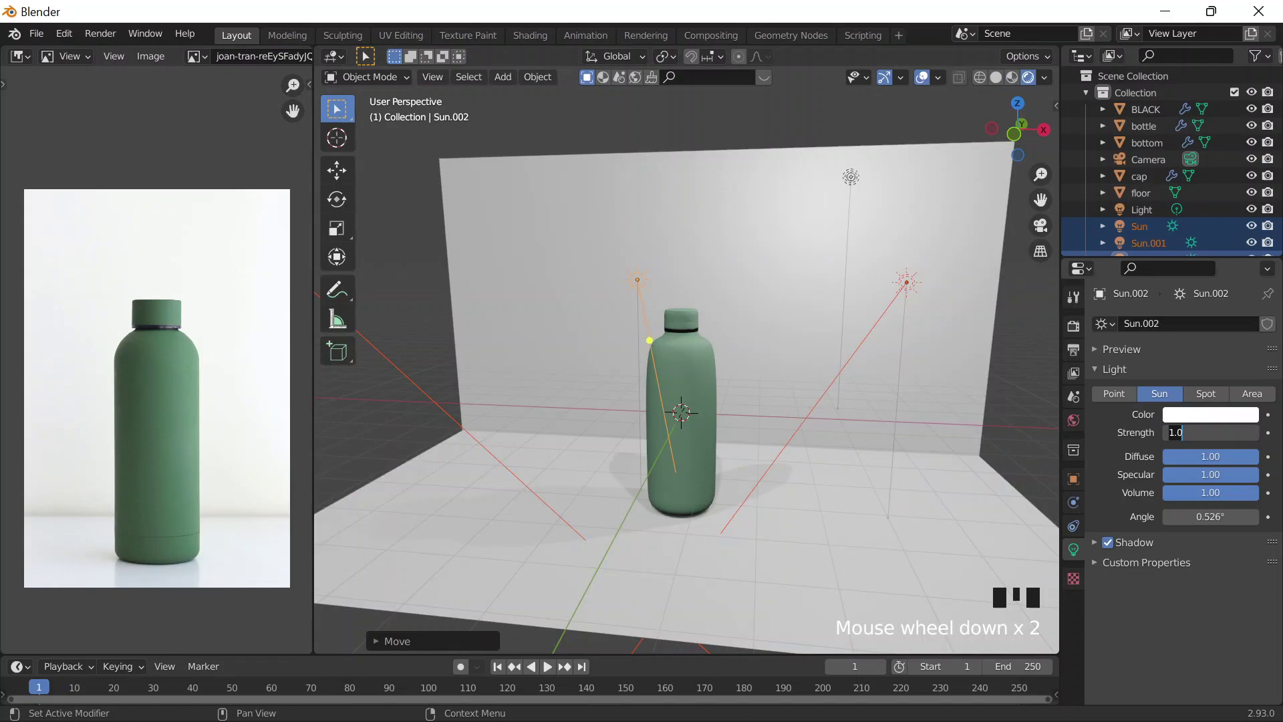
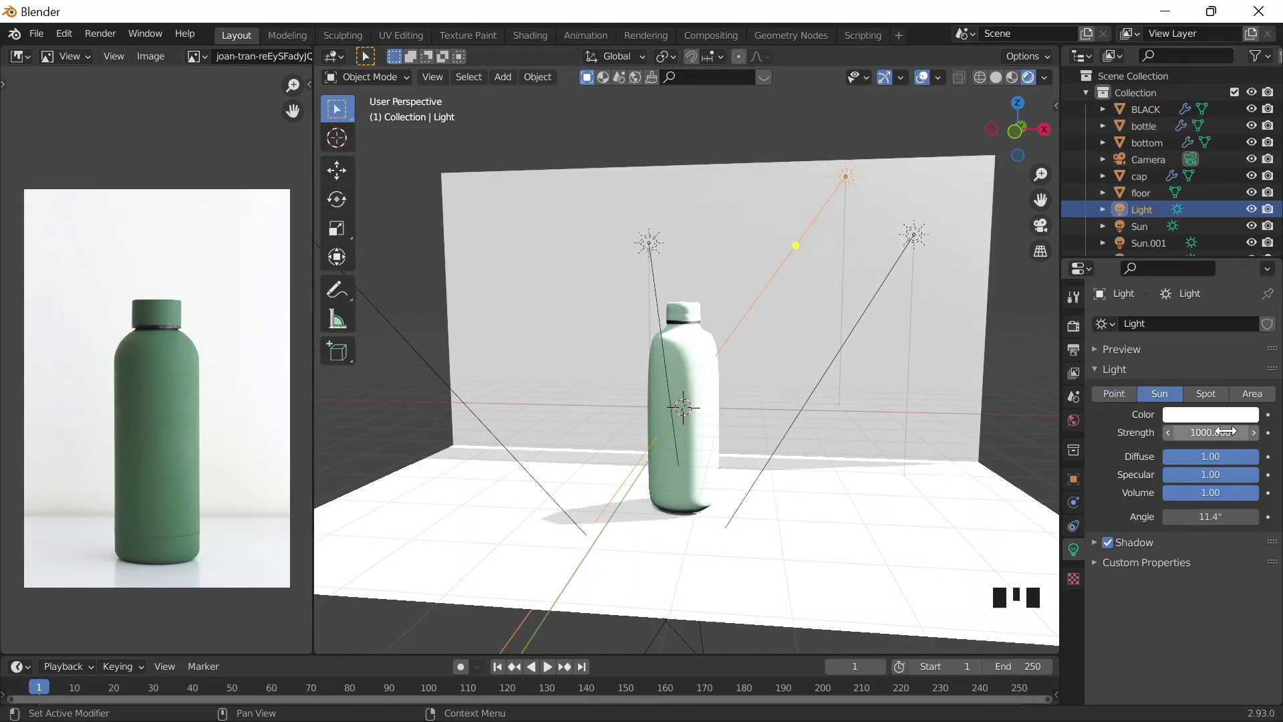
left_click_drag(625, 335, 1224, 474)
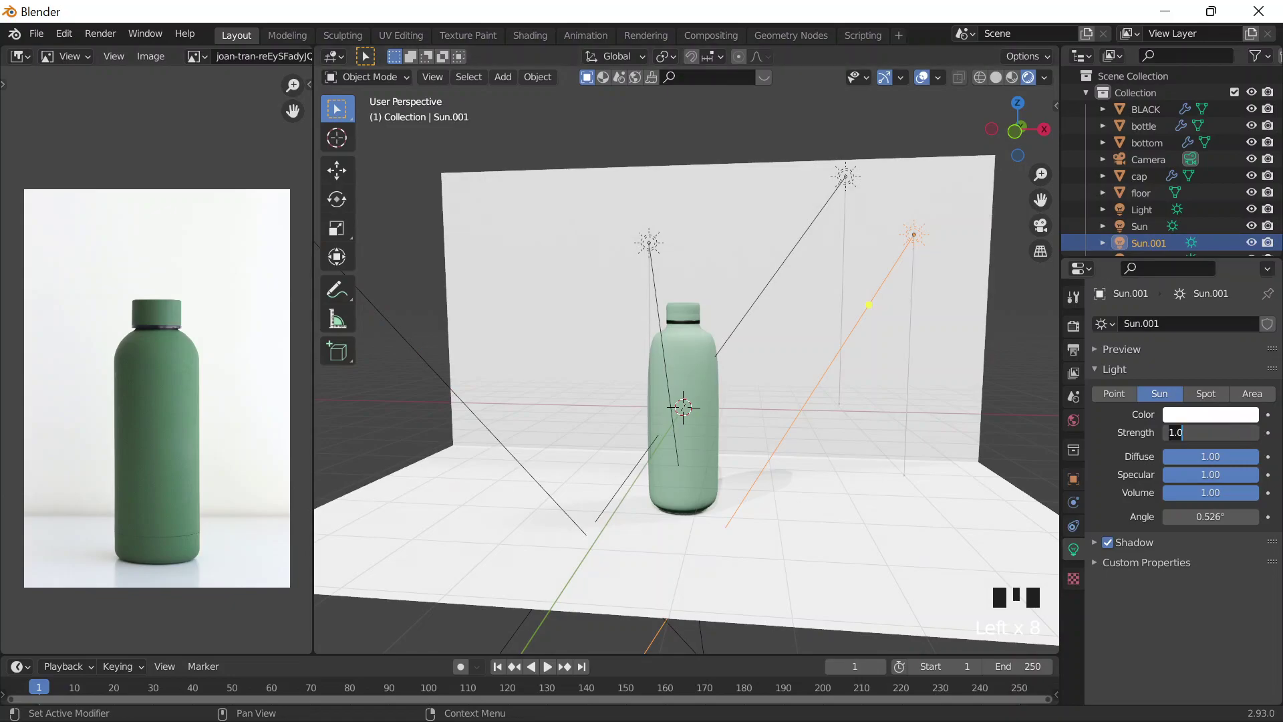
scroll("up", 3)
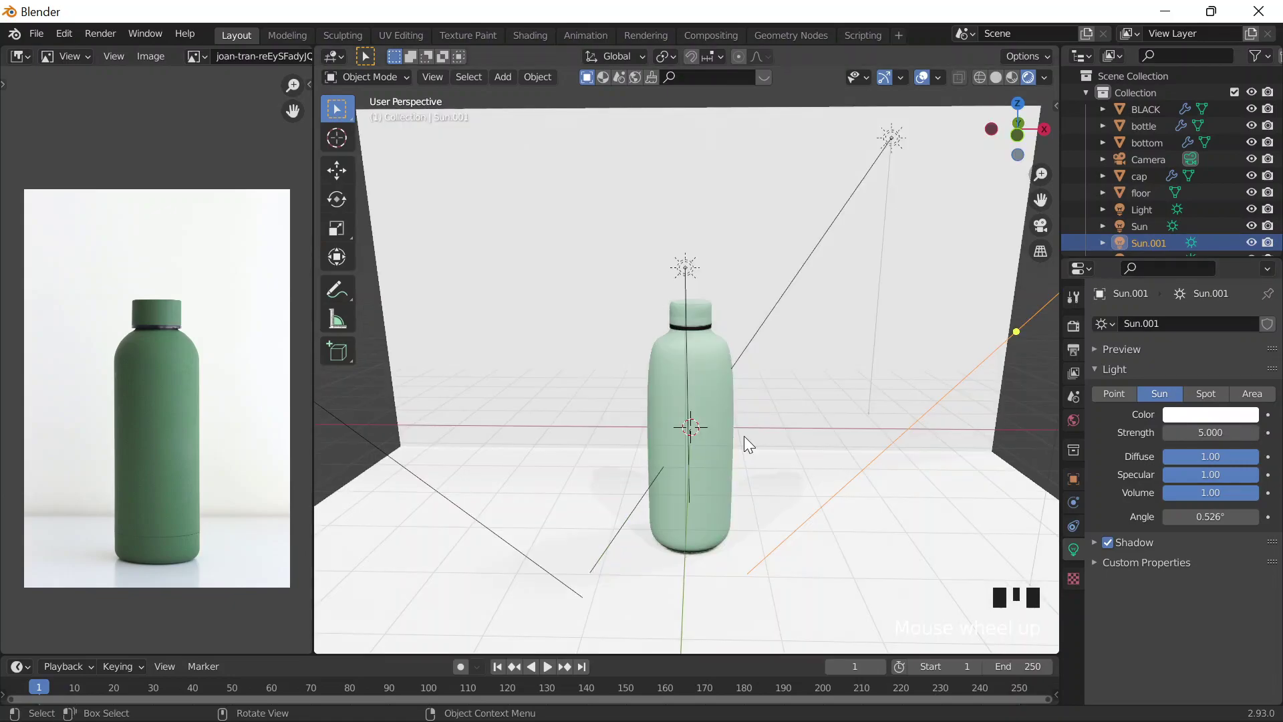
- Delete Sun.001, leaving Light, Sun and Sun.002 in the scene
left_click_drag(841, 562, 863, 547)
key("x")
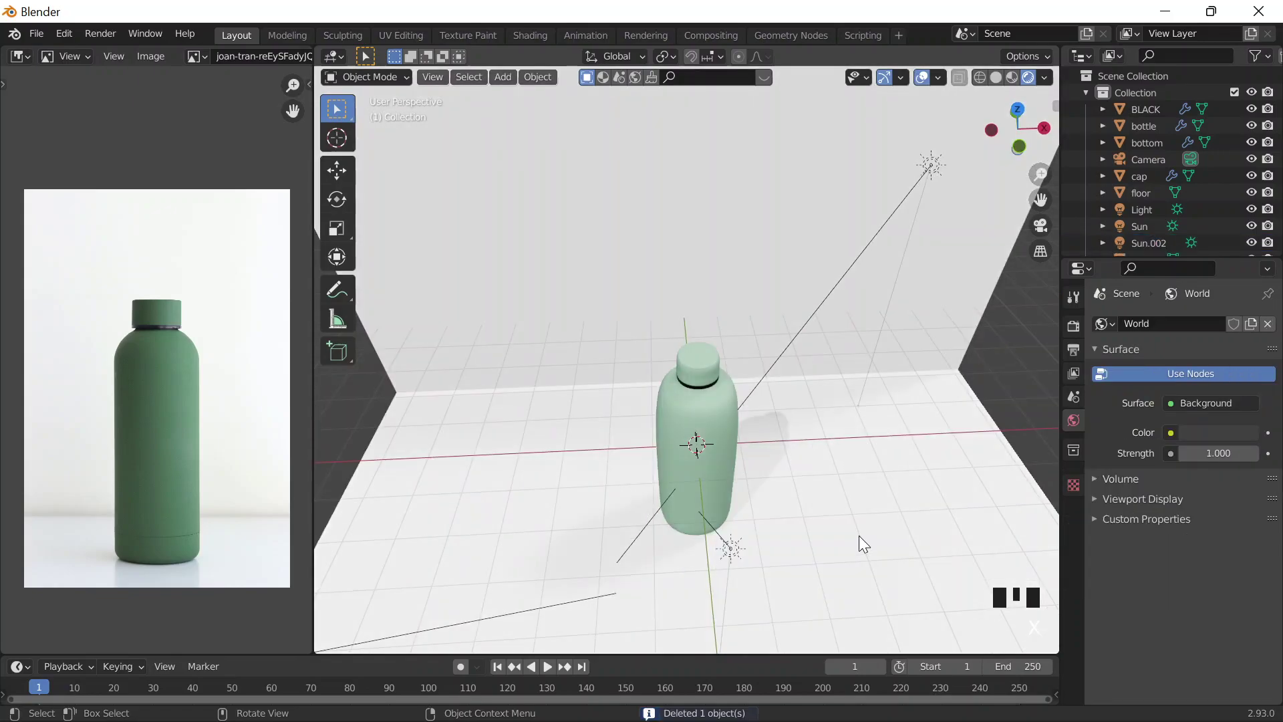
- Delete the extra Light and Sun objects so only two sun lamps remain
left_click(780, 358)
left_click_drag(577, 599, 584, 604)
key("x")
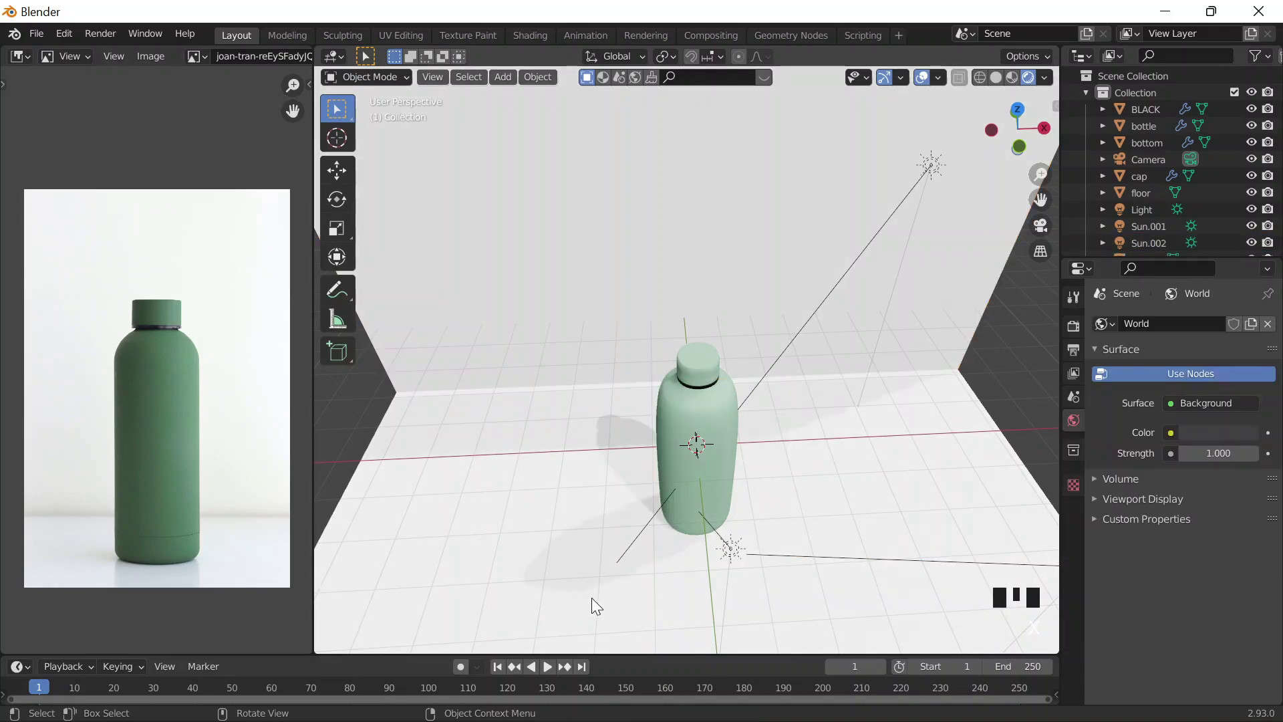
left_click_drag(595, 599, 767, 328)
key("x")
scroll("down", 3)
left_click_drag(788, 438, 788, 454)
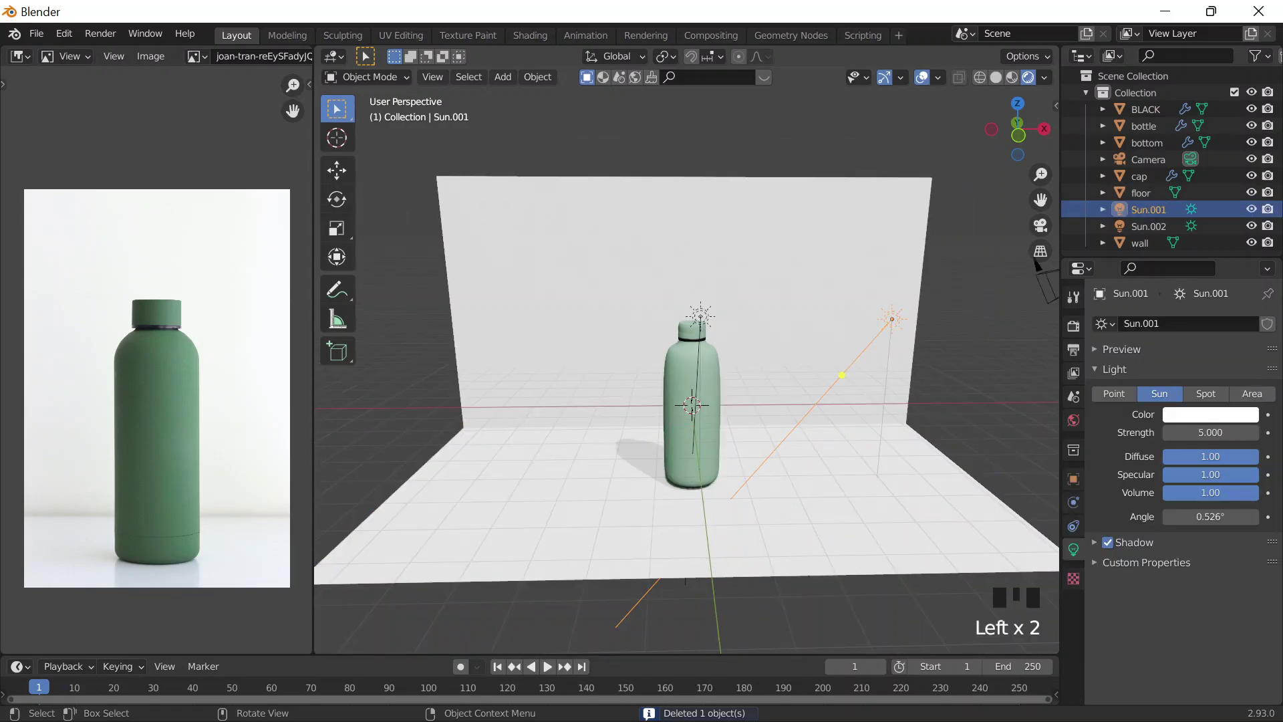
- Rotate and move the first sun lamp toward the bottle, undoing an accidental deletion
key("r")
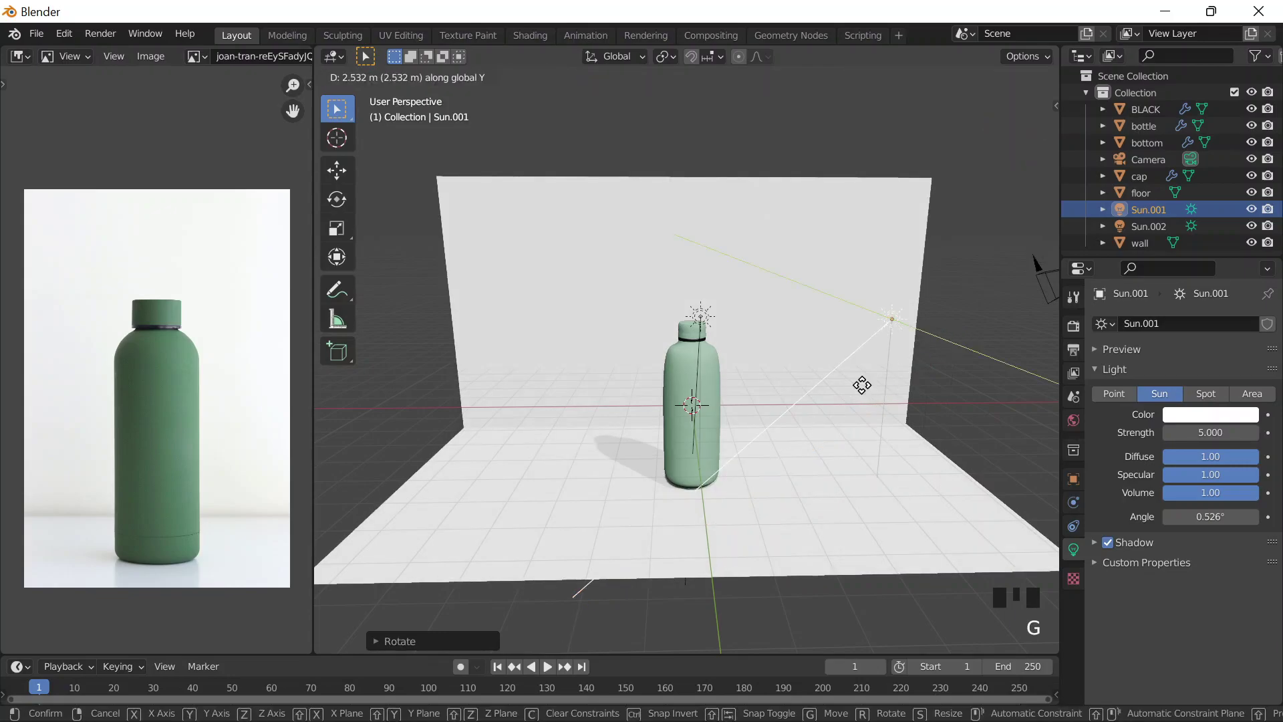
left_click(710, 319)
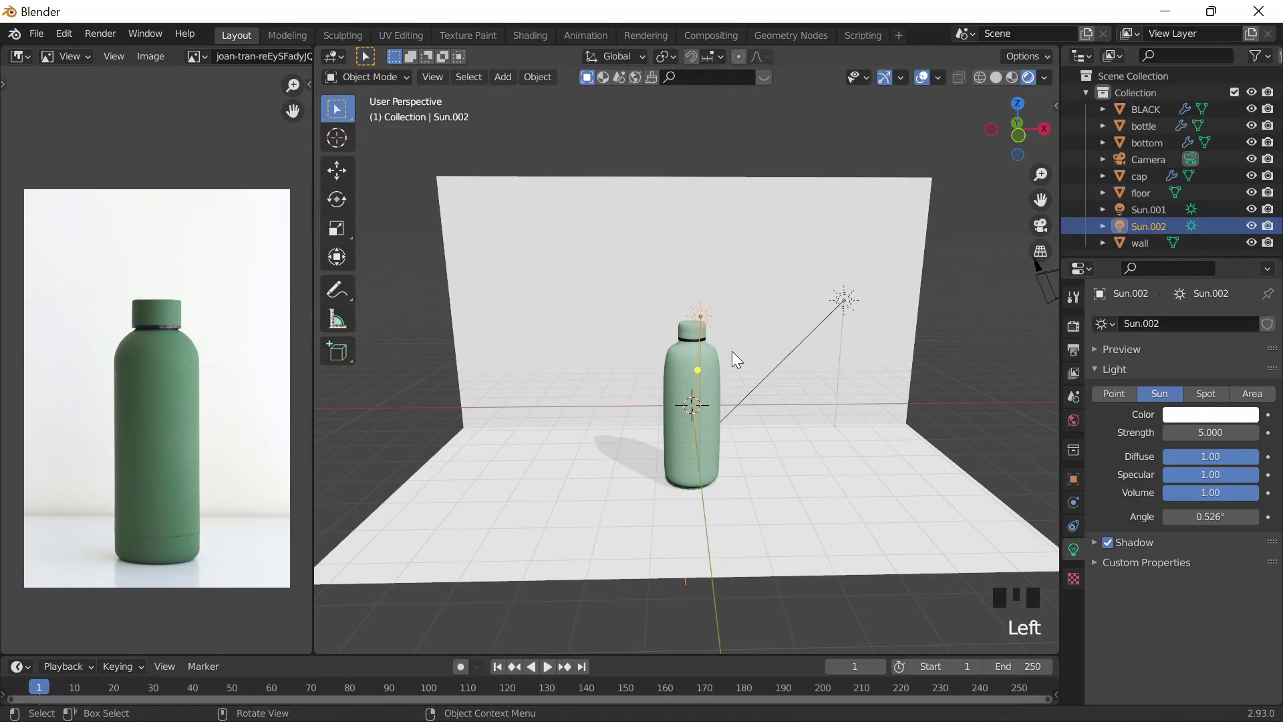
key("g")
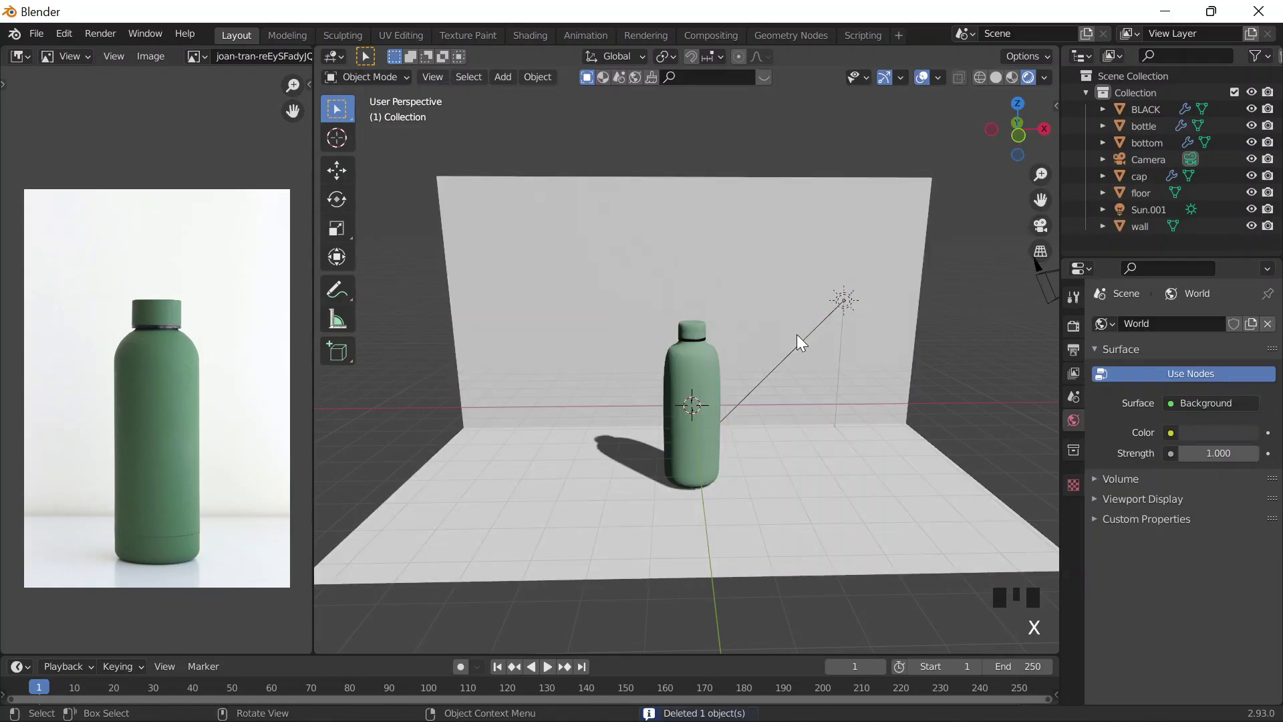
key("ctrl+z")
- Tilt the right-hand sun lamp toward the bottle so its shadow falls to the left
left_click(853, 312)
left_click(841, 301)
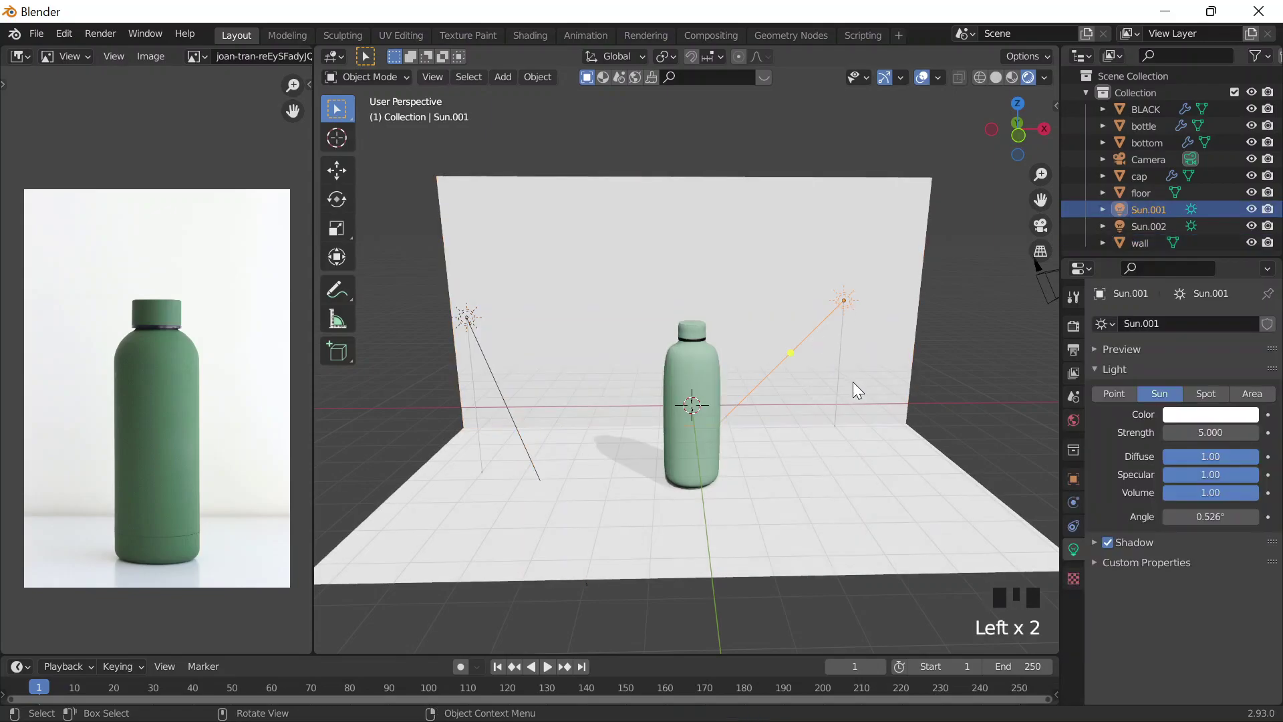
key("r")
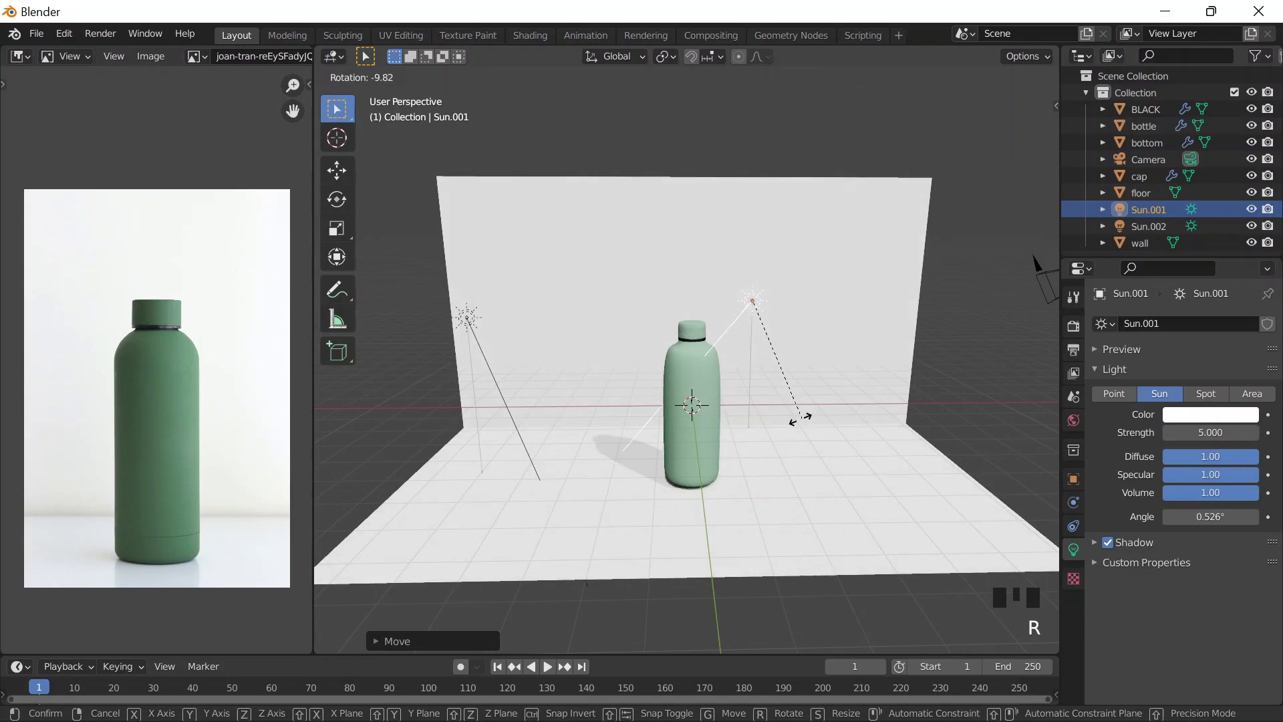
left_click_drag(801, 492, 801, 493)
key("g")
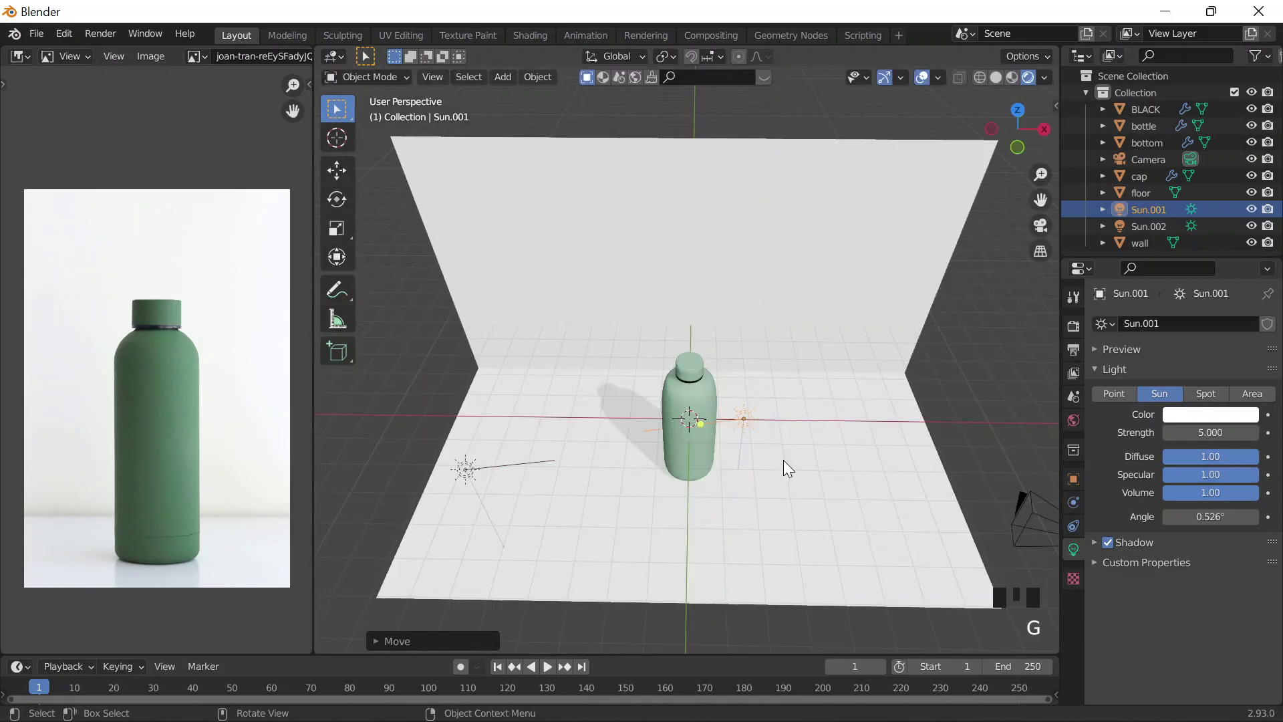
key("ctrl+z")
left_click_drag(754, 307, 698, 562)
- Select the bottom base piece and enter Edit Mode on its mesh
left_click(698, 561)
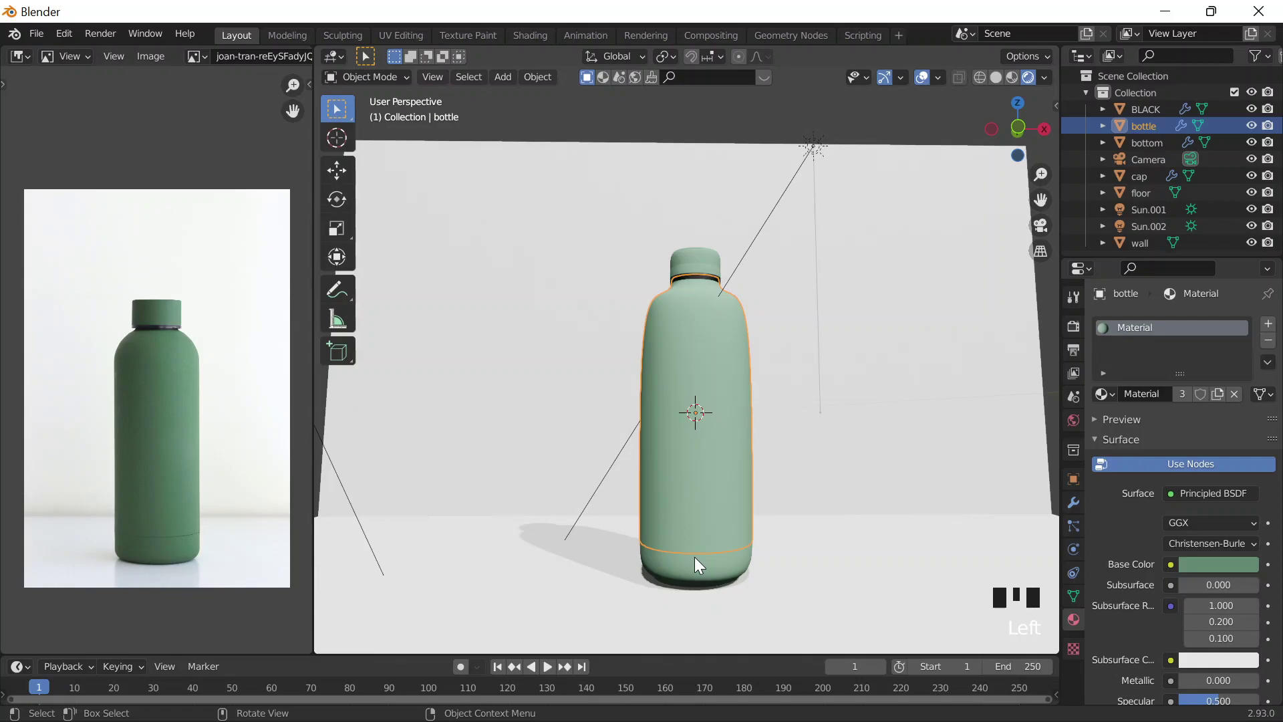
left_click_drag(719, 561, 708, 583)
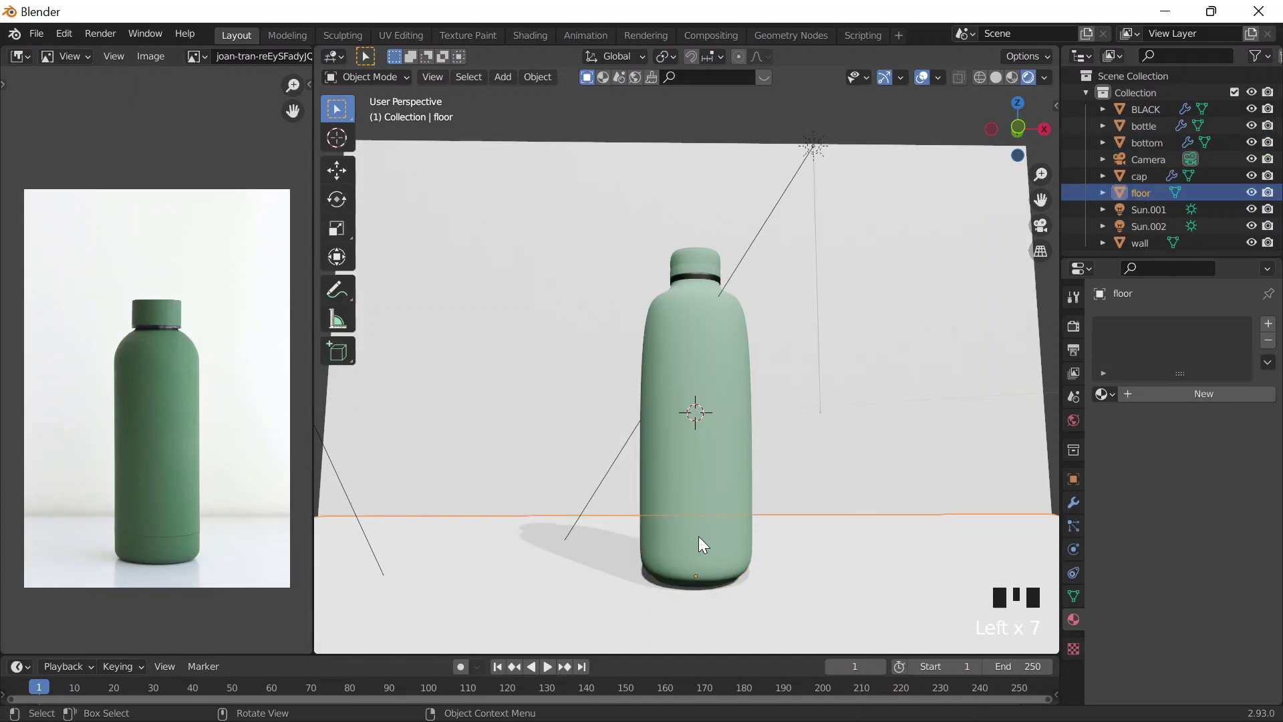
key("Tab")
scroll("up", 3)
scroll("down", 3)
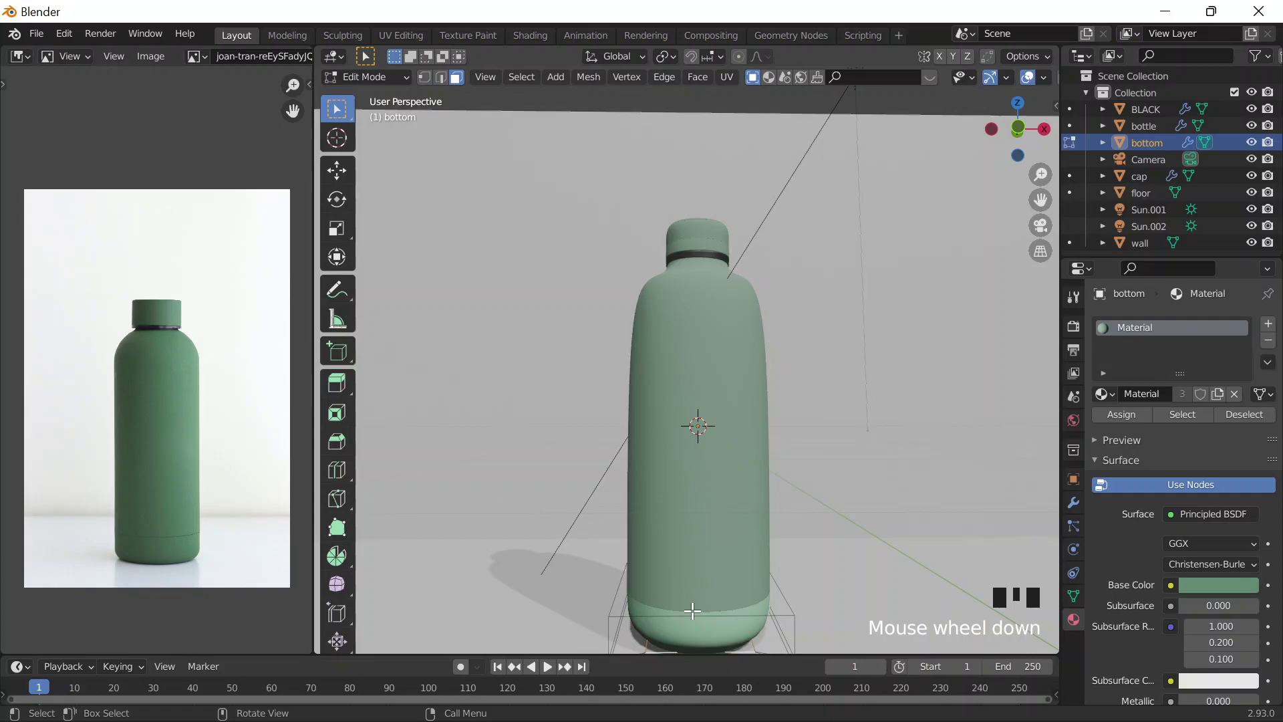
key("Tab")
- Scale the base ring vertices so the bottom band fits the body, then return to Object Mode
left_click_drag(804, 590, 803, 589)
key("Tab")
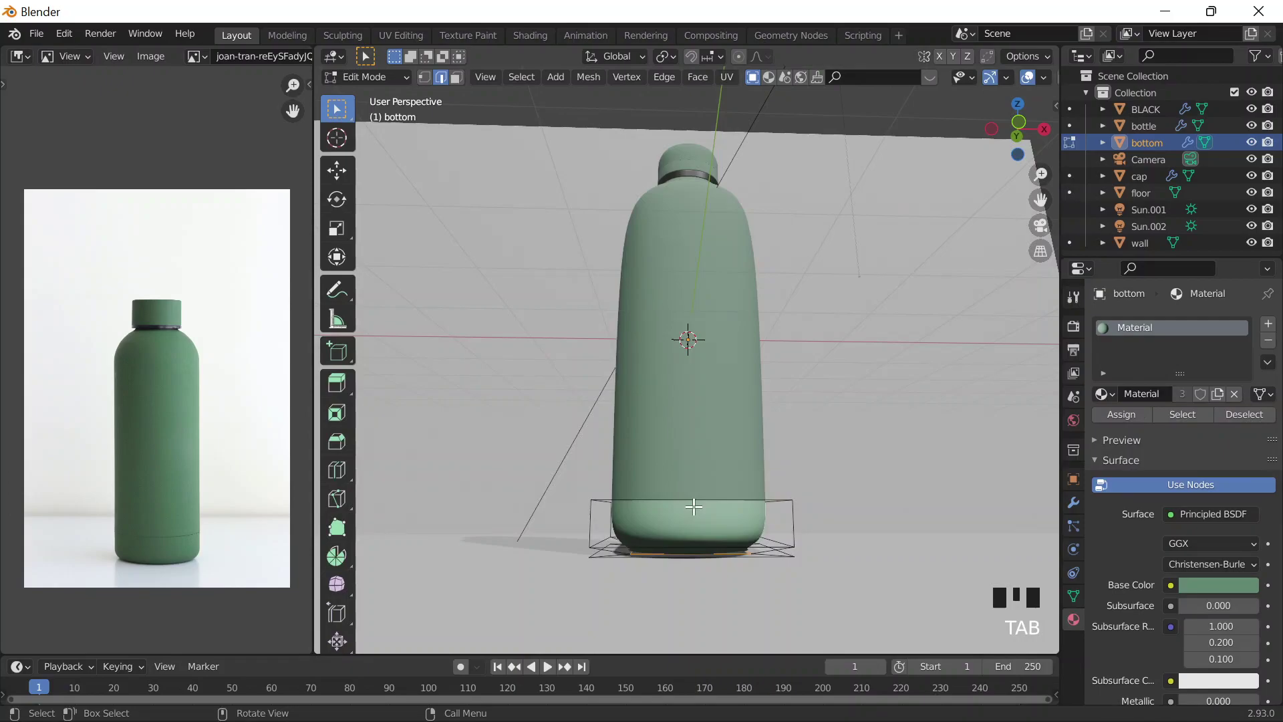
left_click_drag(632, 614, 862, 462)
key("Tab")
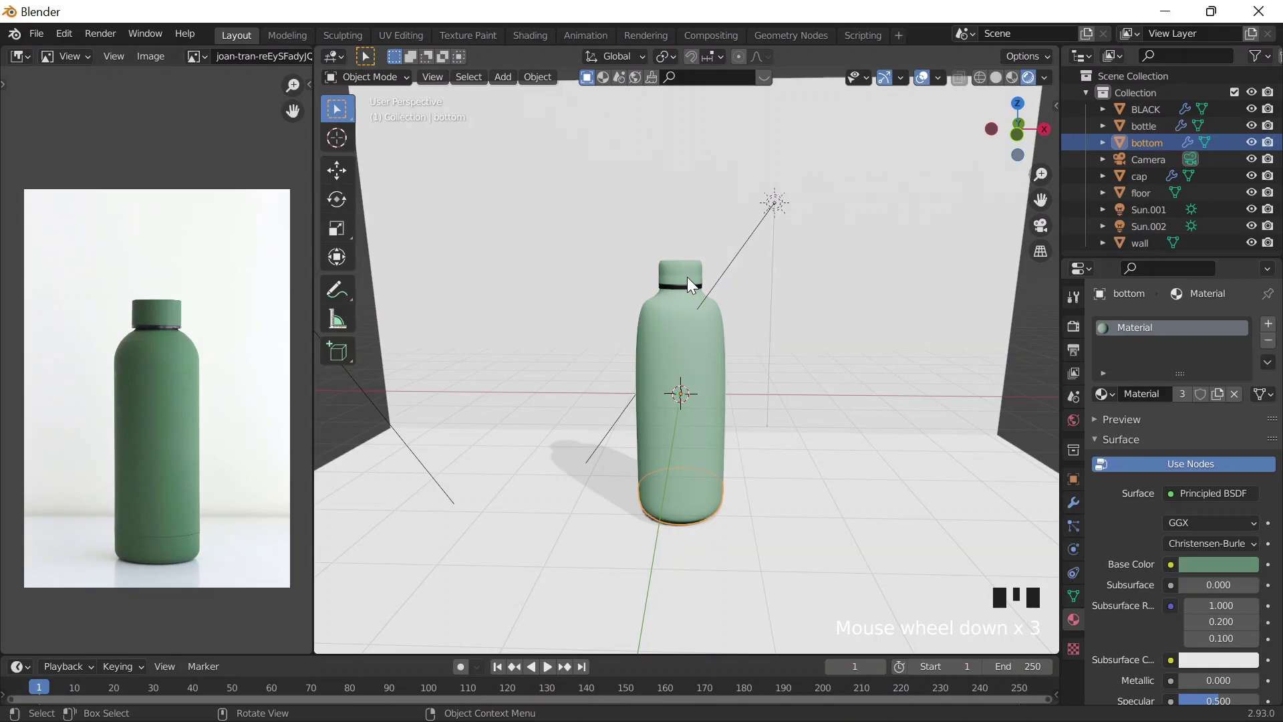
- Scale the shoulder vertex ring outward so the upper body tapers less toward the neck
key("Tab")
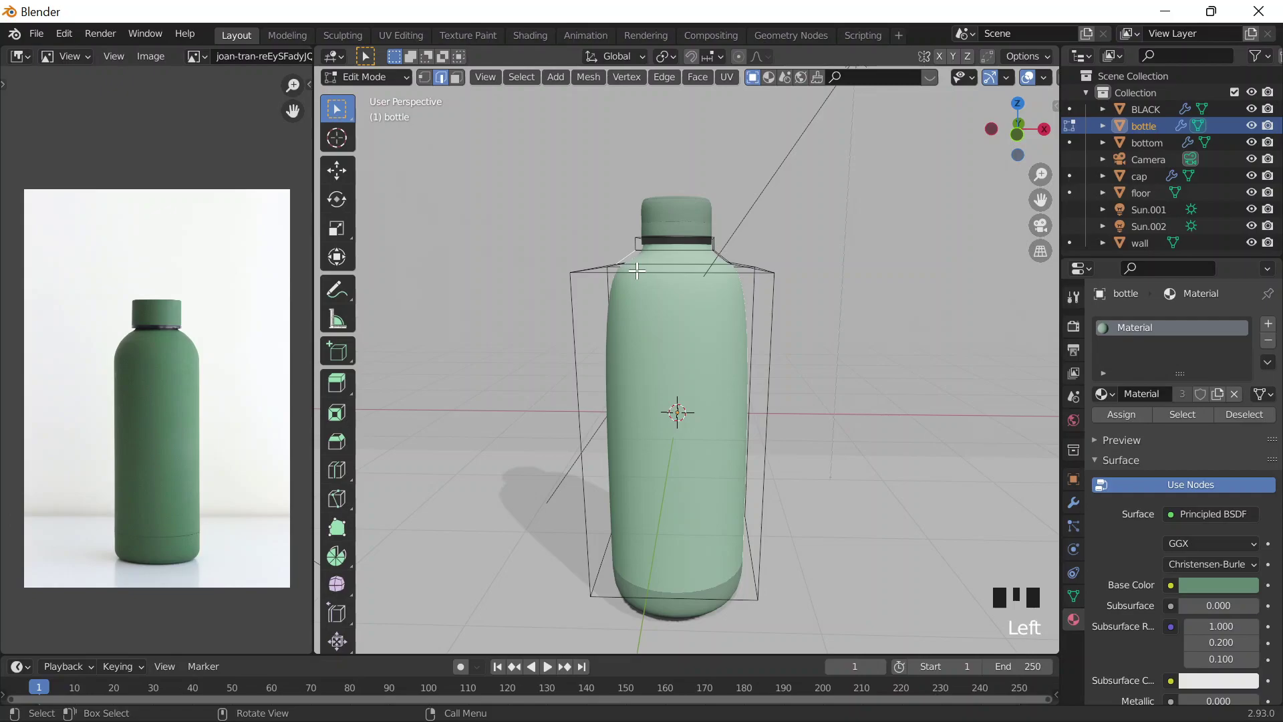
key("s")
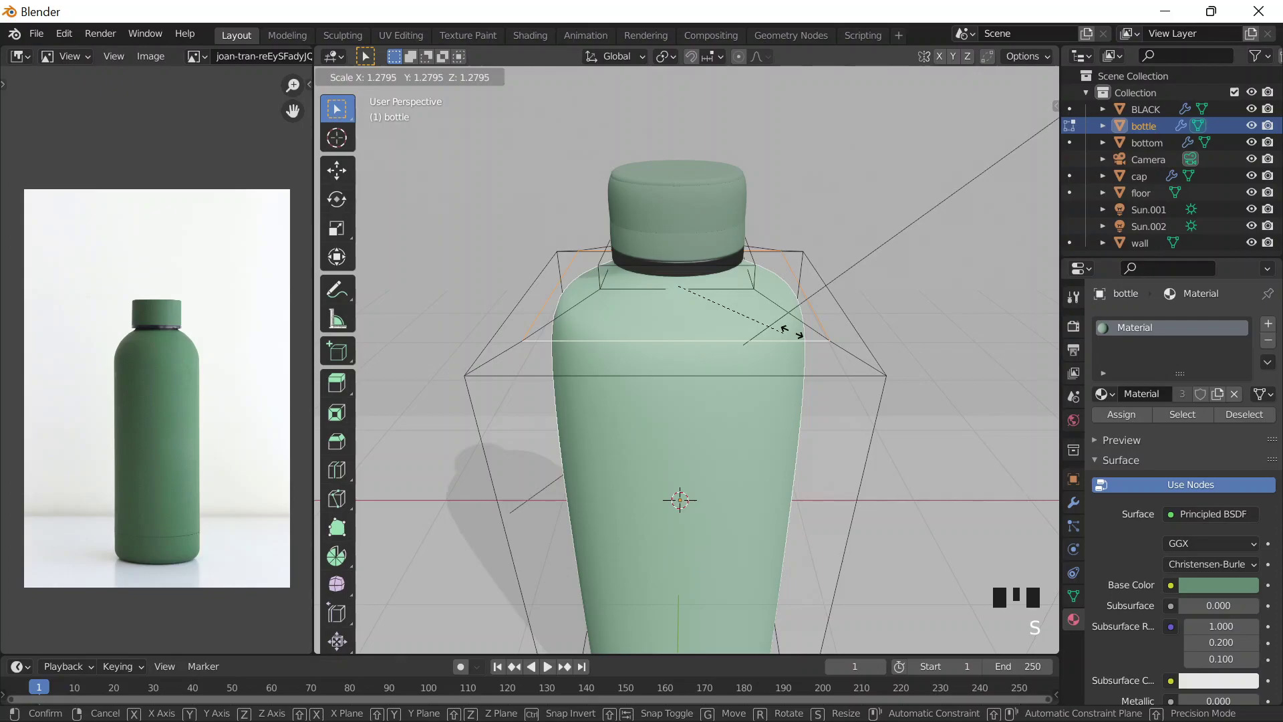
key("Tab")
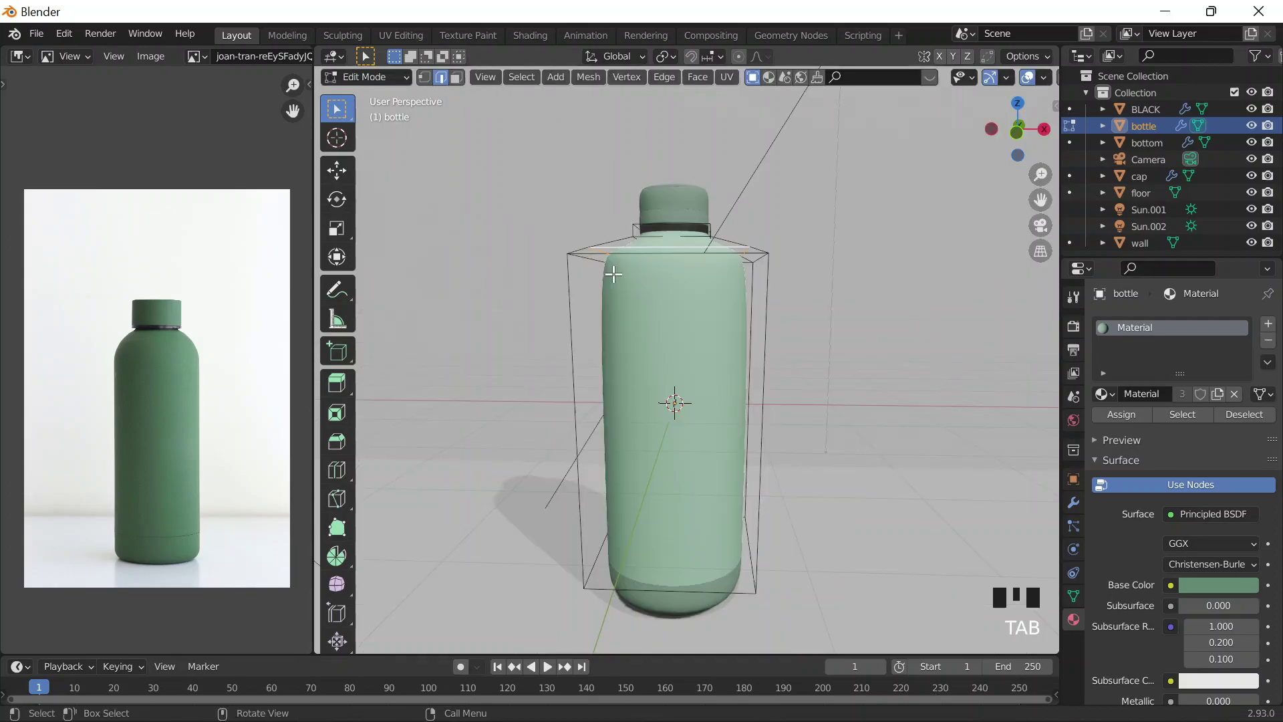